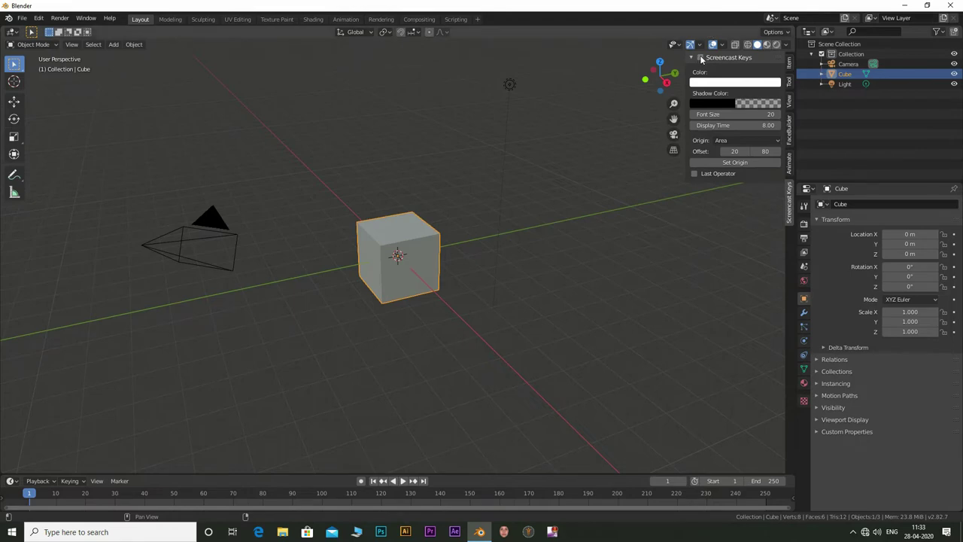
- Delete the default cube, camera and light and add a filled circle mesh
{"action": "key", "text": "n"}
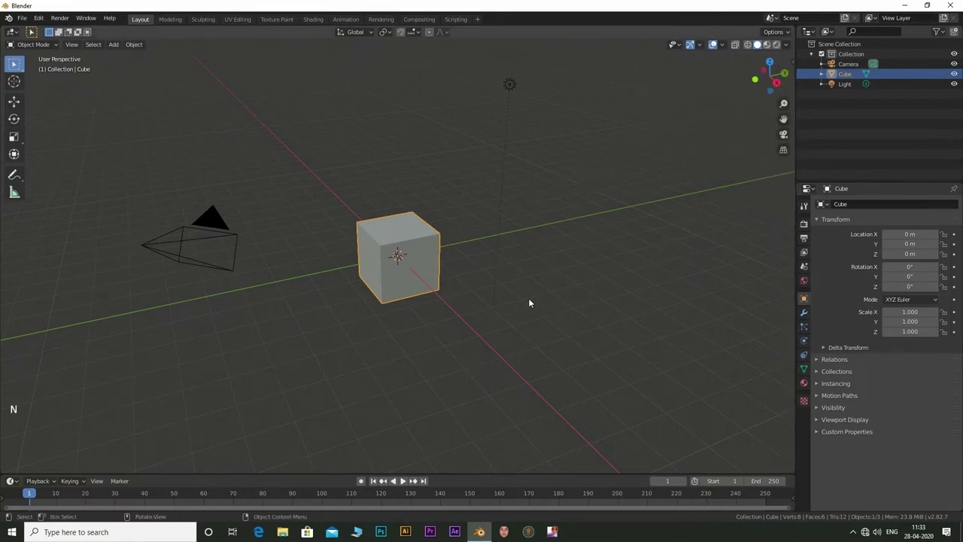
{"action": "key", "text": "a"}
{"action": "key", "text": "x"}
{"action": "key", "text": "shift+a"}
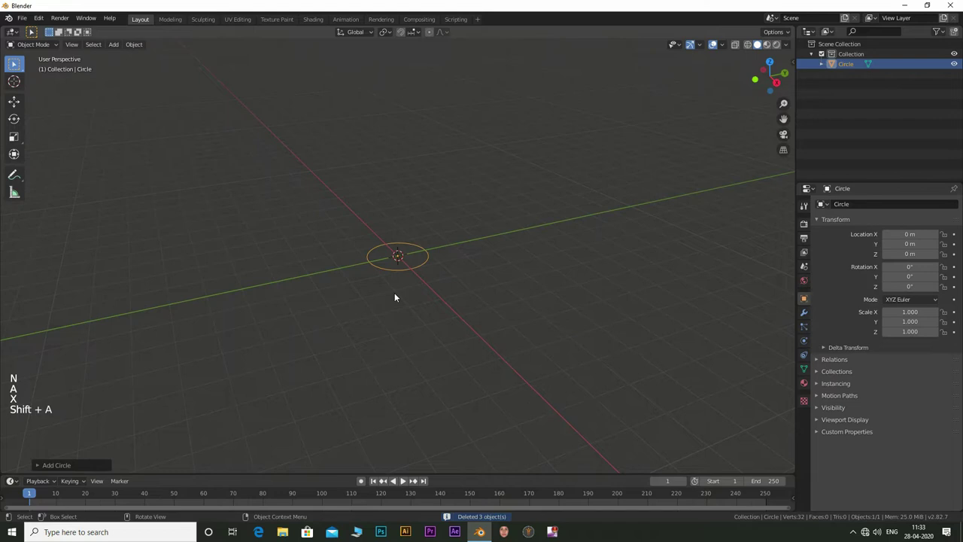
- Rotate the circle 90° on X to stand it upright and view it from the front
{"action": "key", "text": "r"}
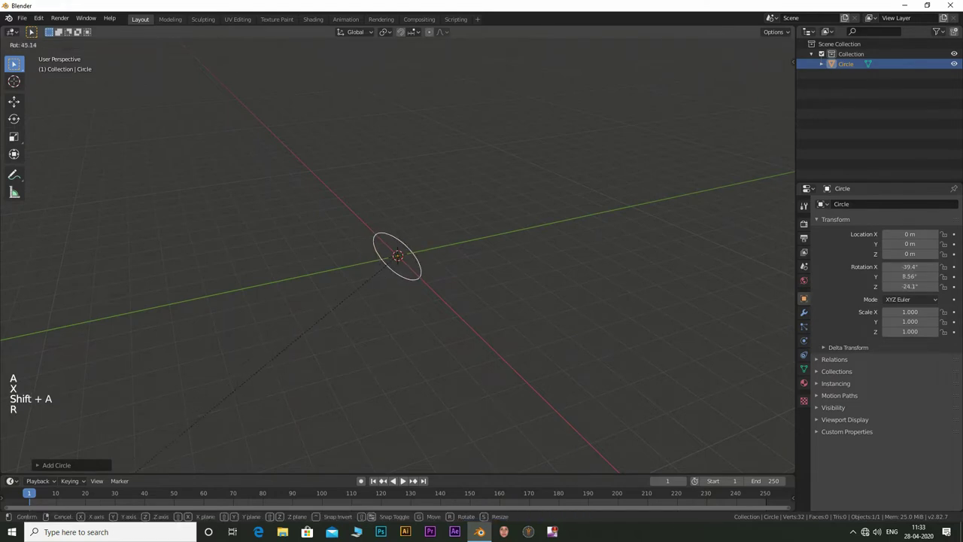
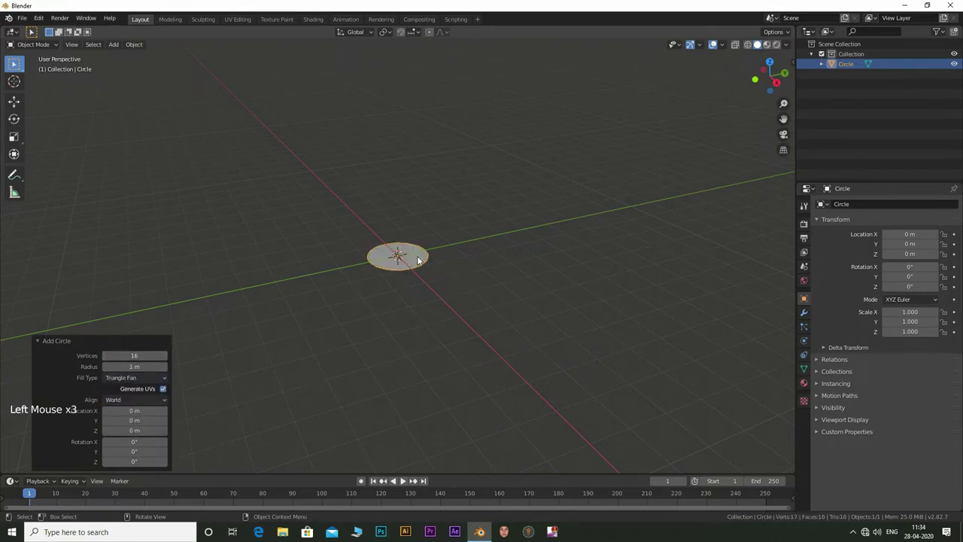
{"action": "key", "text": "r"}
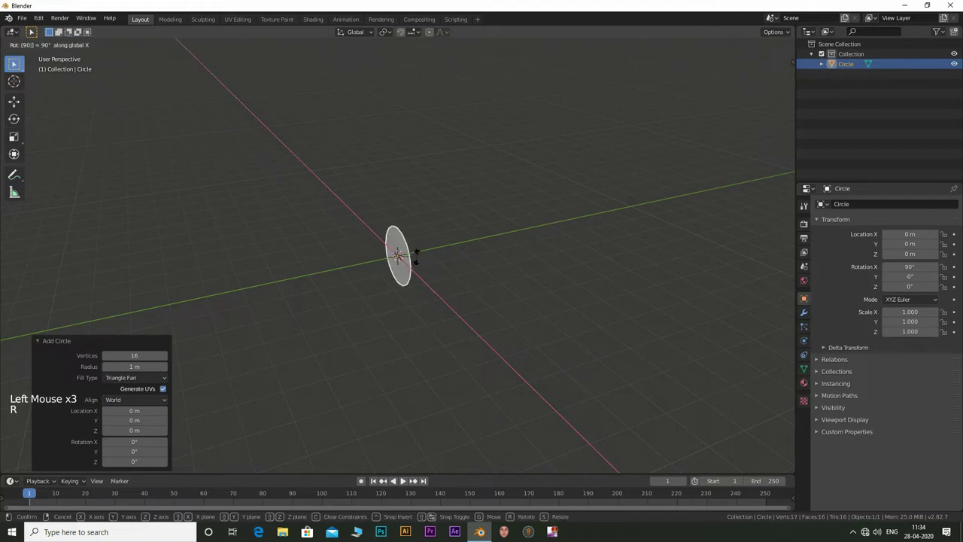
{"action": "key", "text": "KP_1"}
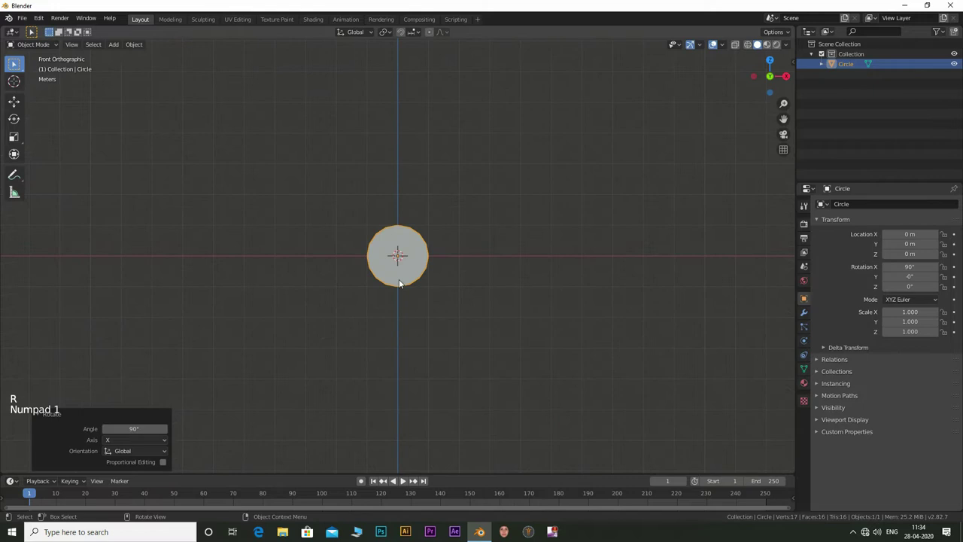
{"action": "scroll", "scroll_direction": "up", "scroll_amount": 3}
- In Edit Mode remove the lower half and extrude the flat bottom edge downward into a rectangle
{"action": "key", "text": "Tab"}
{"action": "scroll", "scroll_direction": "up", "scroll_amount": 3}
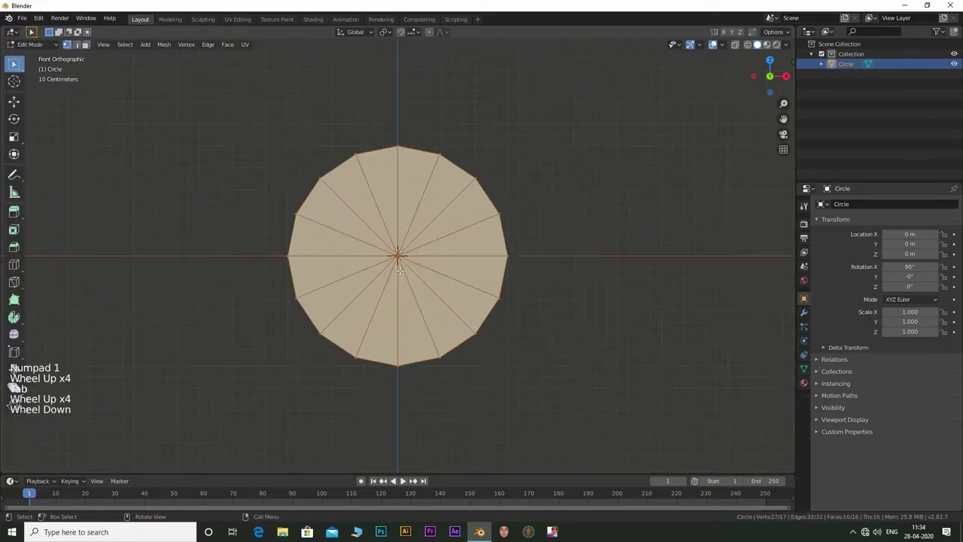
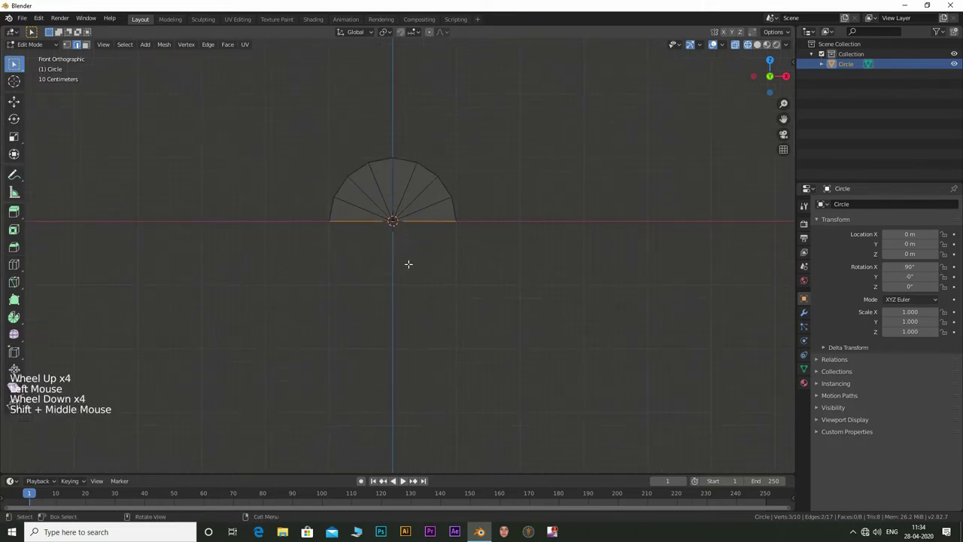
{"action": "key", "text": "e"}
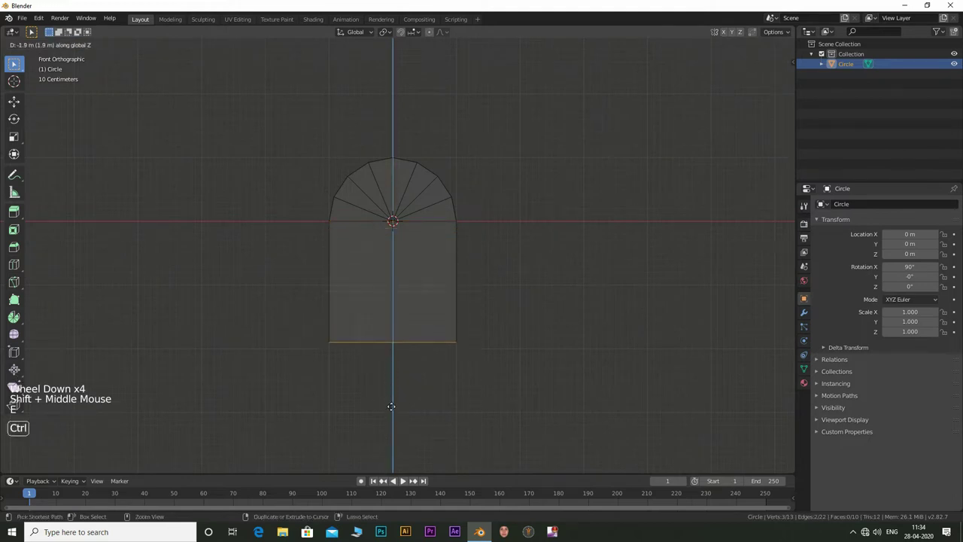
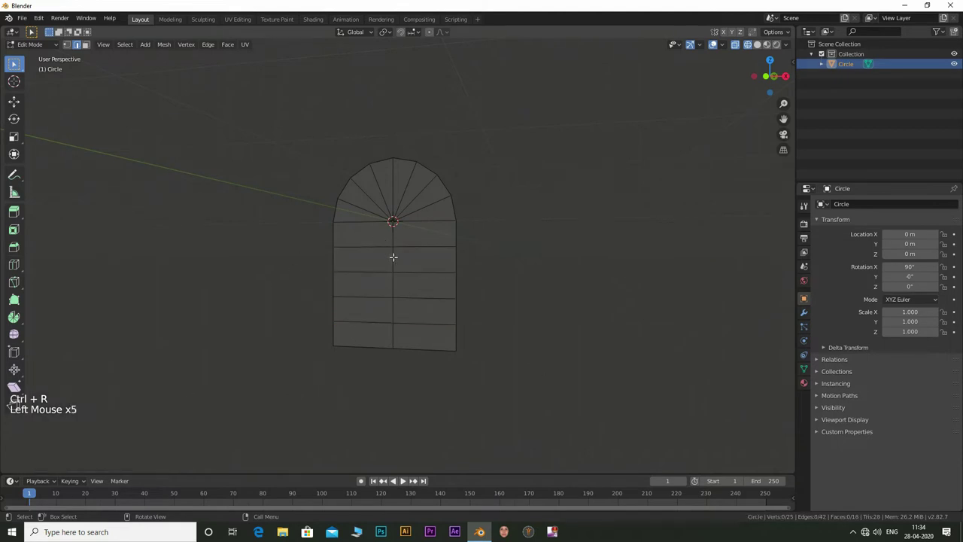
- Add a Solidify modifier giving the flat popsicle shape 0.5 m thickness
{"action": "left_click", "coordinate": [805, 316]}
{"action": "left_click", "coordinate": [858, 210]}
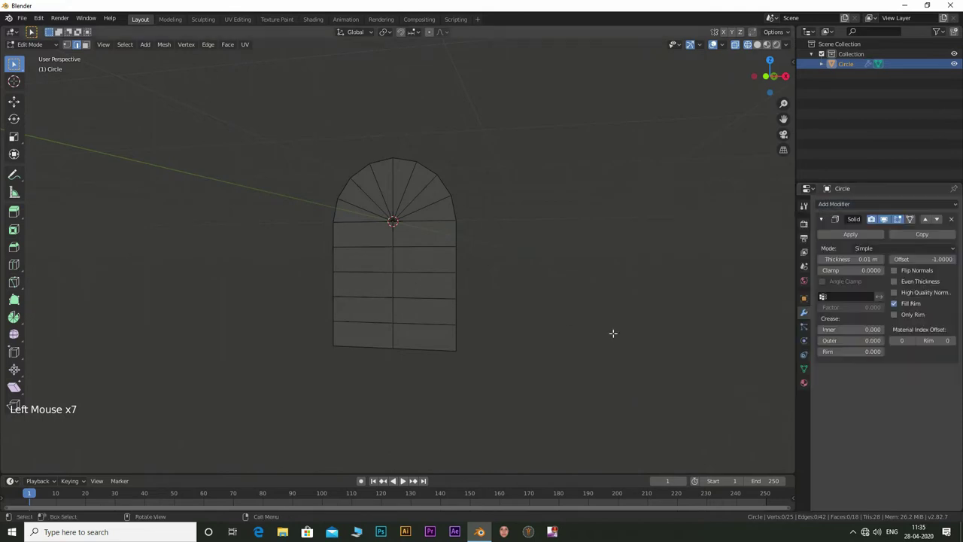
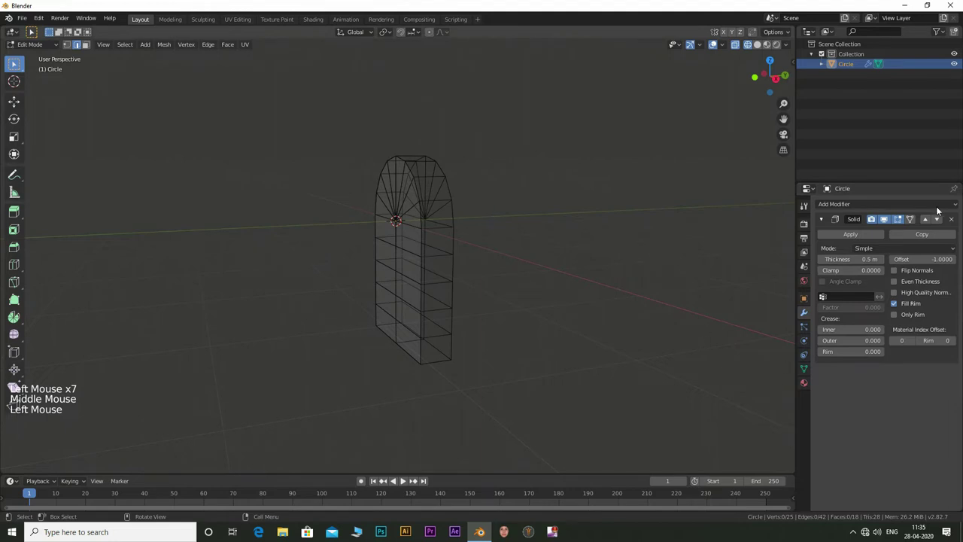
{"action": "key", "text": "Tab"}
{"action": "left_click", "coordinate": [858, 238]}
{"action": "key", "text": "Tab"}
{"action": "left_click", "coordinate": [844, 236]}
- Add a Subdivision Surface modifier with Render and Viewport levels set to 3
{"action": "left_click", "coordinate": [873, 203]}
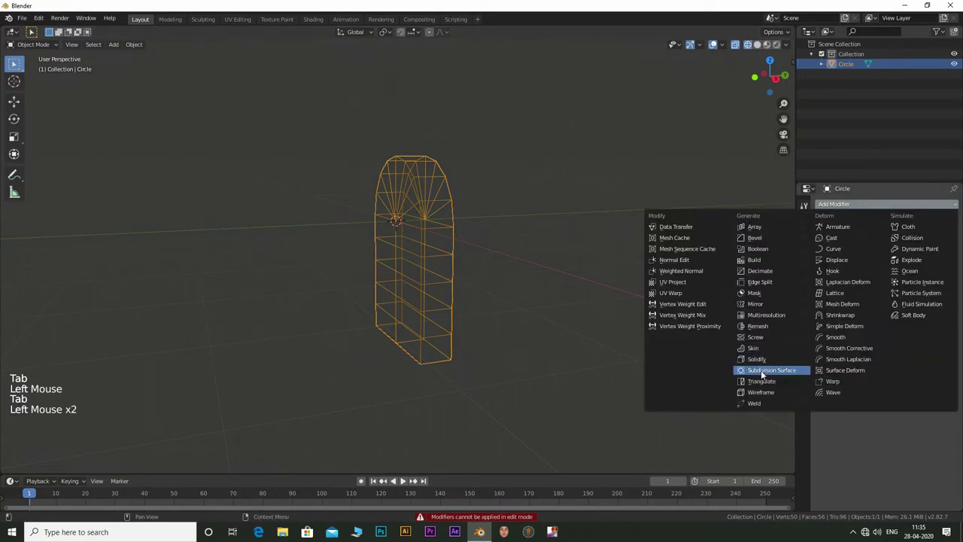
{"action": "middle_click", "coordinate": [494, 226]}
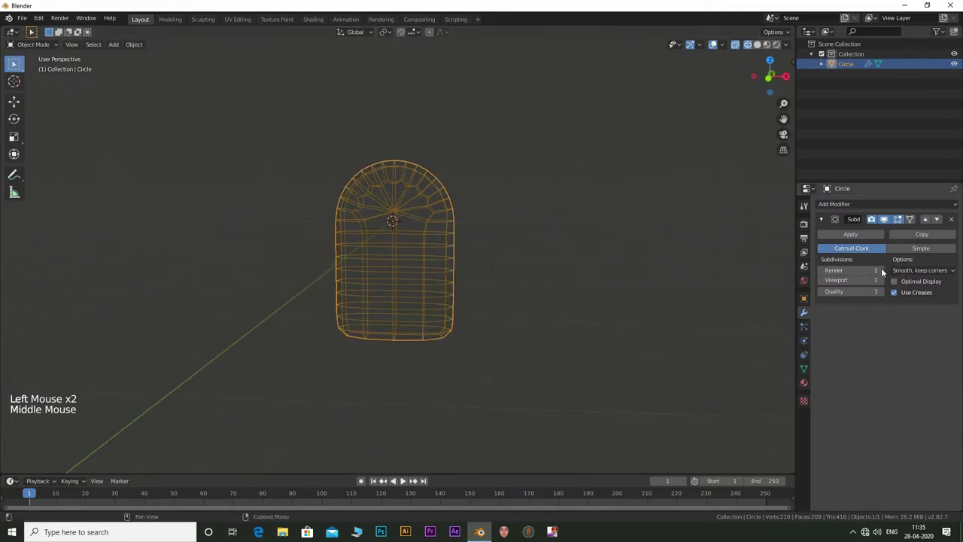
{"action": "left_click", "coordinate": [883, 274]}
{"action": "double_click", "coordinate": [886, 284]}
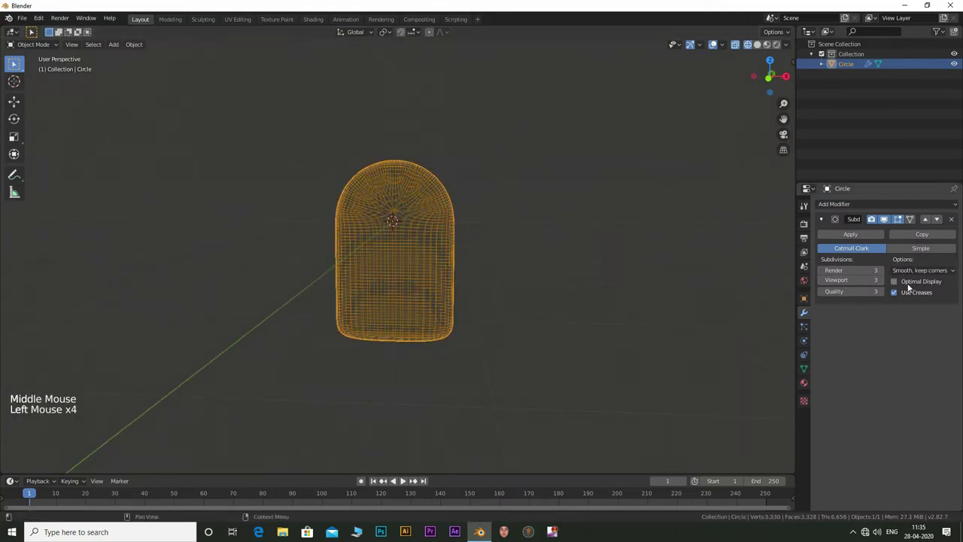
- Add supporting edge loops across the body, near both sides and the bottom edge to keep corners crisp
{"action": "key", "text": "Tab"}
{"action": "key", "text": "KP_1"}
{"action": "scroll", "scroll_direction": "up", "scroll_amount": 3}
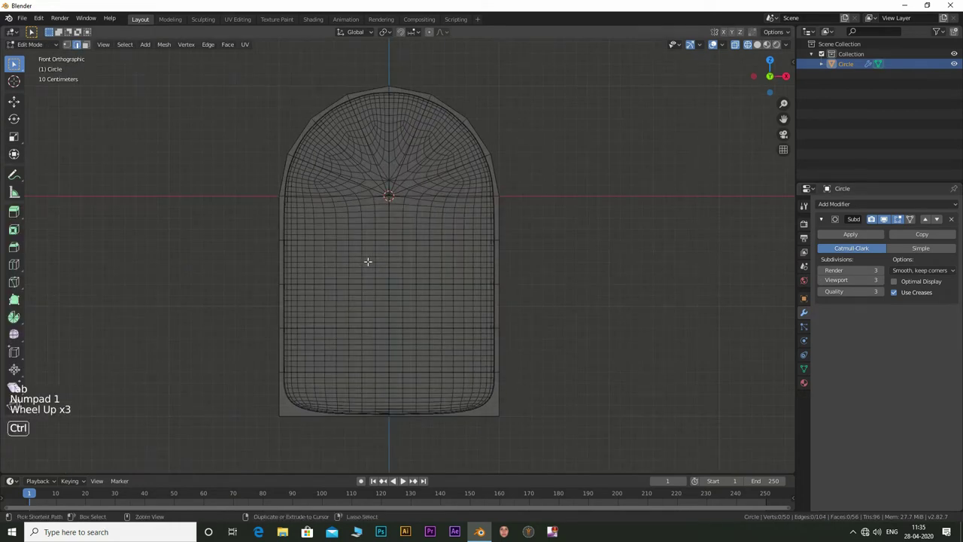
{"action": "key", "text": "ctrl+r"}
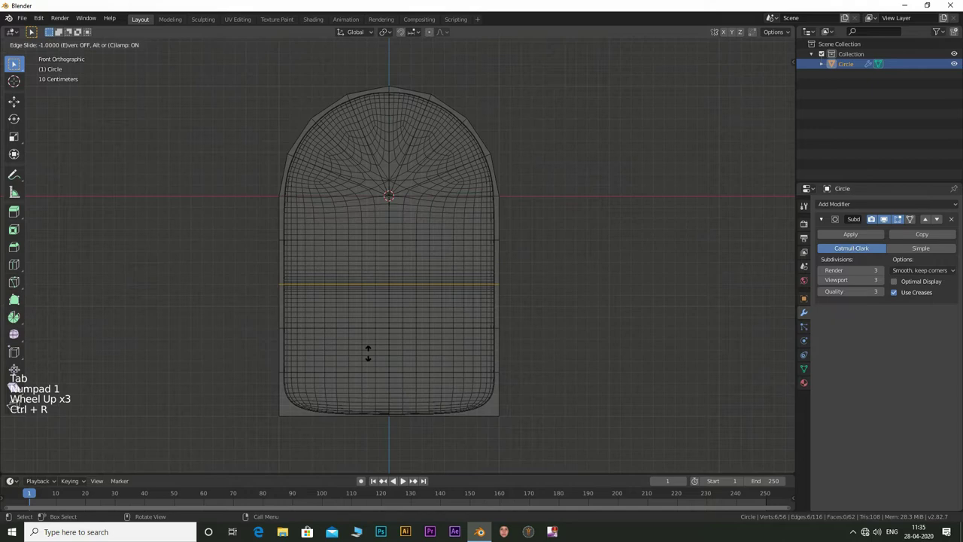
{"action": "key", "text": "ctrl+r"}
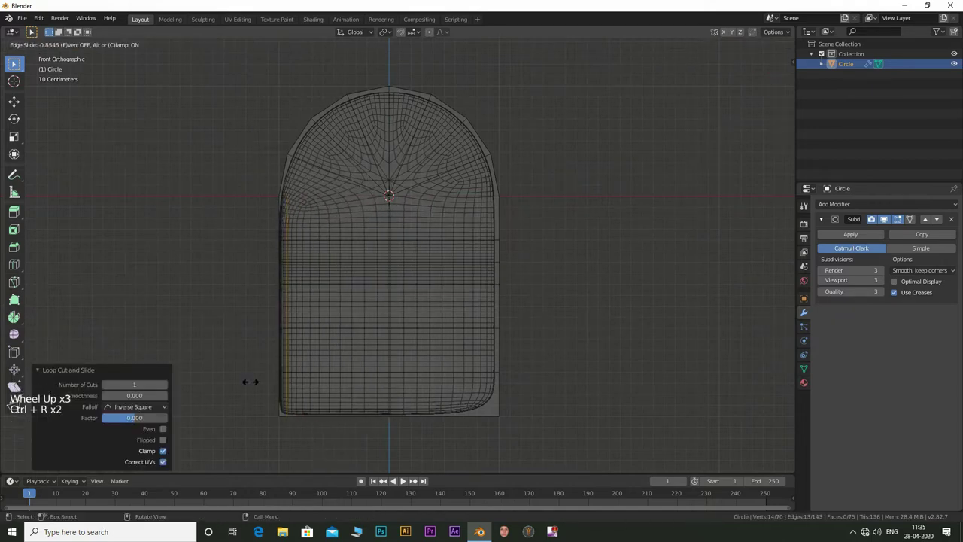
{"action": "key", "text": "ctrl+r"}
{"action": "key", "text": "ctrl+r"}
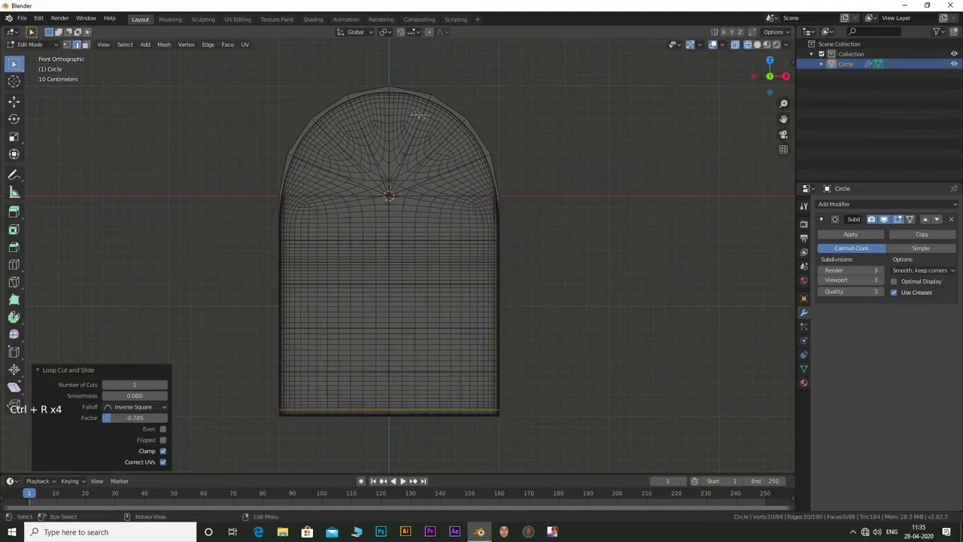
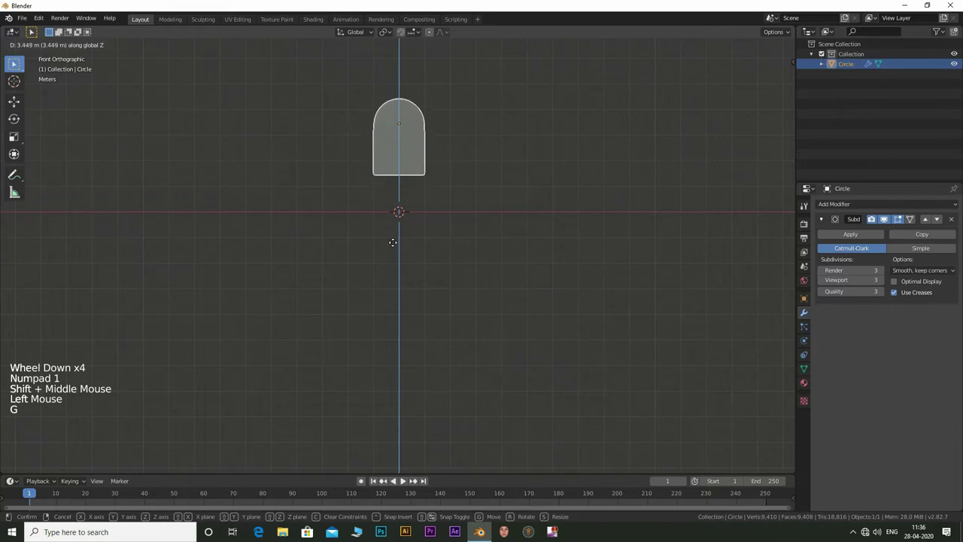
{"action": "scroll", "scroll_direction": "up", "scroll_amount": 3}
- Add a second upright circle, scale and move it into a long thin stick under the body
{"action": "middle_click", "coordinate": [457, 197]}
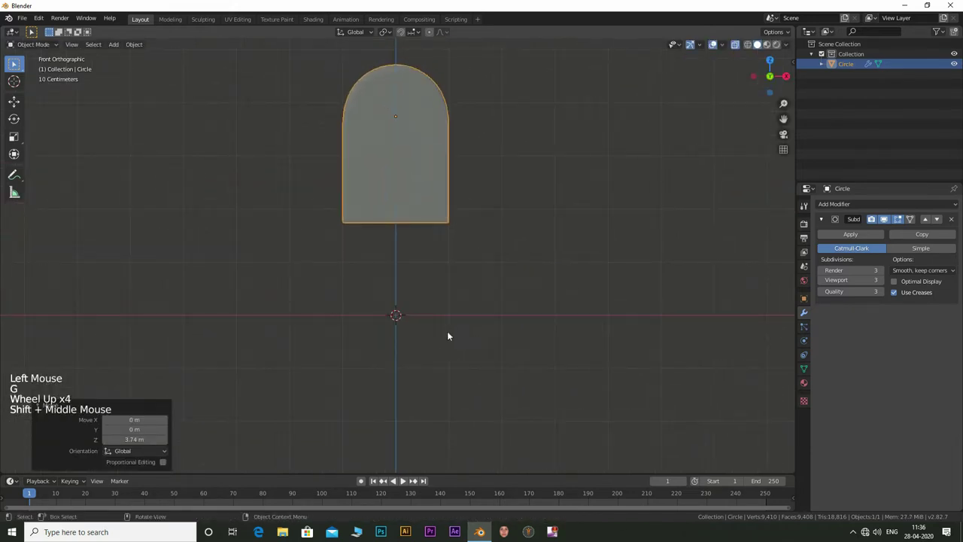
{"action": "key", "text": "shift+a"}
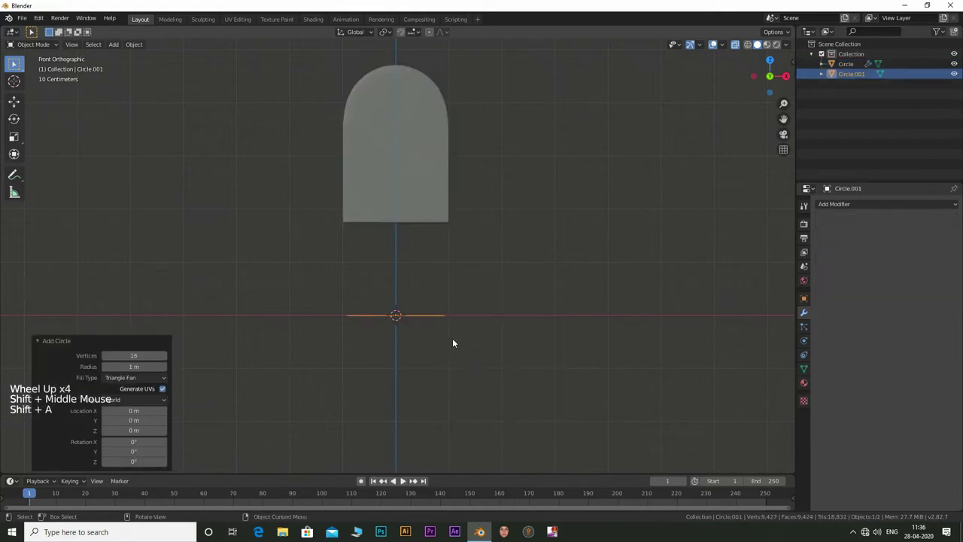
{"action": "key", "text": "r"}
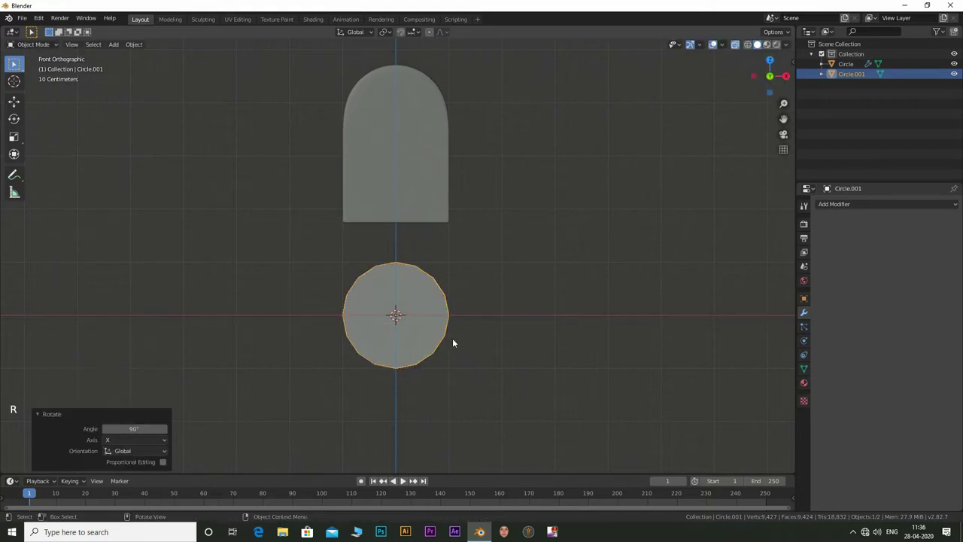
{"action": "key", "text": "Tab"}
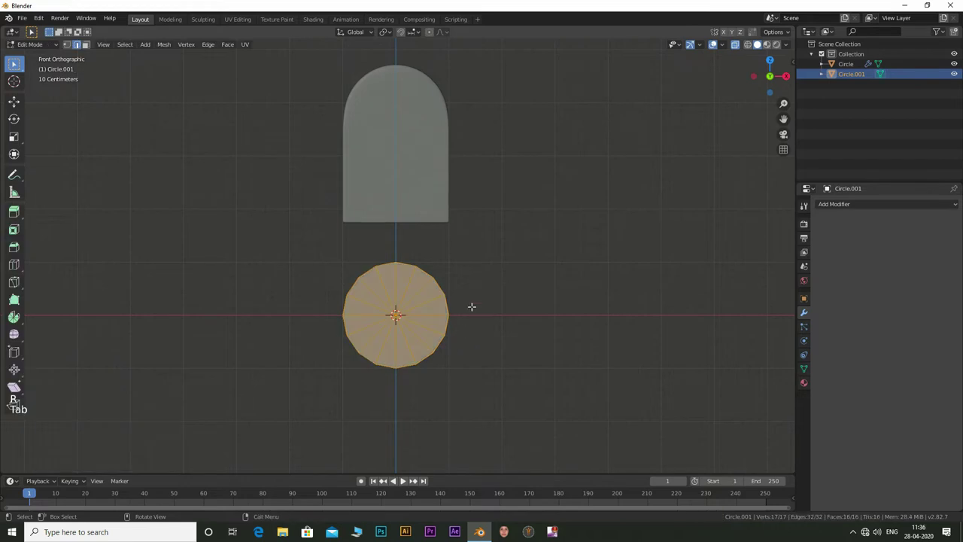
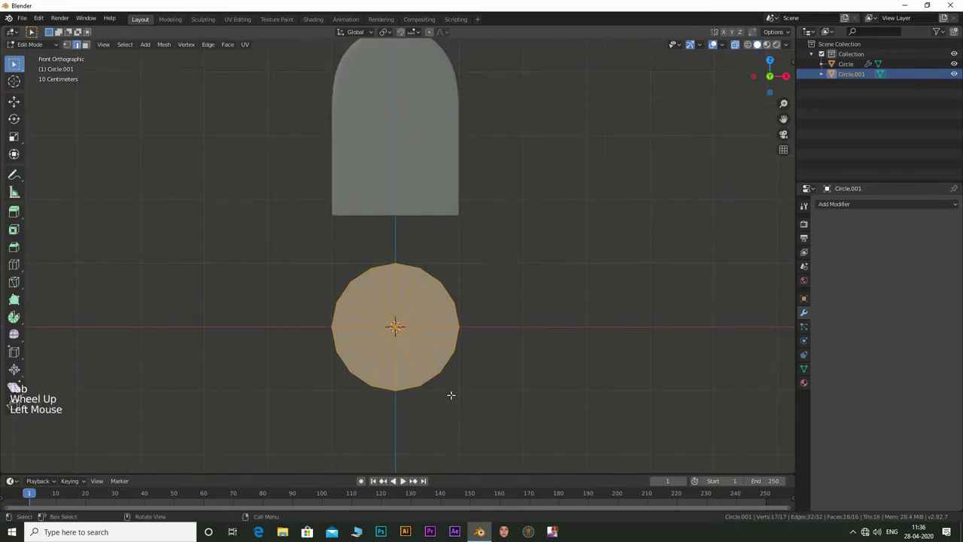
{"action": "key", "text": "s"}
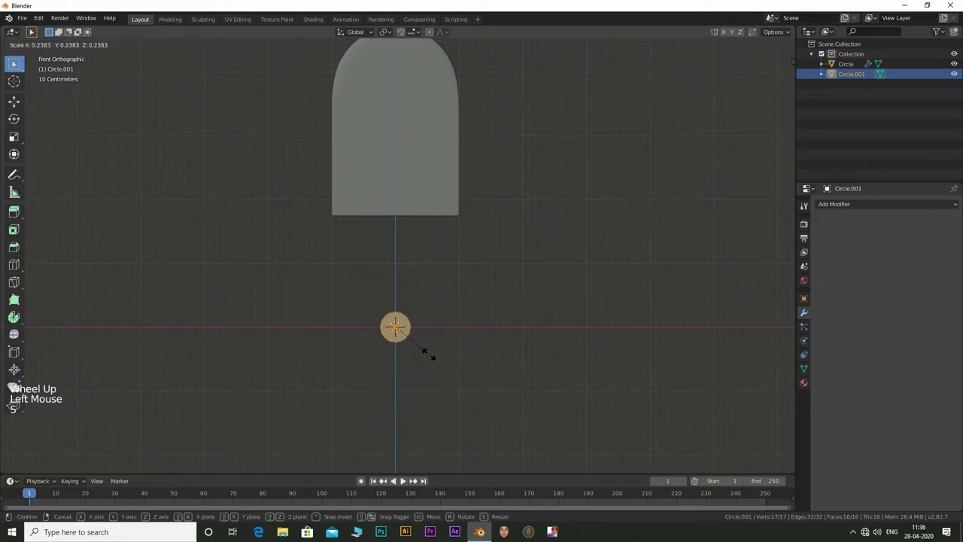
{"action": "scroll", "scroll_direction": "up", "scroll_amount": 3}
{"action": "scroll", "scroll_direction": "down", "scroll_amount": 3}
{"action": "key", "text": "g"}
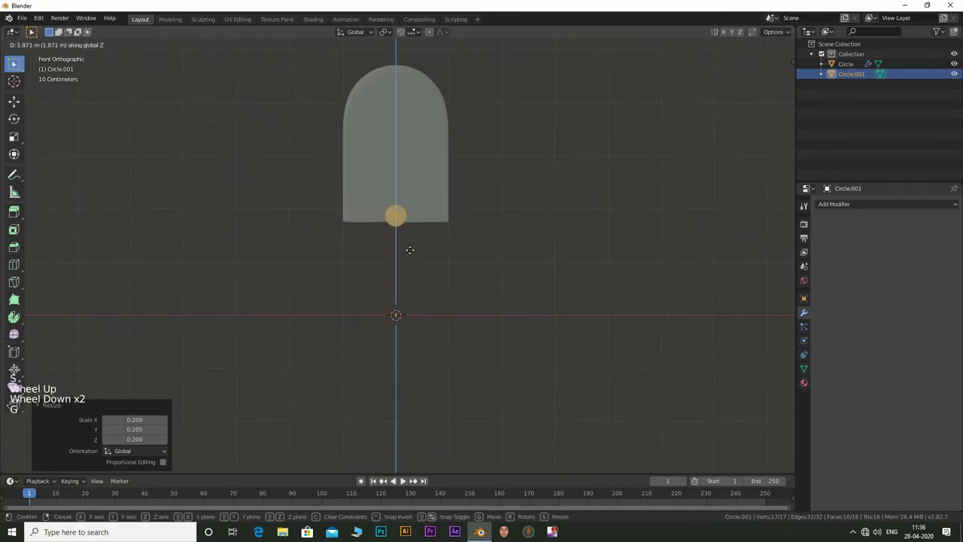
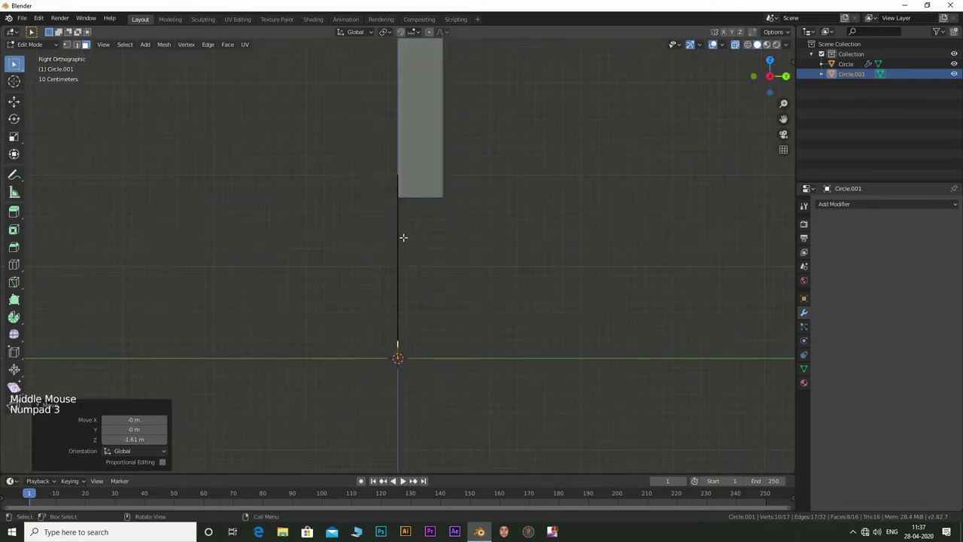
{"action": "key", "text": "Tab"}
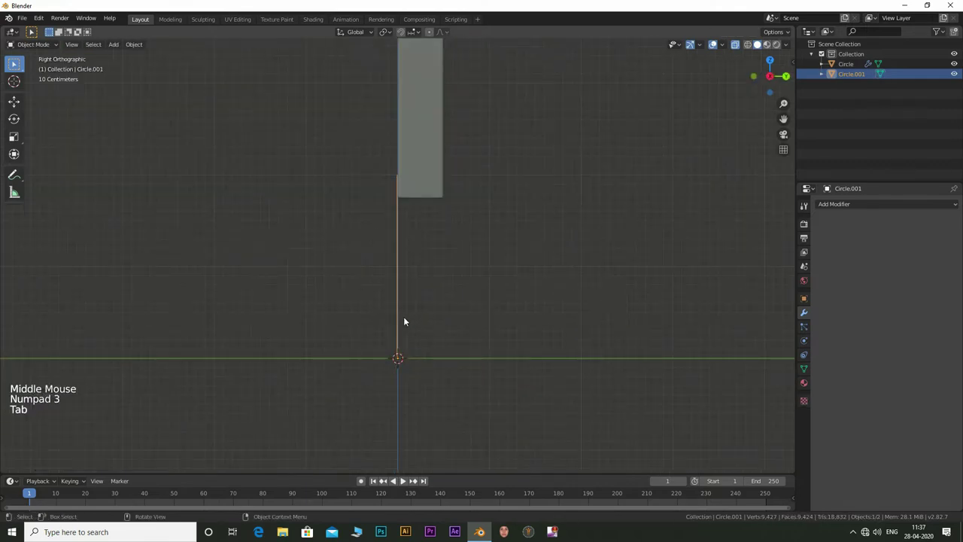
{"action": "key", "text": "g"}
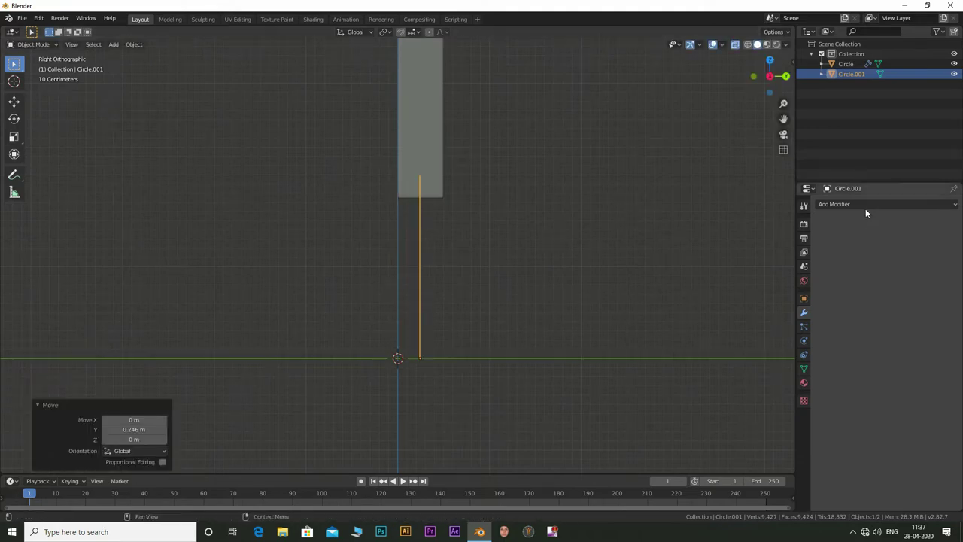
- Solidify the stick with a thickness of 0.02 m
{"action": "left_click", "coordinate": [843, 248]}
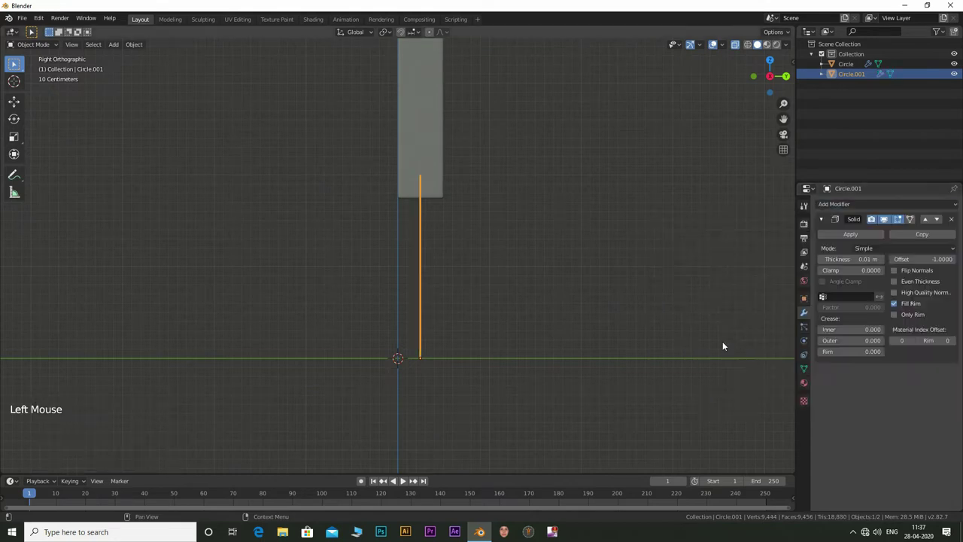
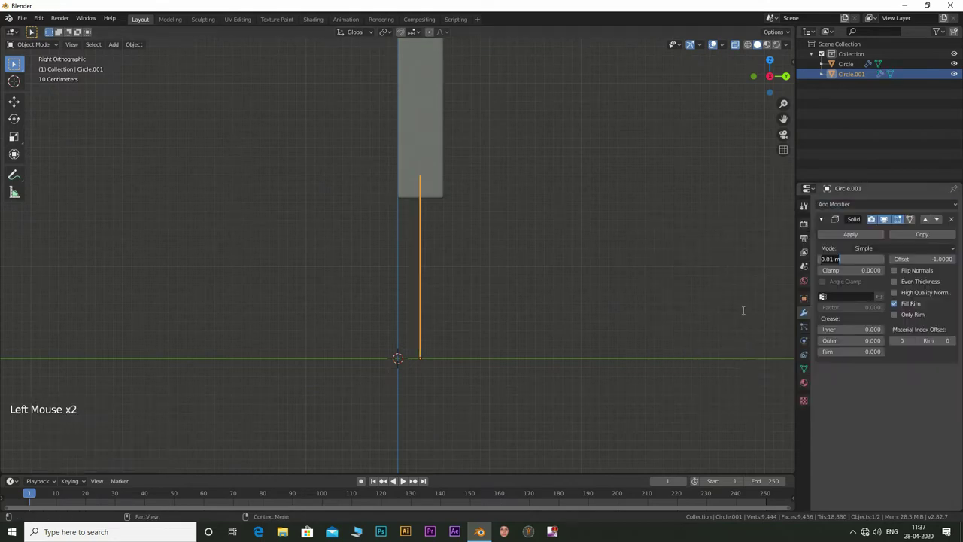
{"action": "left_click", "coordinate": [653, 262]}
{"action": "middle_click", "coordinate": [653, 262]}
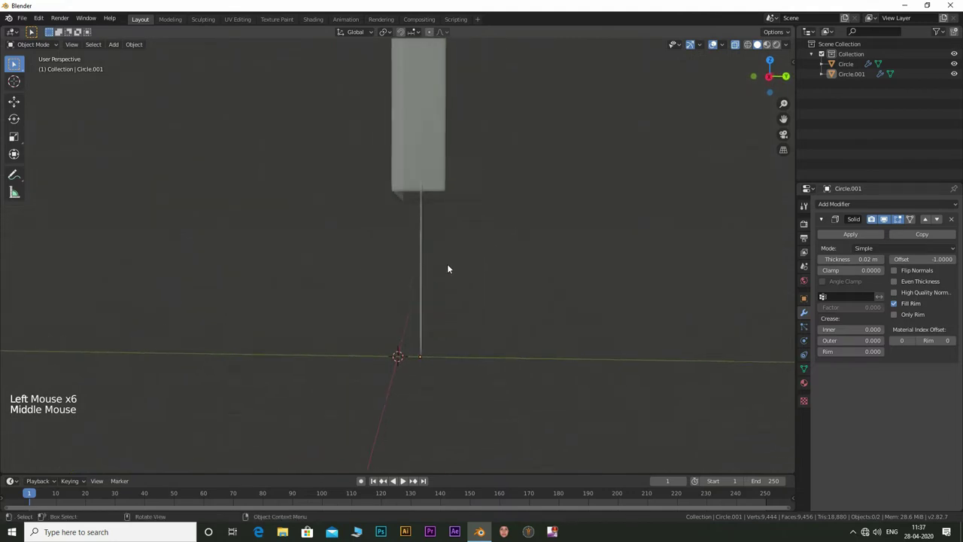
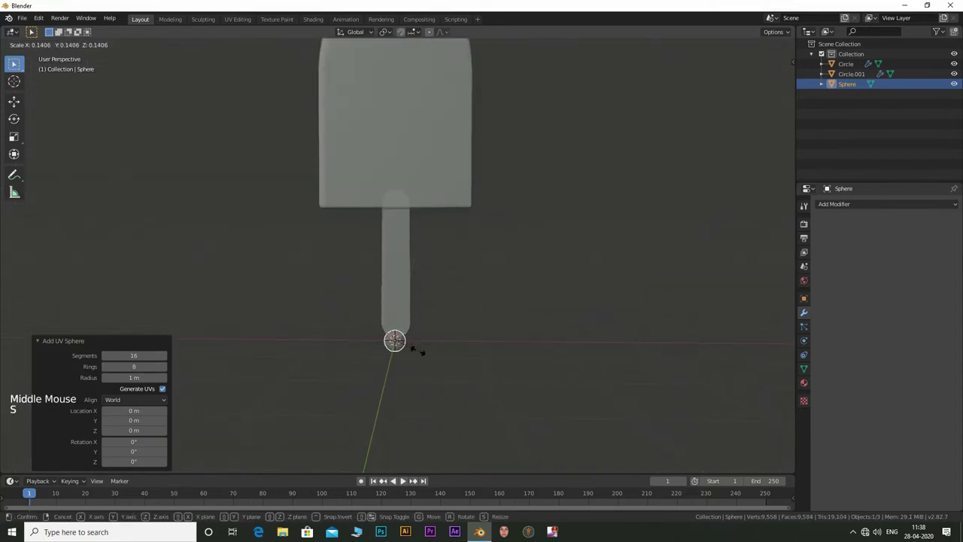
- Move the small sphere onto the body where the left eye goes
{"action": "key", "text": "KP_1"}
{"action": "key", "text": "g"}
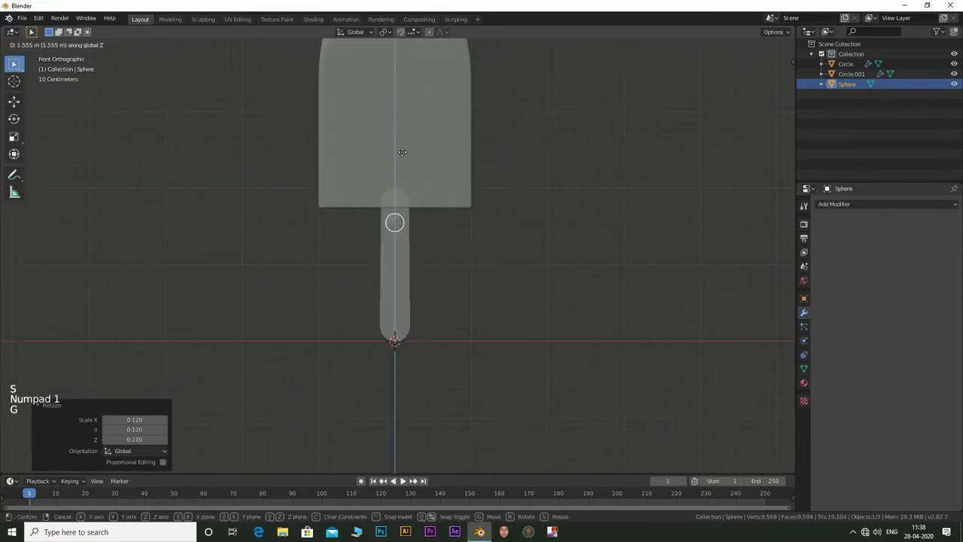
{"action": "scroll", "scroll_direction": "down", "scroll_amount": 3}
{"action": "middle_click", "coordinate": [495, 170]}
{"action": "key", "text": "g"}
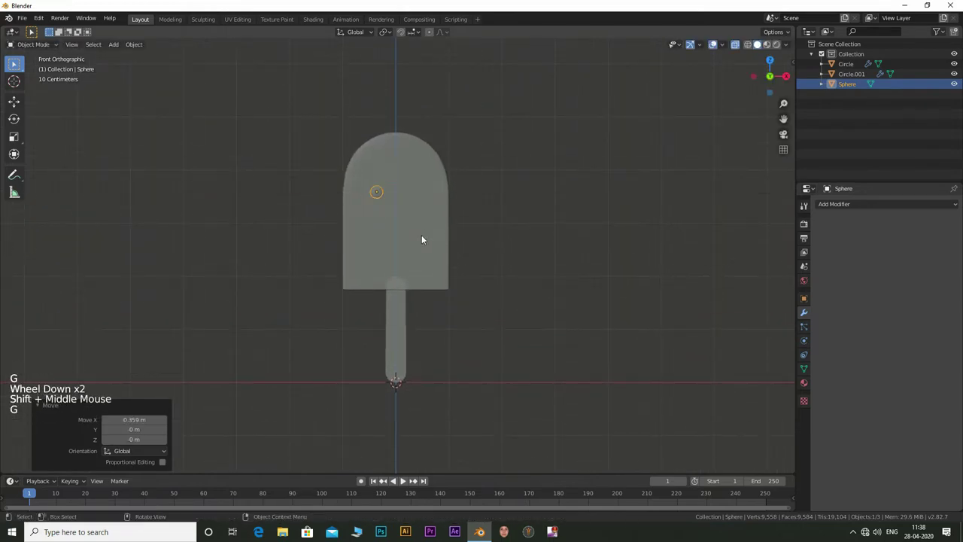
{"action": "key", "text": "g"}
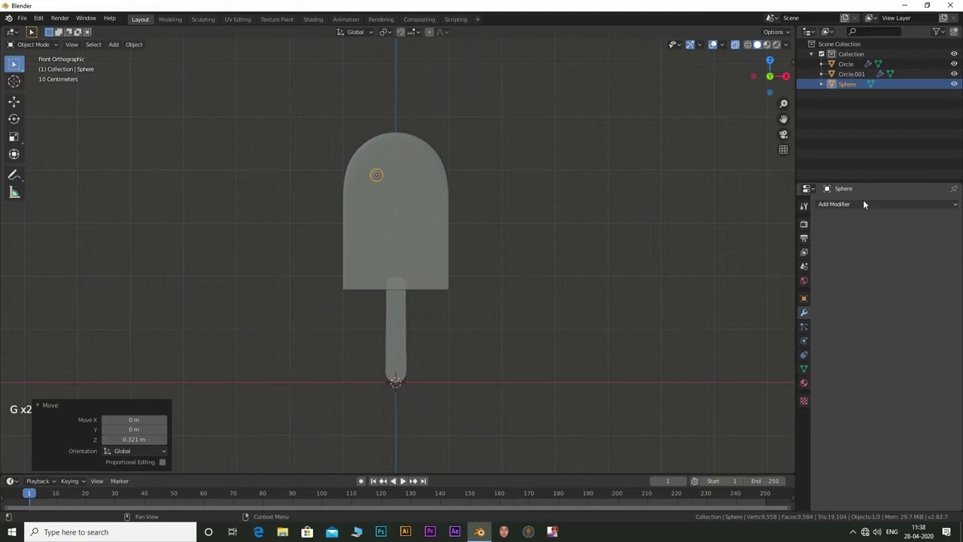
- Mirror the eye across the body's centre using Circle as mirror object and adjust its placement
{"action": "left_click", "coordinate": [866, 203]}
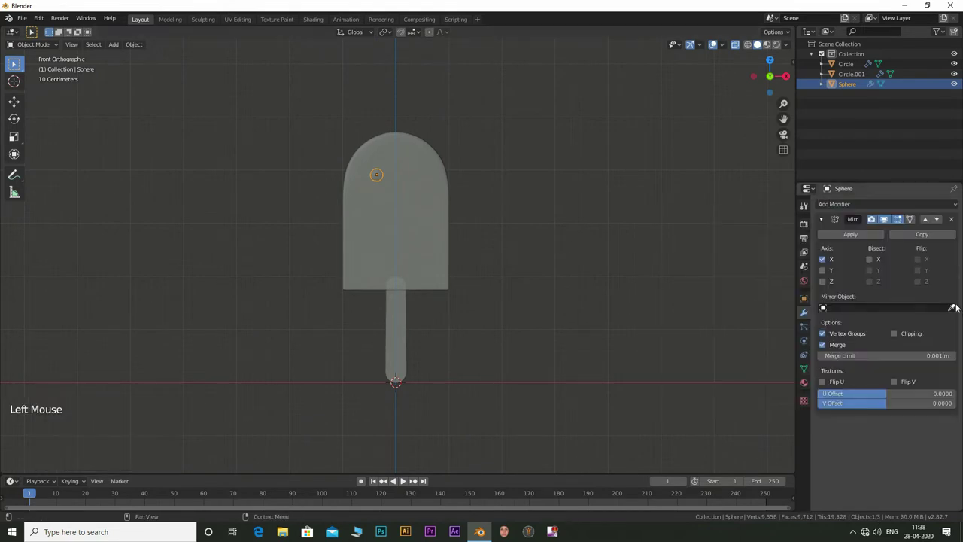
{"action": "left_click", "coordinate": [956, 309]}
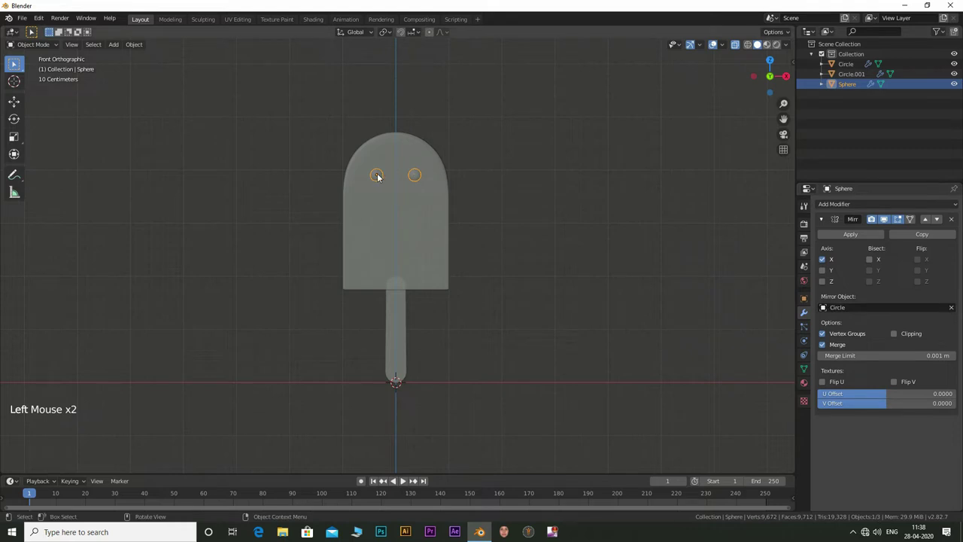
{"action": "key", "text": "g"}
{"action": "key", "text": "g"}
{"action": "key", "text": "g"}
{"action": "key", "text": "s"}
{"action": "key", "text": "g"}
{"action": "double_click", "coordinate": [509, 223]}
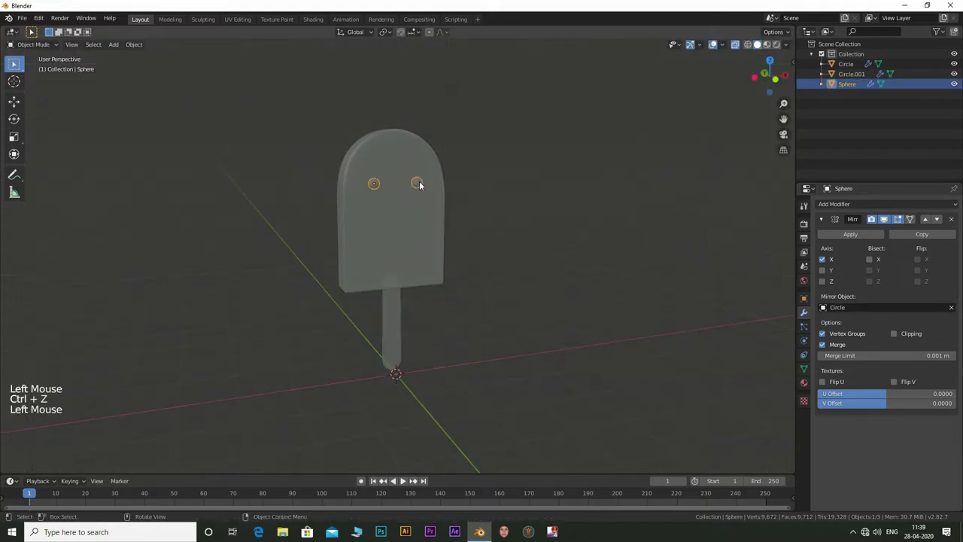
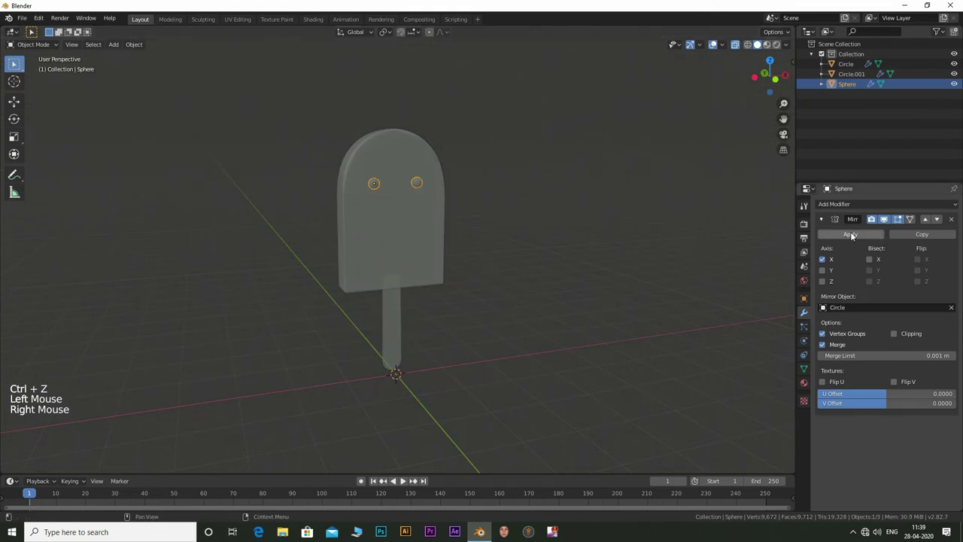
- Smooth the eyes with a Subdivision Surface modifier
{"action": "left_click", "coordinate": [841, 209]}
{"action": "scroll", "scroll_direction": "up", "scroll_amount": 3}
{"action": "scroll", "scroll_direction": "down", "scroll_amount": 3}
{"action": "left_click", "coordinate": [545, 153]}
{"action": "middle_click", "coordinate": [473, 166]}
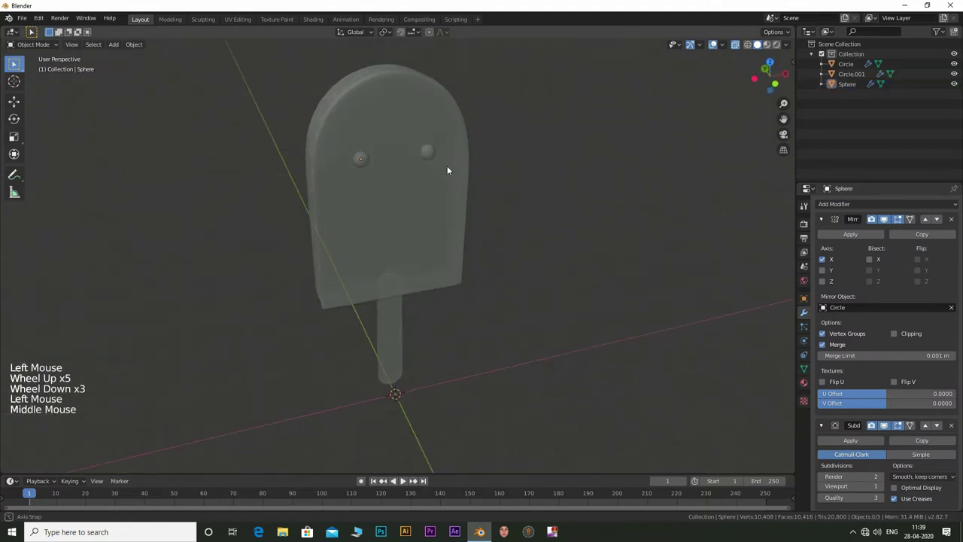
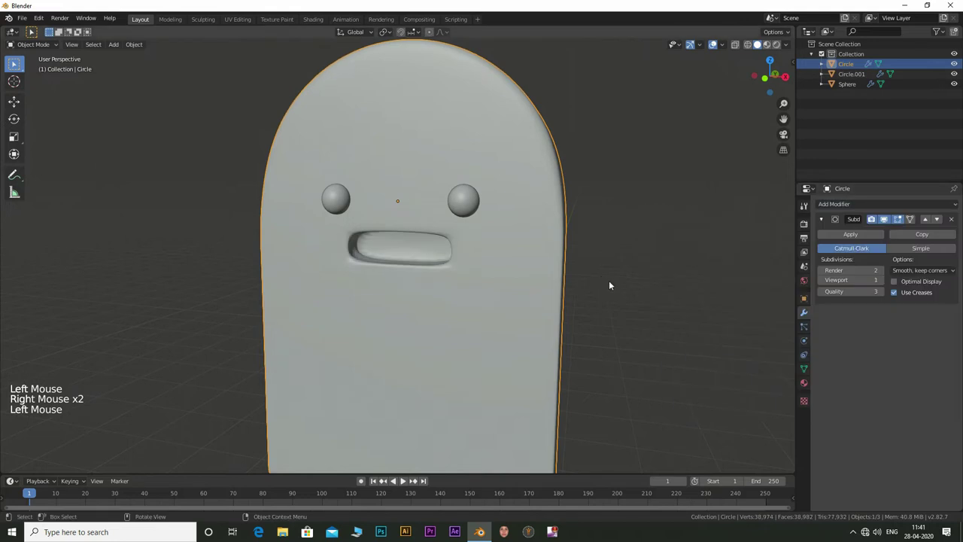
- Pull the view back to frame the whole popsicle with its new mouth groove
{"action": "middle_click", "coordinate": [612, 280]}
{"action": "scroll", "scroll_direction": "down", "scroll_amount": 3}
- Add Basis and Key 1 shape keys to the eye sphere in Object Data properties
{"action": "middle_click", "coordinate": [453, 248]}
{"action": "left_click", "coordinate": [885, 283]}
{"action": "middle_click", "coordinate": [467, 253]}
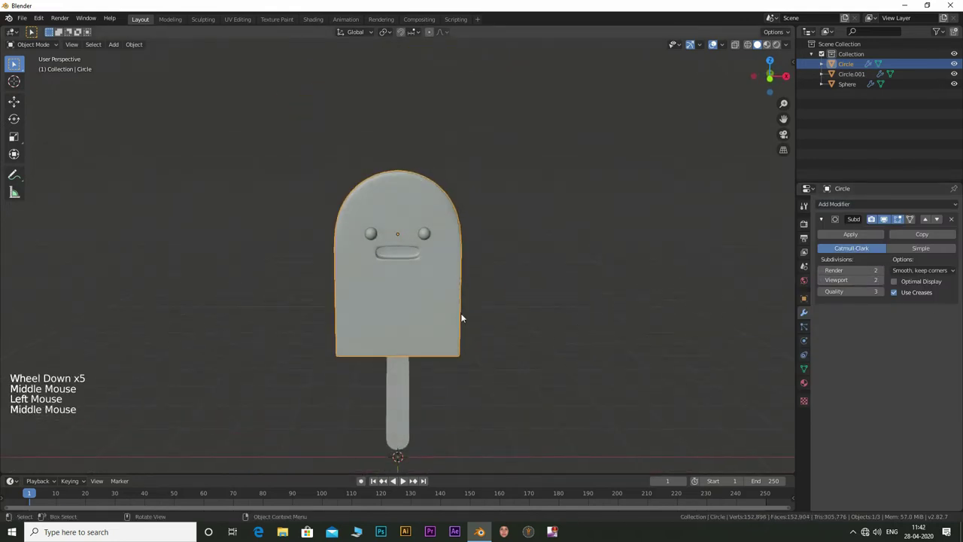
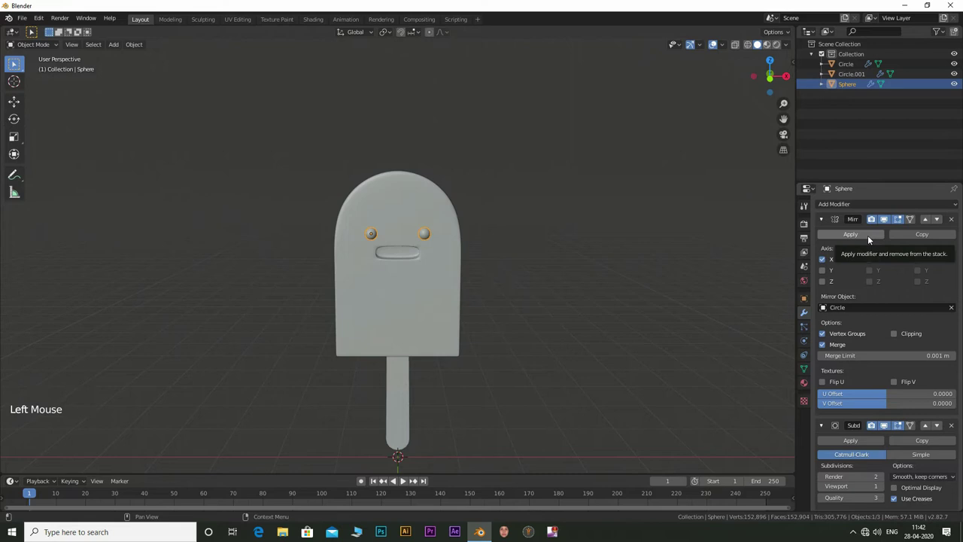
{"action": "left_click", "coordinate": [806, 370]}
{"action": "double_click", "coordinate": [960, 298]}
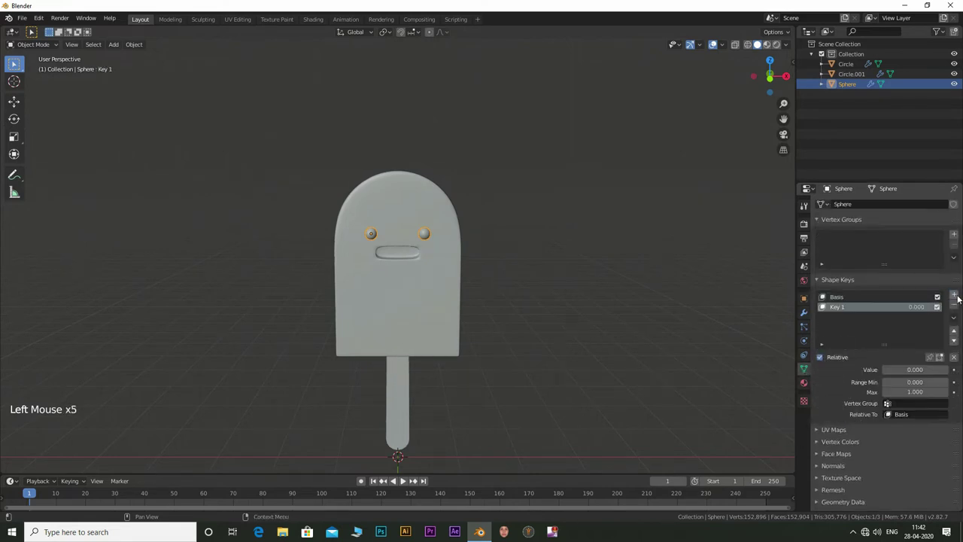
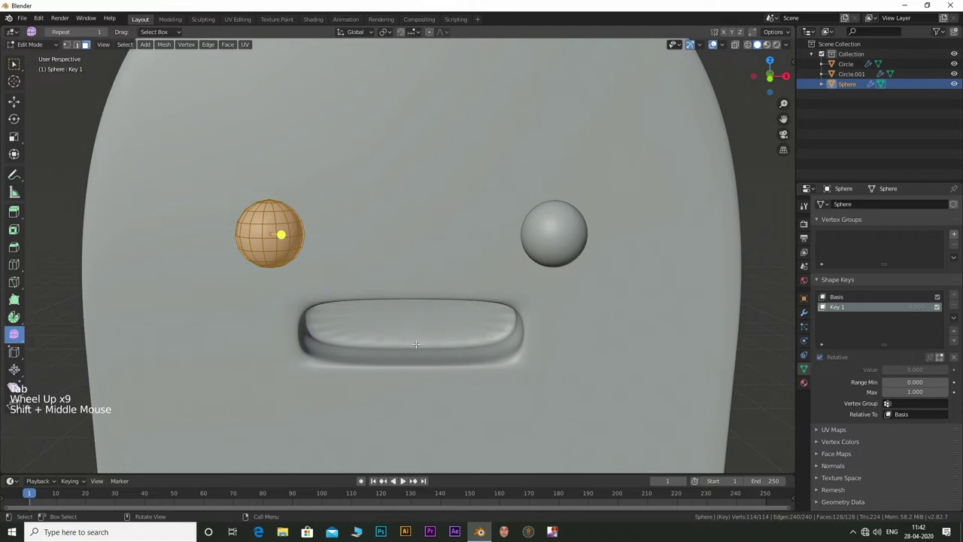
- Scale the eyes flat on Z in Key 1 to form a blink and test the key's value
{"action": "key", "text": "s"}
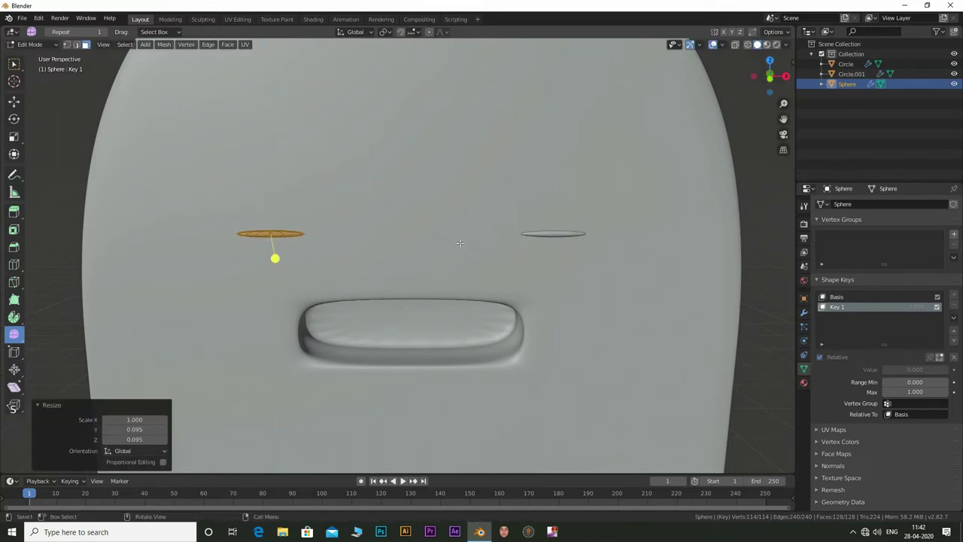
{"action": "scroll", "scroll_direction": "down", "scroll_amount": 3}
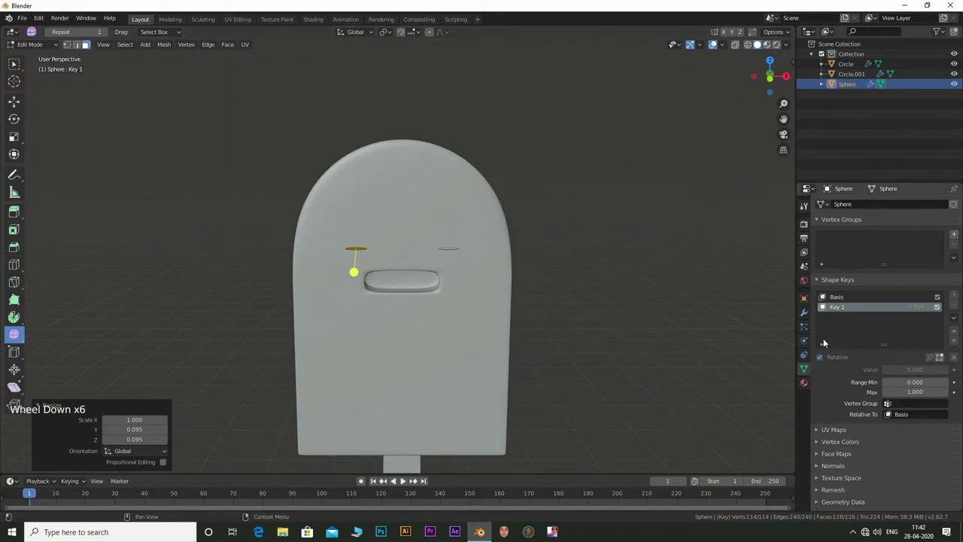
{"action": "key", "text": "Tab"}
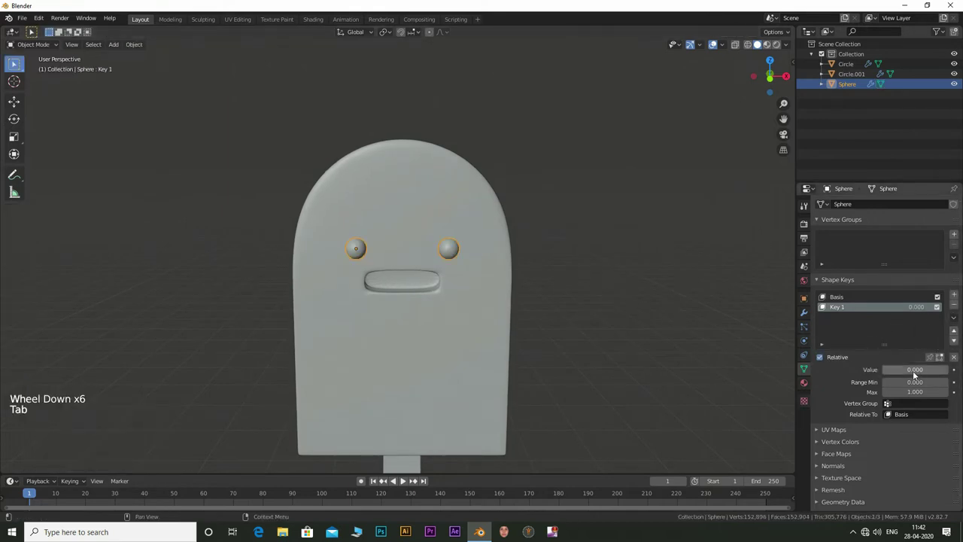
{"action": "left_click", "coordinate": [901, 372]}
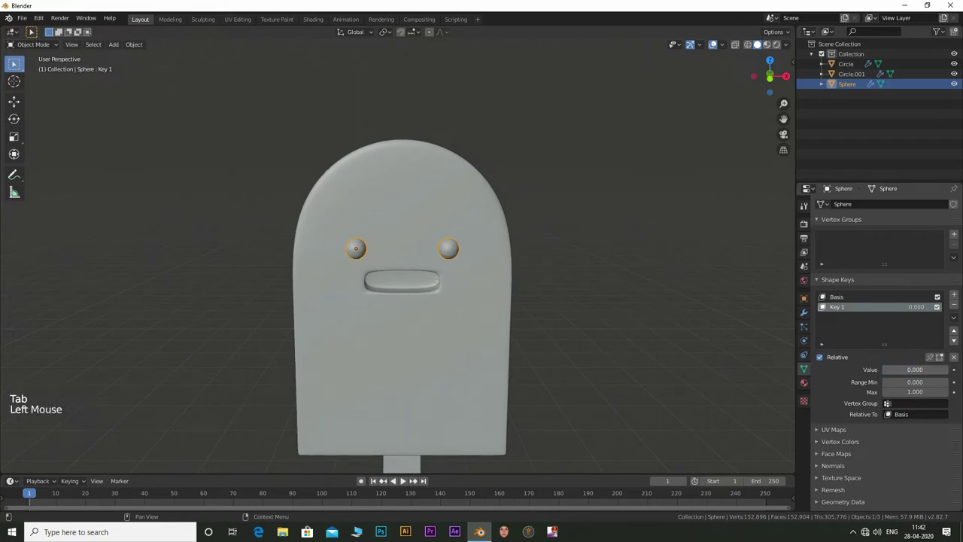
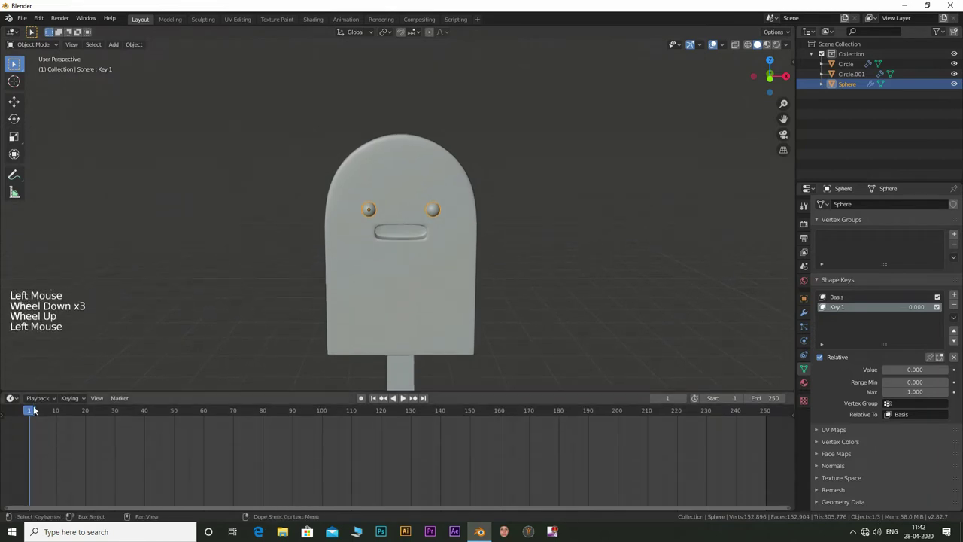
- Keyframe Key 1 at value 0 on the first frame and 1 at frame 10 for the blink
{"action": "left_click", "coordinate": [34, 412]}
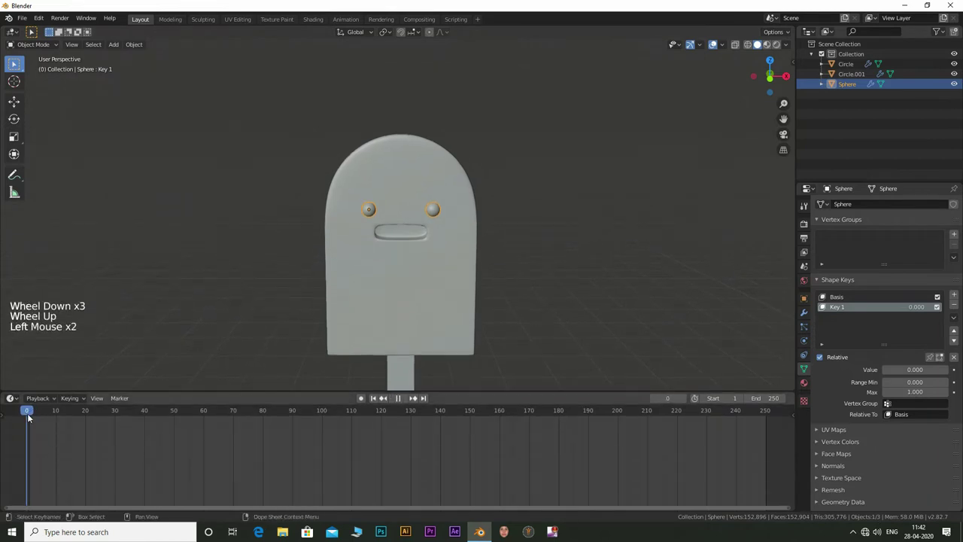
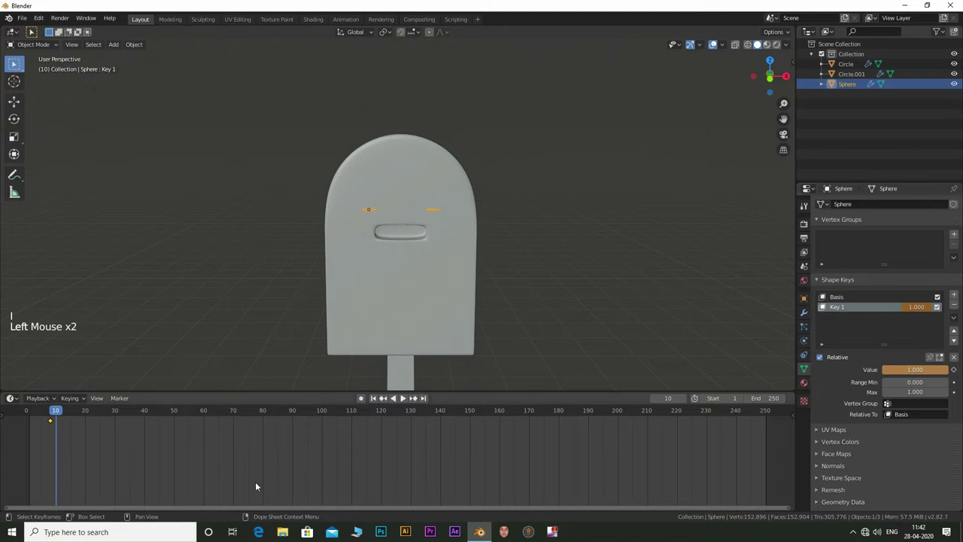
{"action": "key", "text": "i"}
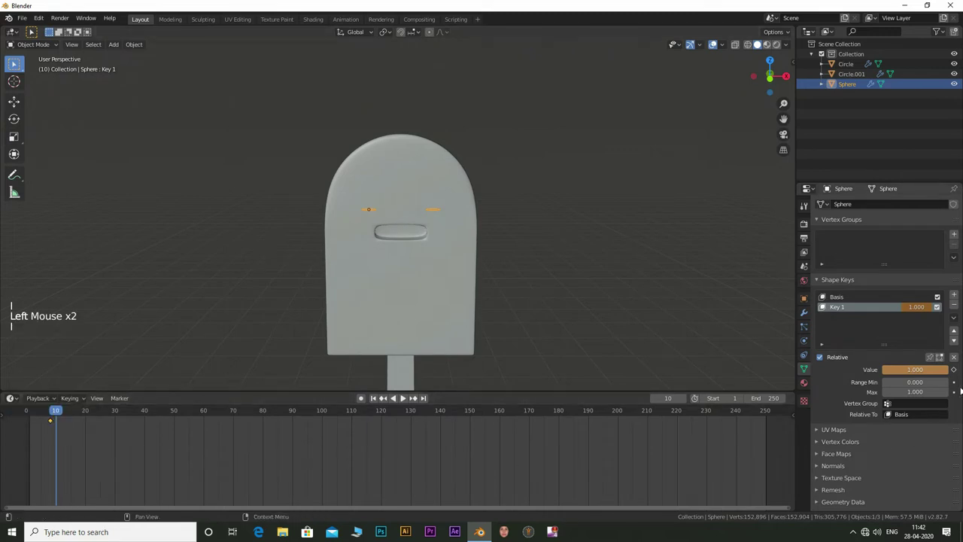
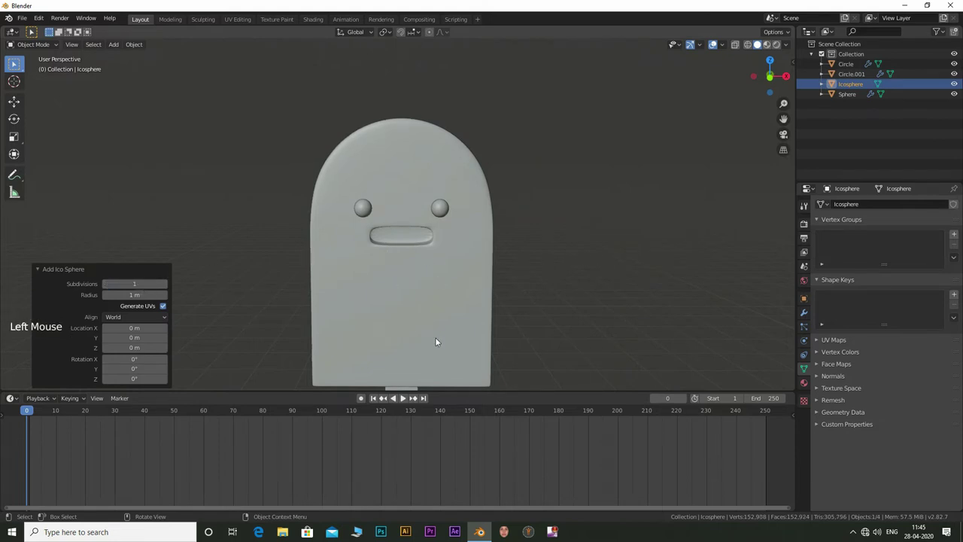
- Move the new icosphere out beside the body and shrink it small
{"action": "key", "text": "g"}
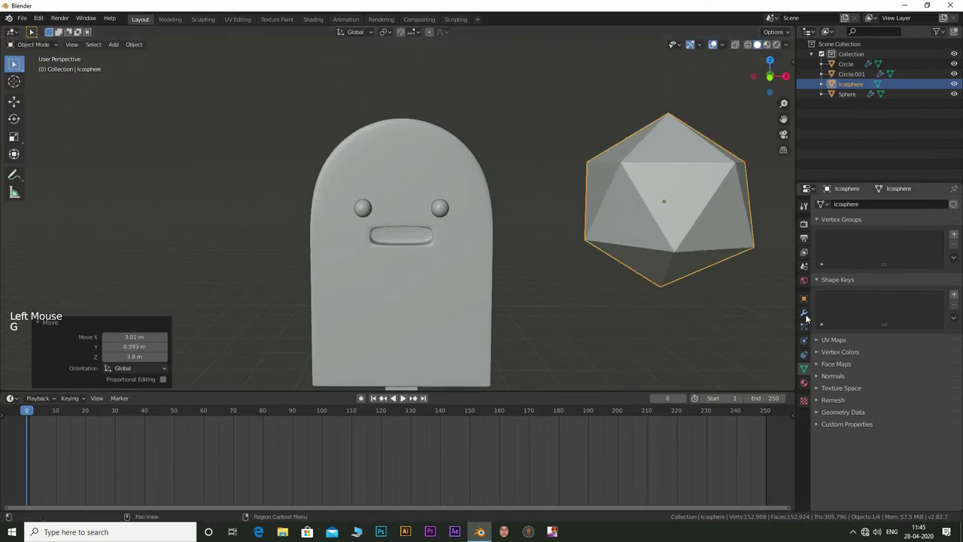
{"action": "key", "text": "s"}
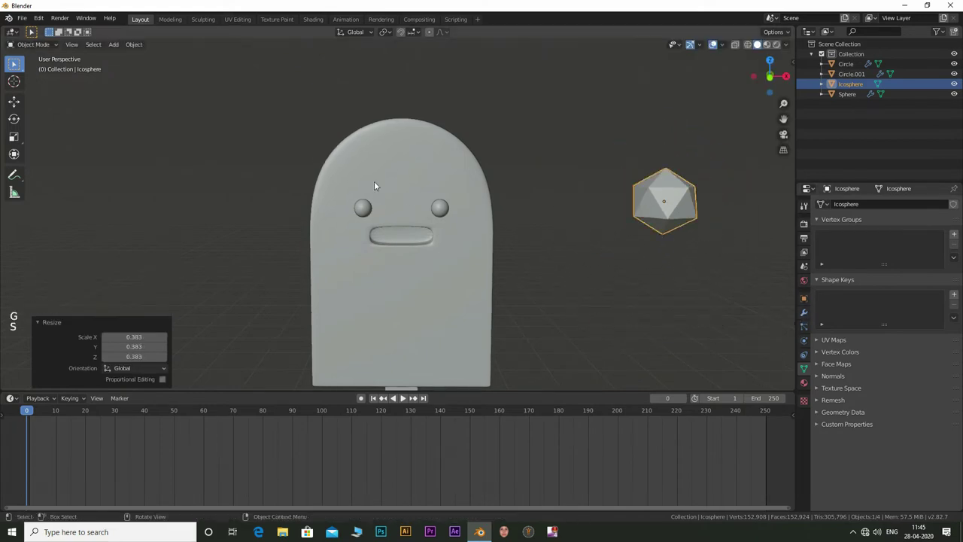
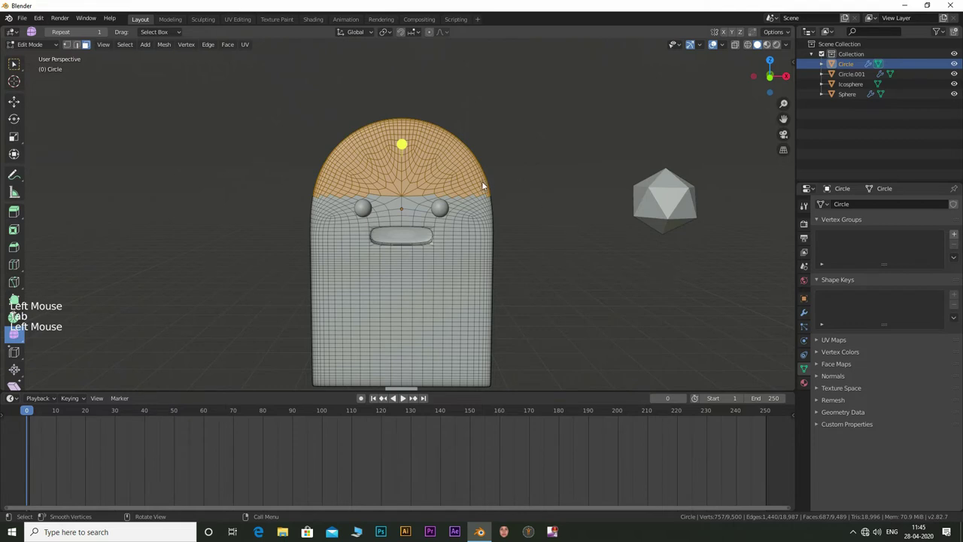
- Select the body's top cap vertices and assign them to a new vertex group
{"action": "key", "text": "Tab"}
{"action": "key", "text": "Tab"}
{"action": "key", "text": "Tab"}
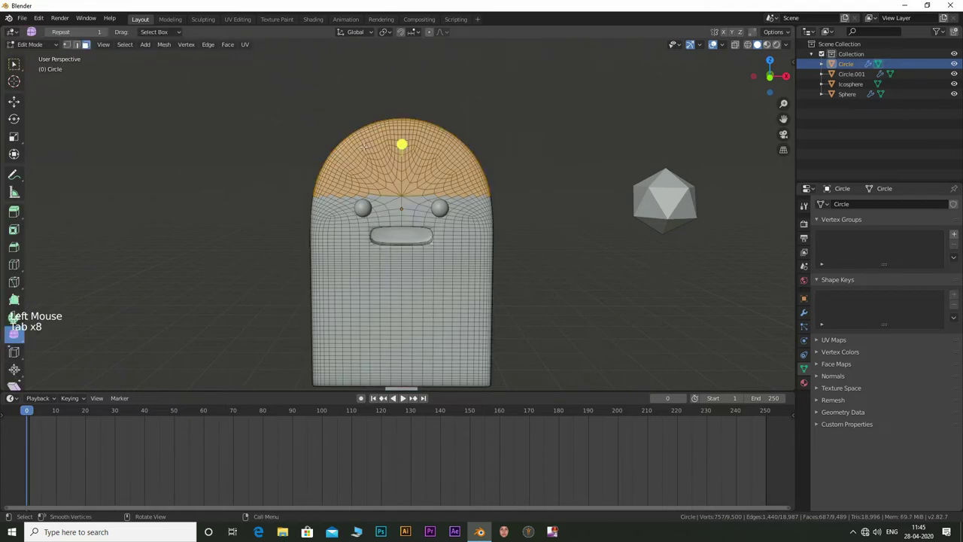
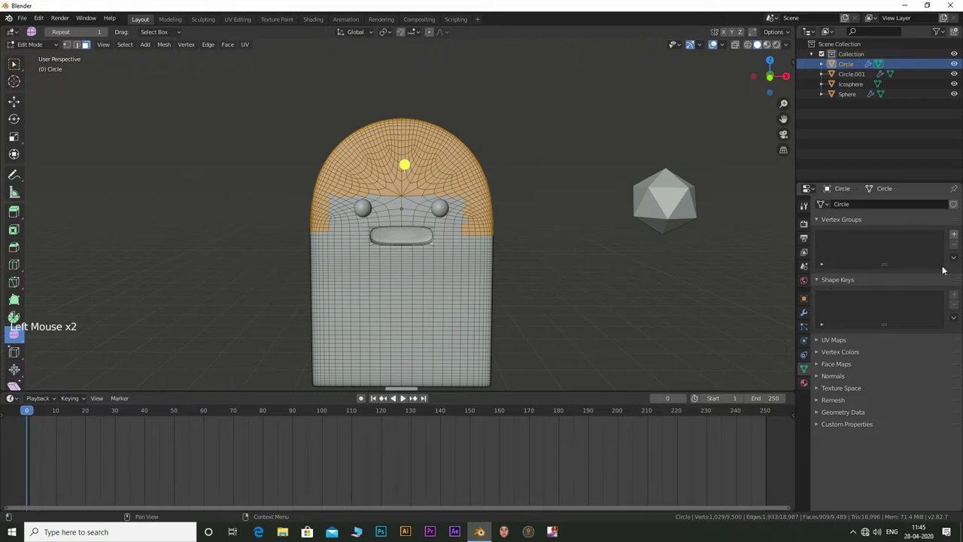
{"action": "left_click", "coordinate": [960, 235]}
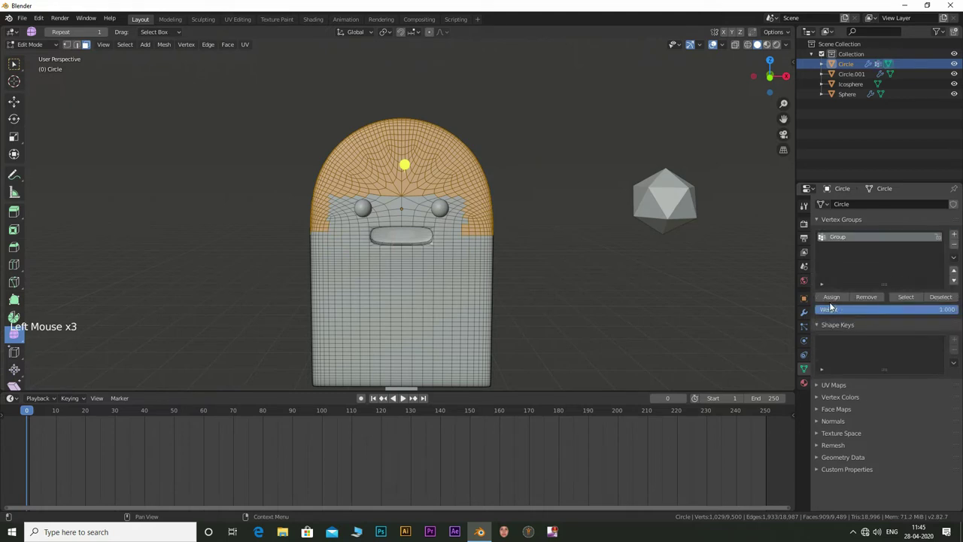
{"action": "left_click", "coordinate": [836, 299]}
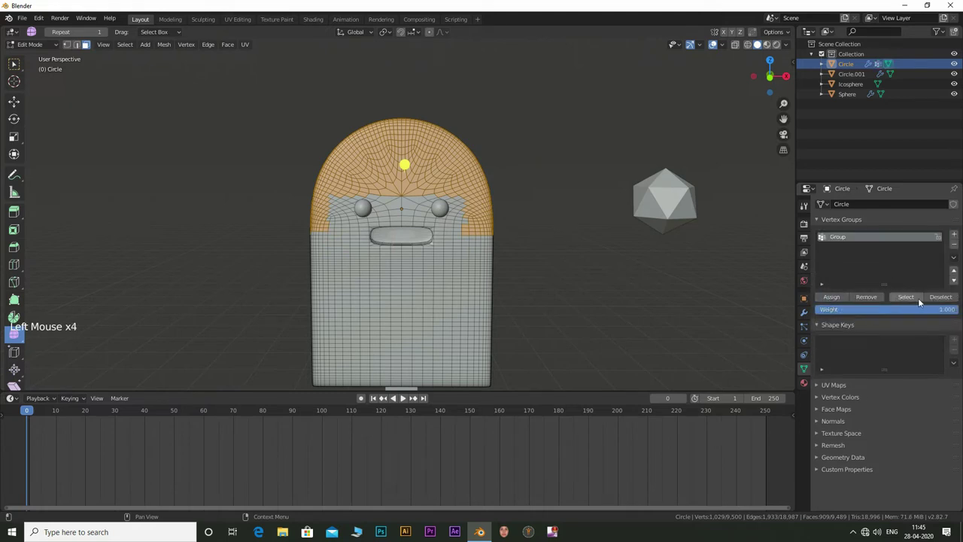
{"action": "left_click", "coordinate": [936, 300]}
{"action": "left_click", "coordinate": [917, 300]}
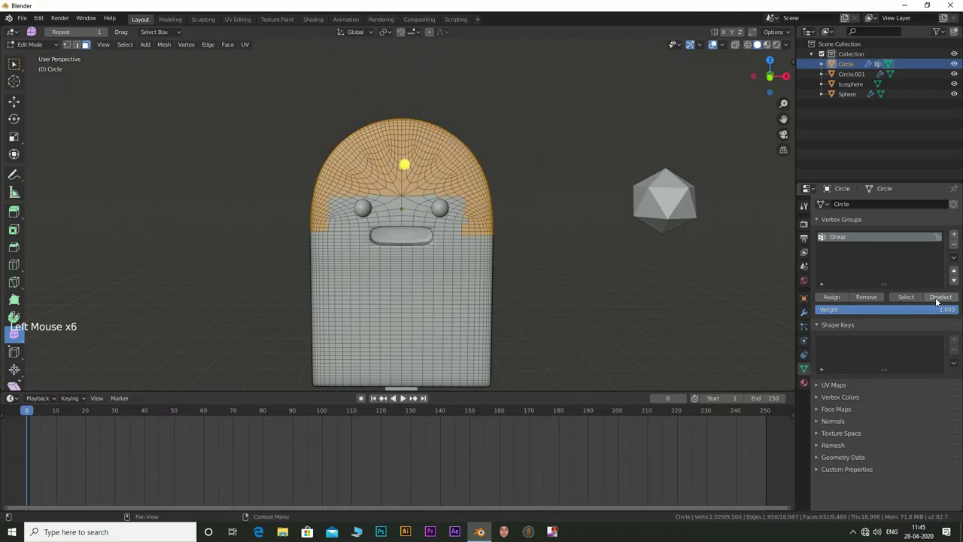
{"action": "left_click", "coordinate": [940, 301]}
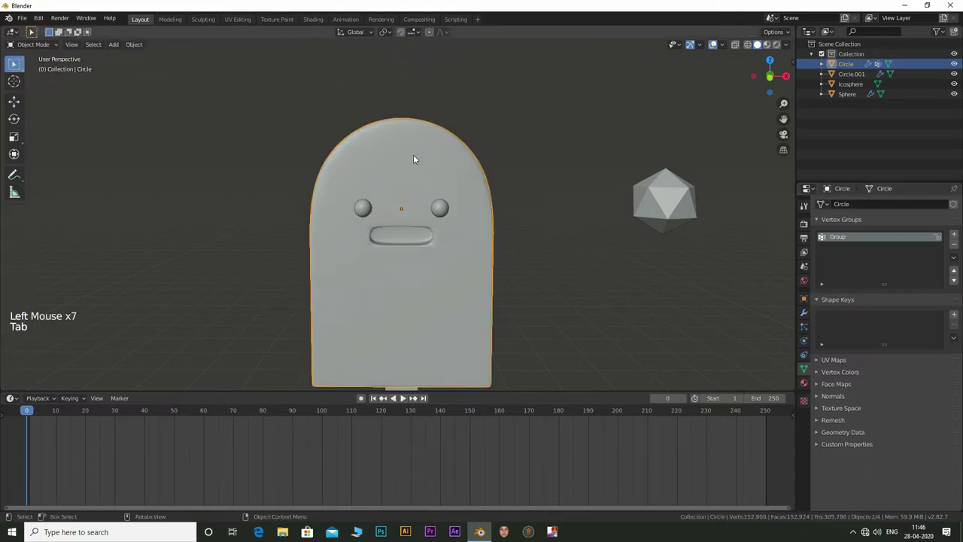
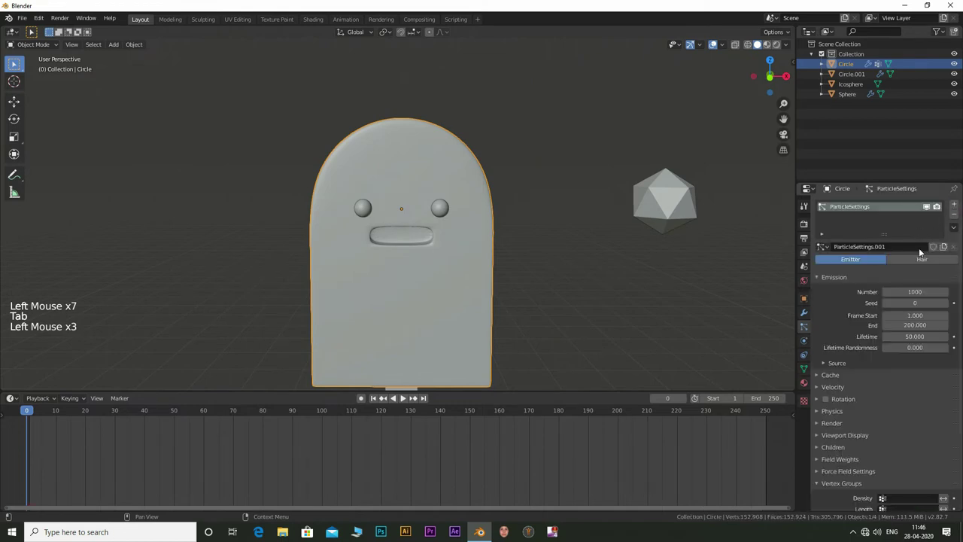
- Make the body's particle system a Hair system rendered as an object instance
{"action": "left_click", "coordinate": [888, 368]}
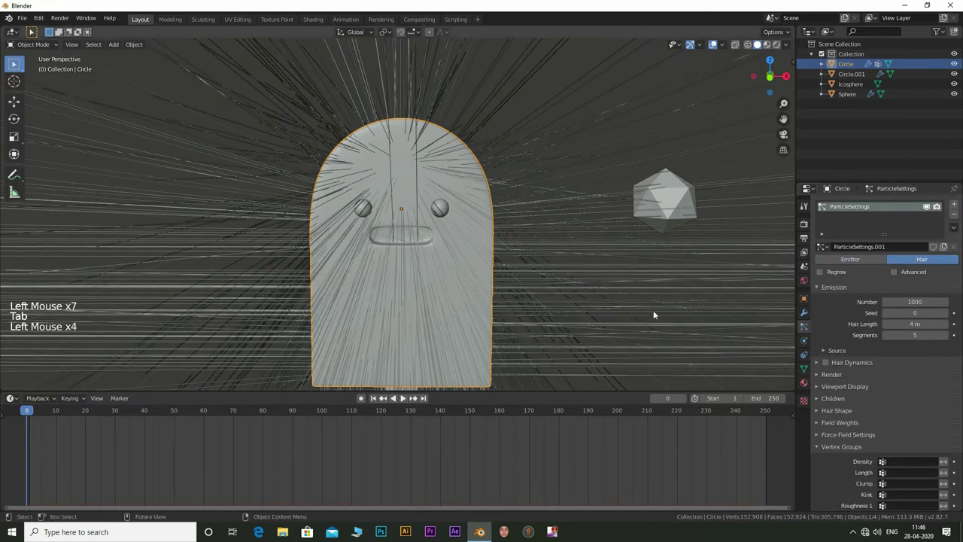
{"action": "scroll", "scroll_direction": "down", "scroll_amount": 3}
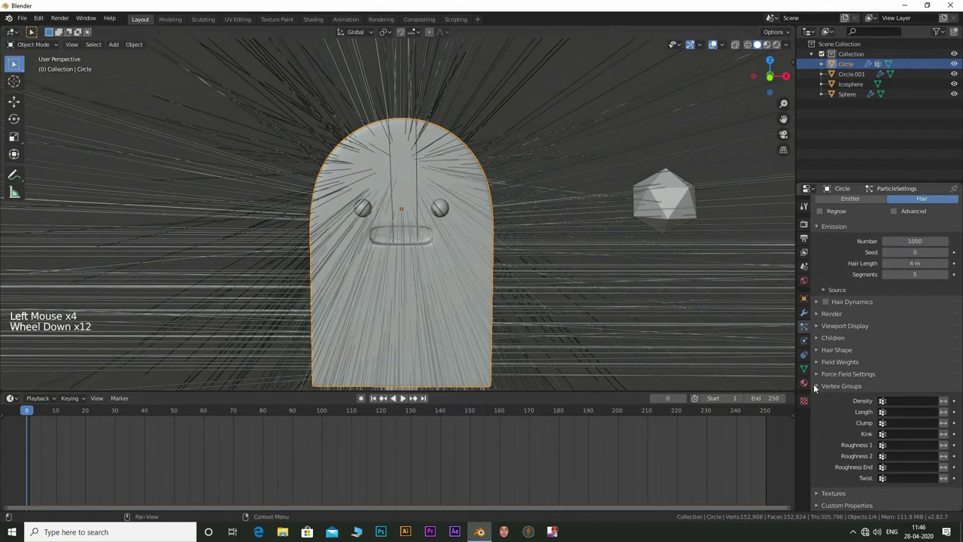
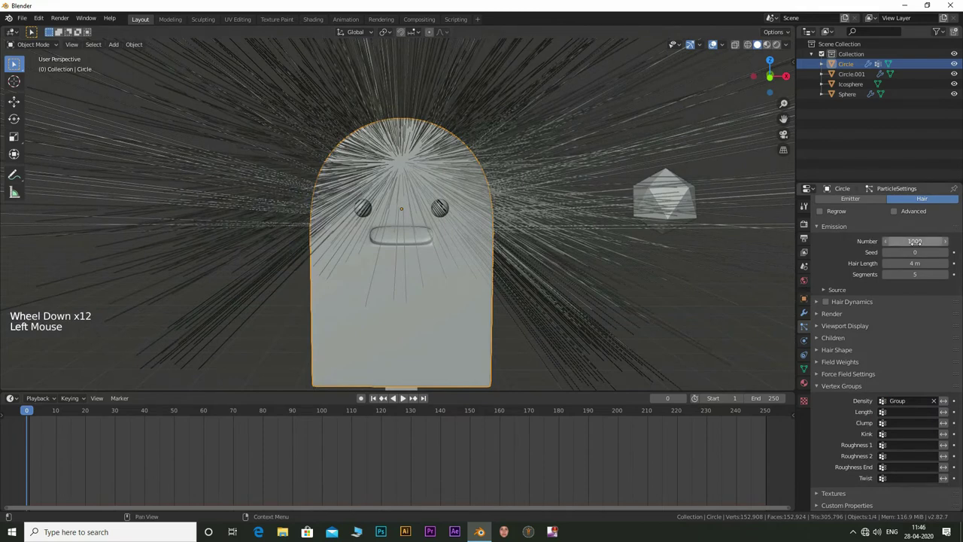
{"action": "left_click", "coordinate": [820, 316]}
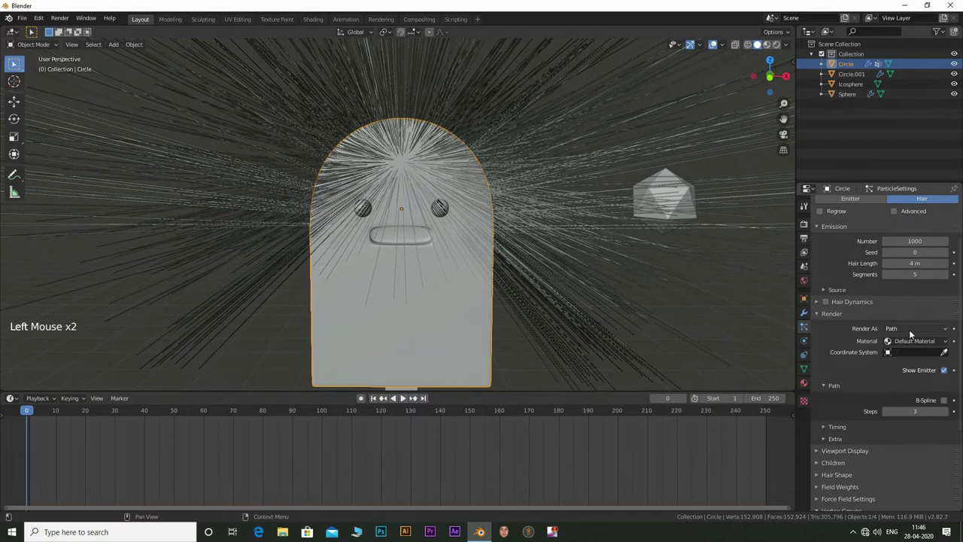
{"action": "left_click", "coordinate": [928, 332]}
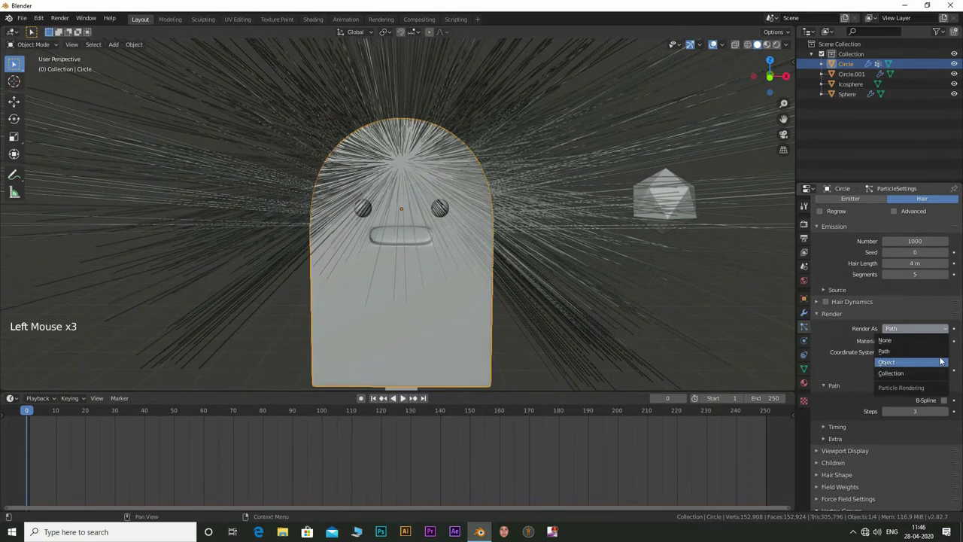
{"action": "left_click", "coordinate": [948, 405]}
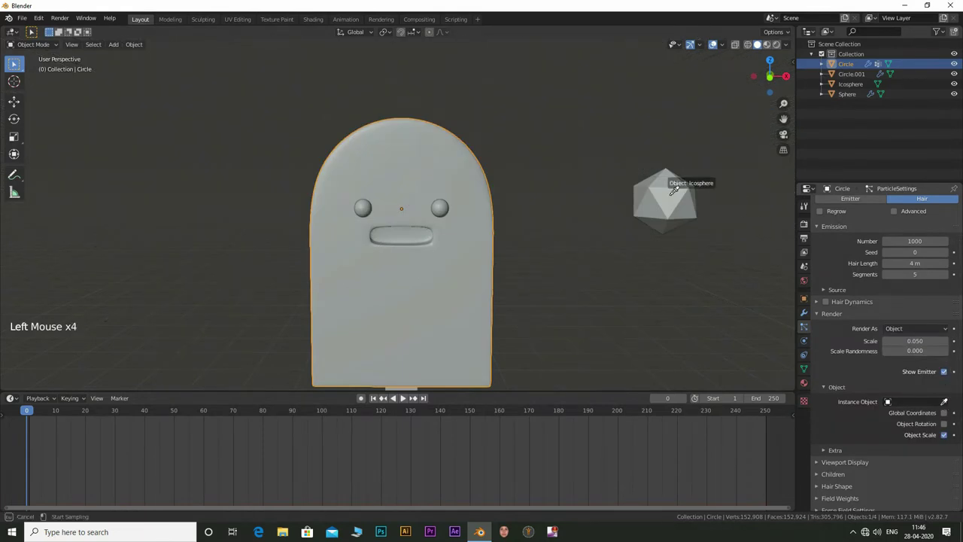
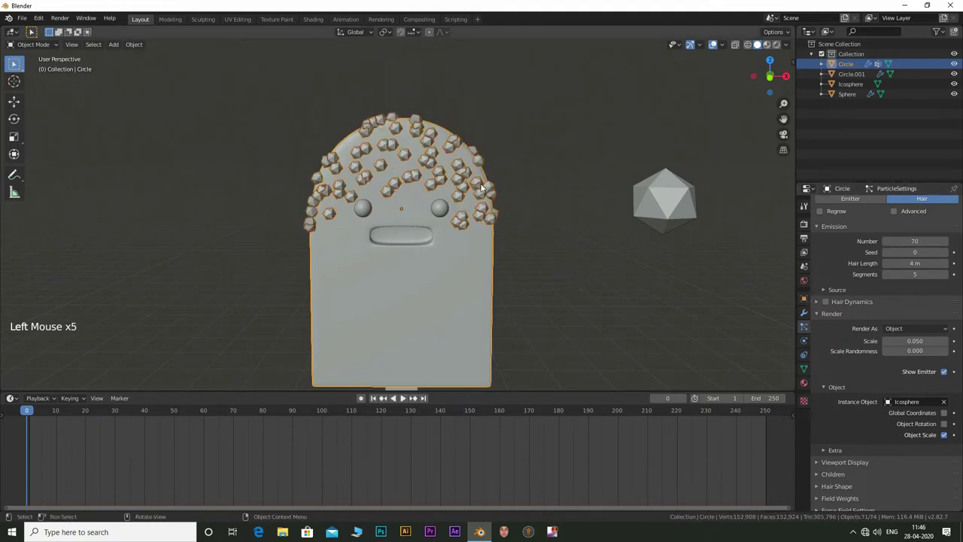
- Use the Icosphere as the instance at scale 0.03 with 0.5 size randomness for the chips
{"action": "middle_click", "coordinate": [573, 189]}
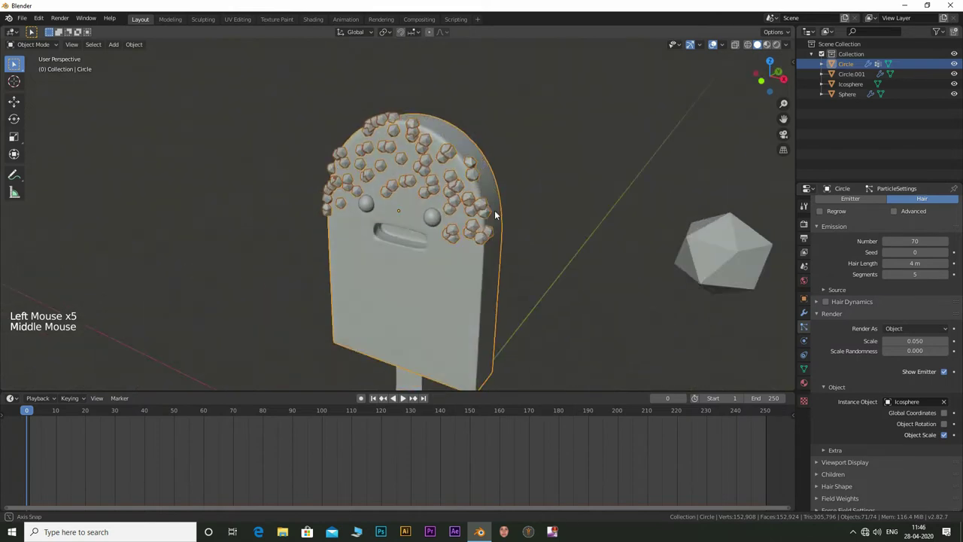
{"action": "scroll", "scroll_direction": "down", "scroll_amount": 3}
{"action": "middle_click", "coordinate": [474, 228]}
{"action": "left_click", "coordinate": [611, 213]}
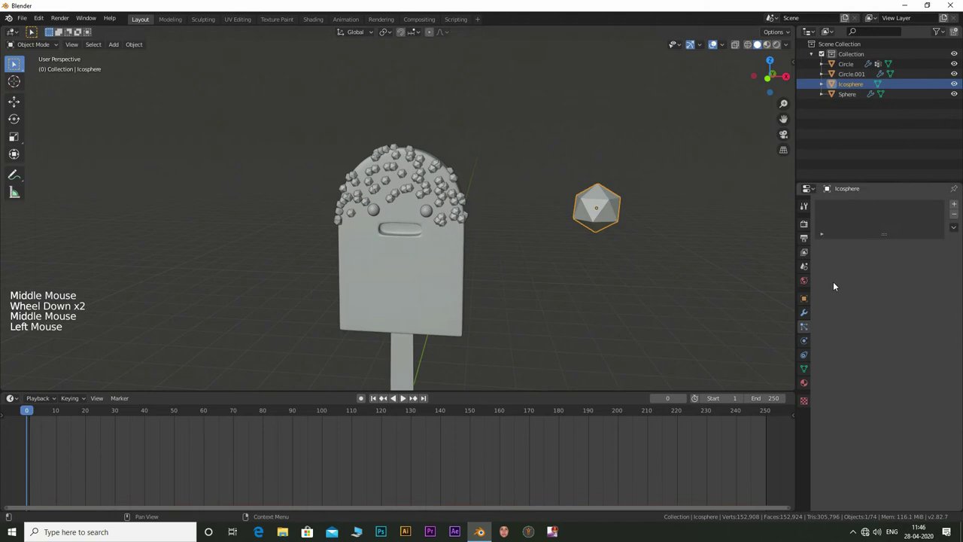
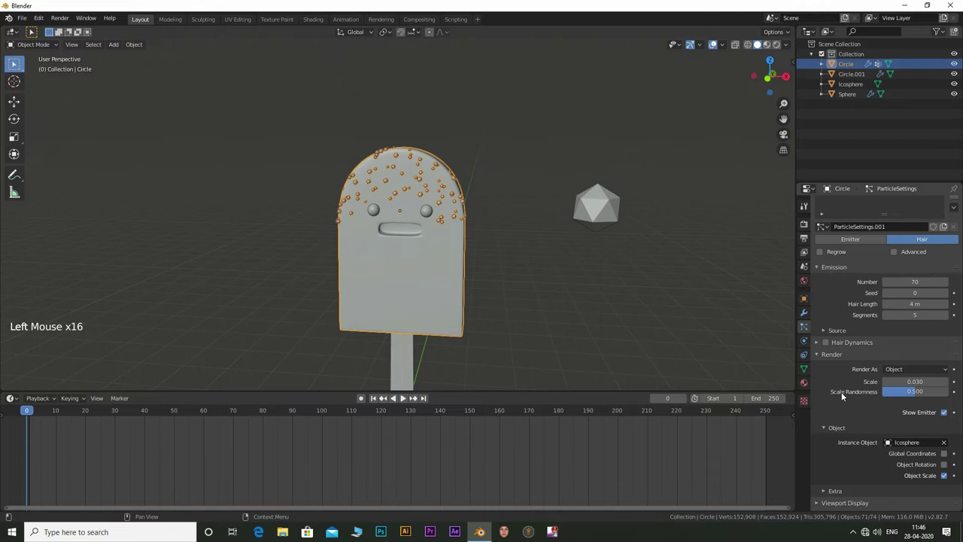
{"action": "left_click", "coordinate": [837, 408]}
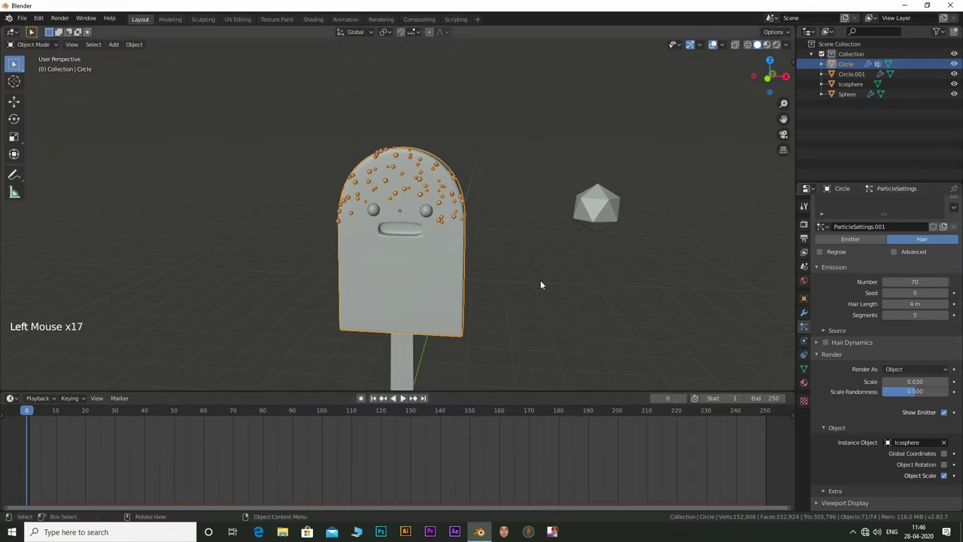
{"action": "left_click", "coordinate": [503, 270]}
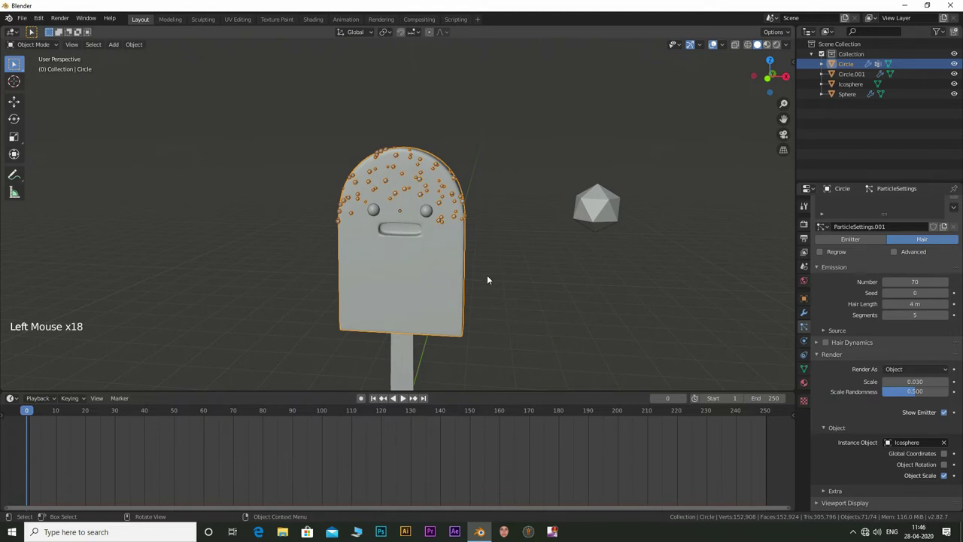
{"action": "left_click", "coordinate": [440, 265]}
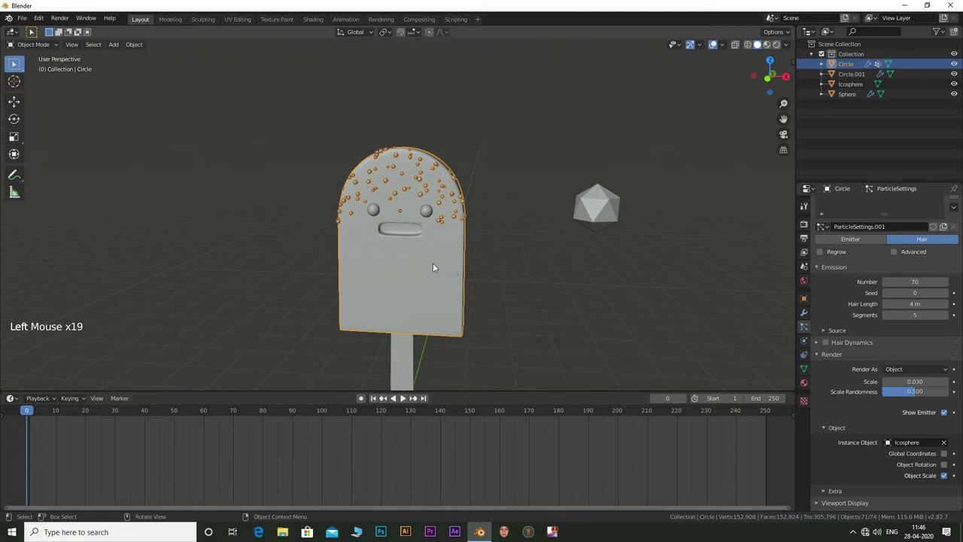
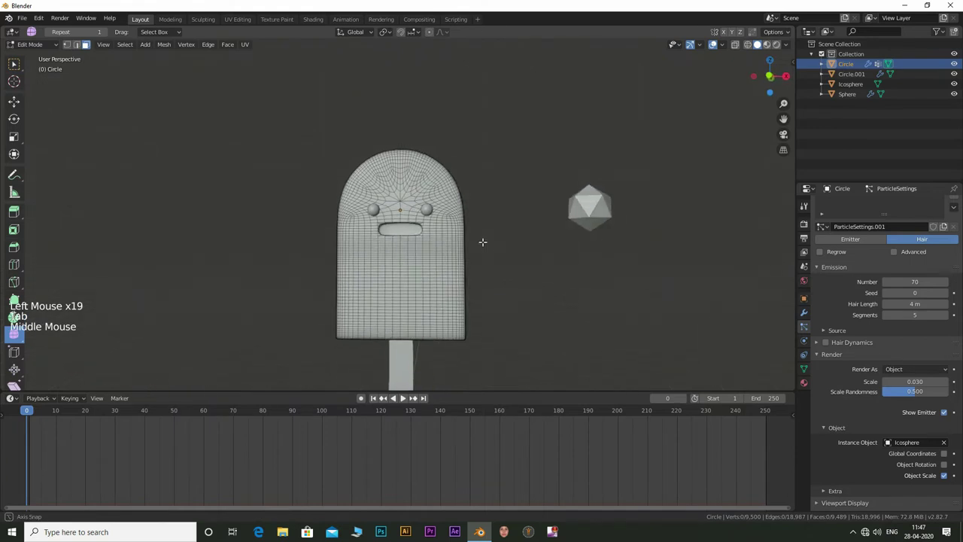
- Add Basis and Key 1 shape keys to the popsicle body in Object Data
{"action": "scroll", "scroll_direction": "down", "scroll_amount": 3}
{"action": "key", "text": "Tab"}
{"action": "scroll", "scroll_direction": "down", "scroll_amount": 3}
{"action": "left_click", "coordinate": [808, 369]}
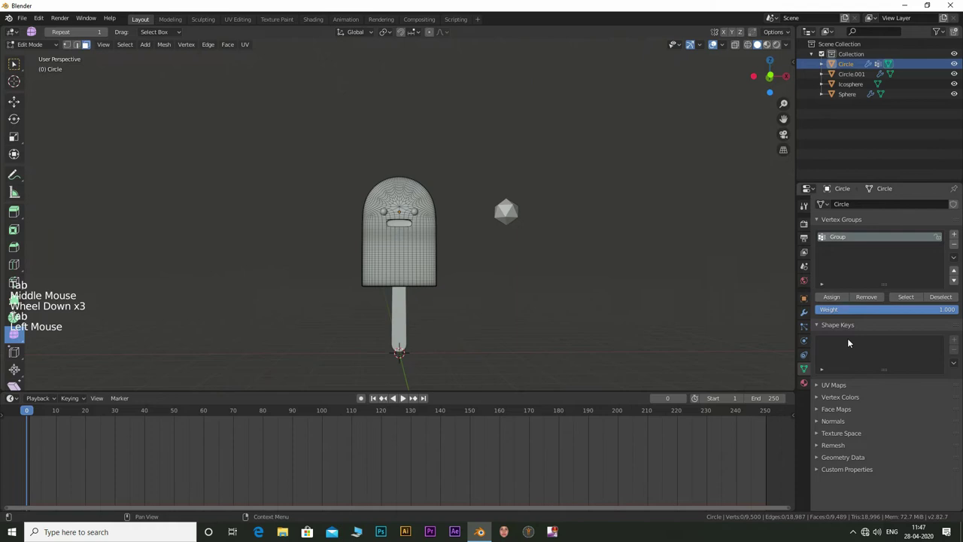
{"action": "key", "text": "Tab"}
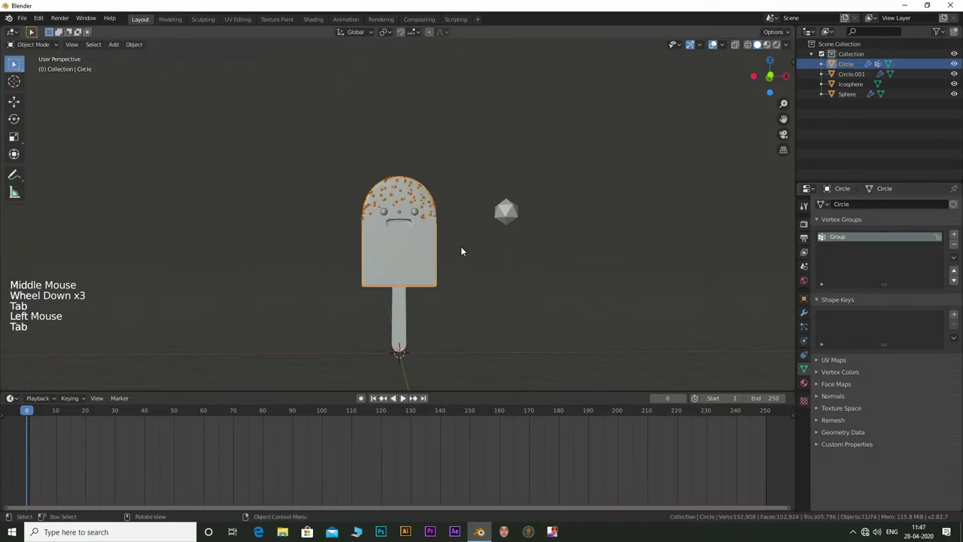
{"action": "left_click", "coordinate": [958, 318]}
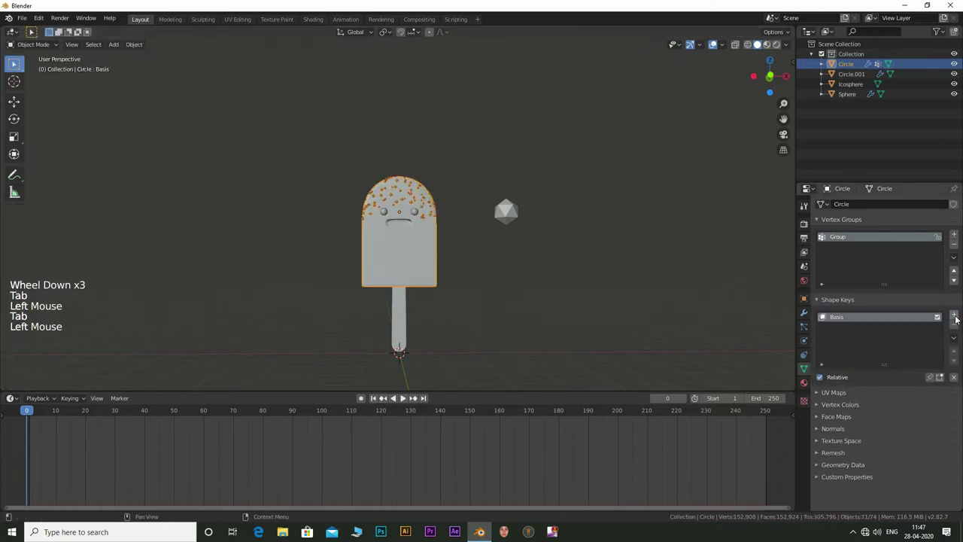
{"action": "left_click", "coordinate": [953, 316]}
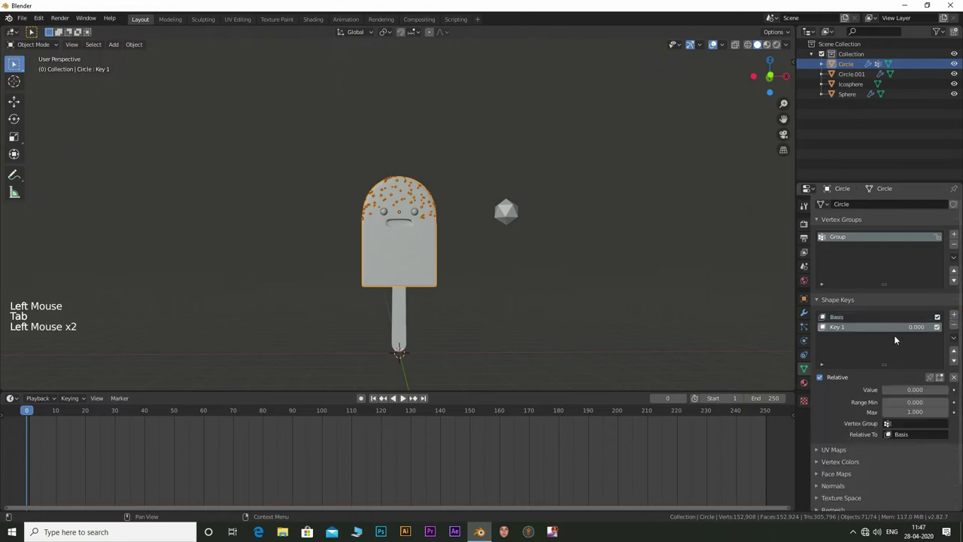
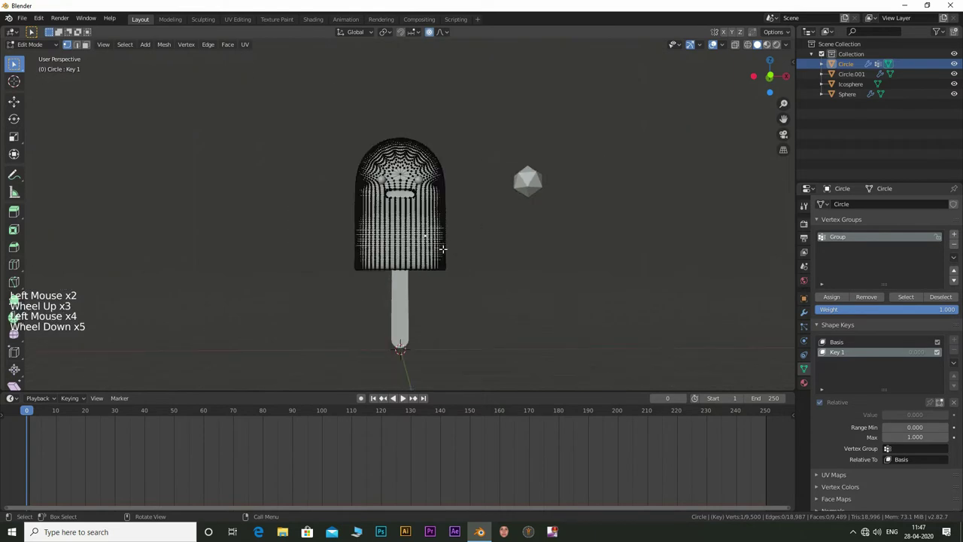
- On Key 1, pull the lower vertices down into uneven drips using random proportional falloff
{"action": "scroll", "scroll_direction": "up", "scroll_amount": 3}
{"action": "key", "text": "g"}
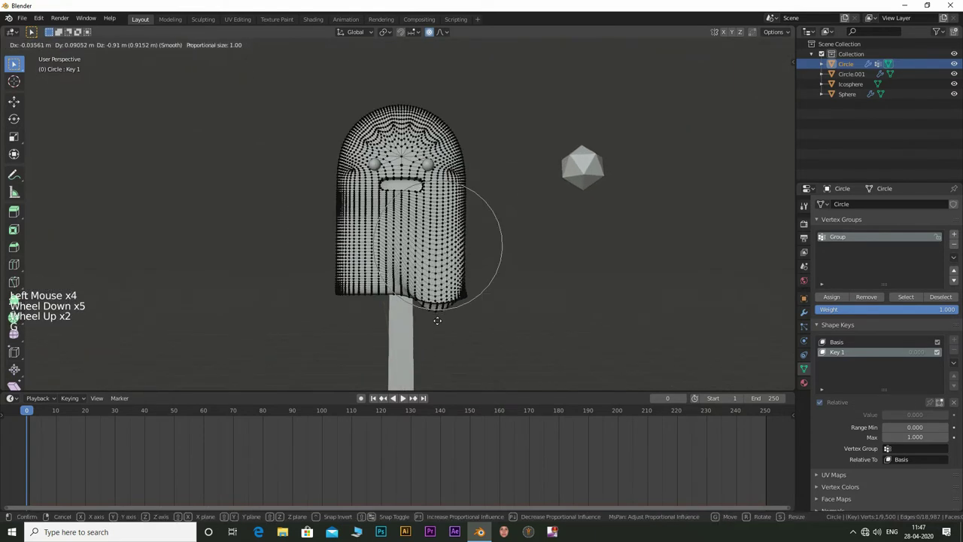
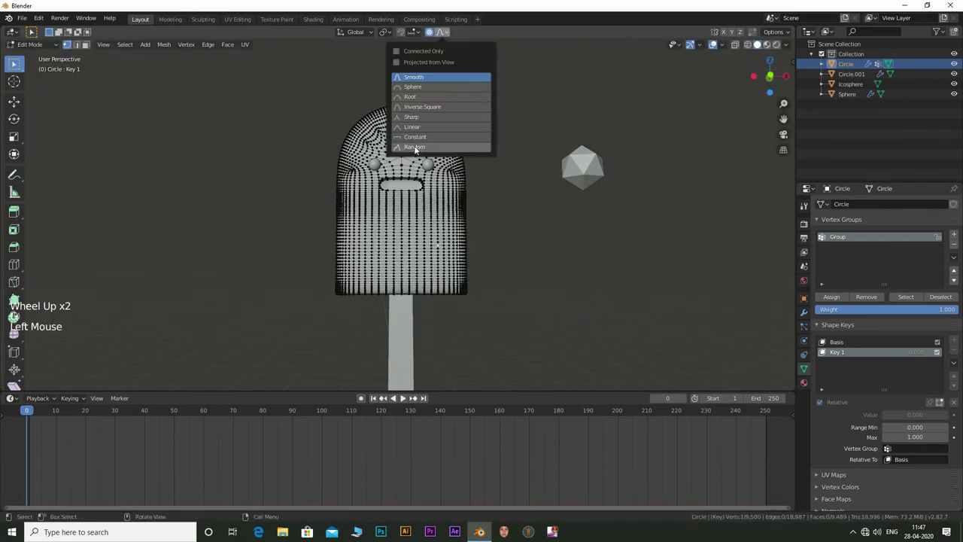
{"action": "key", "text": "g"}
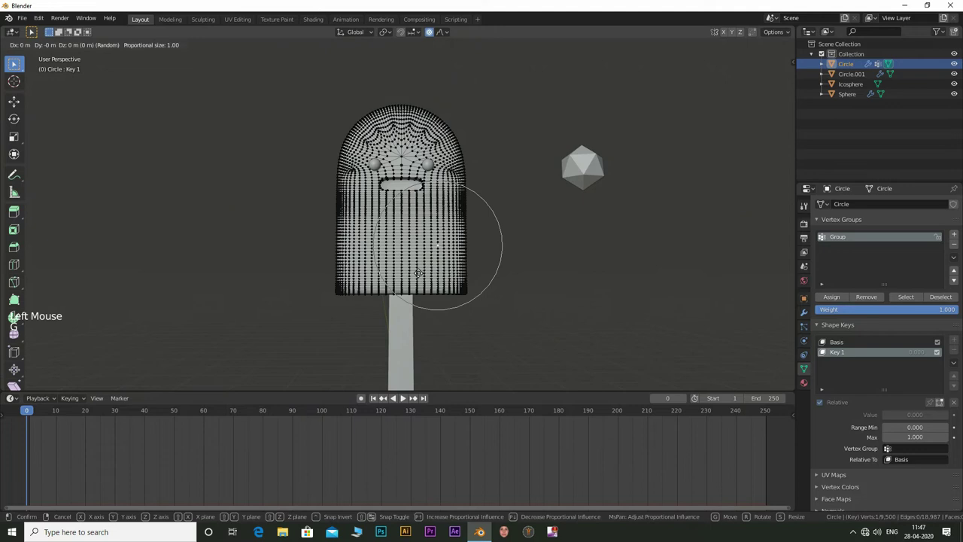
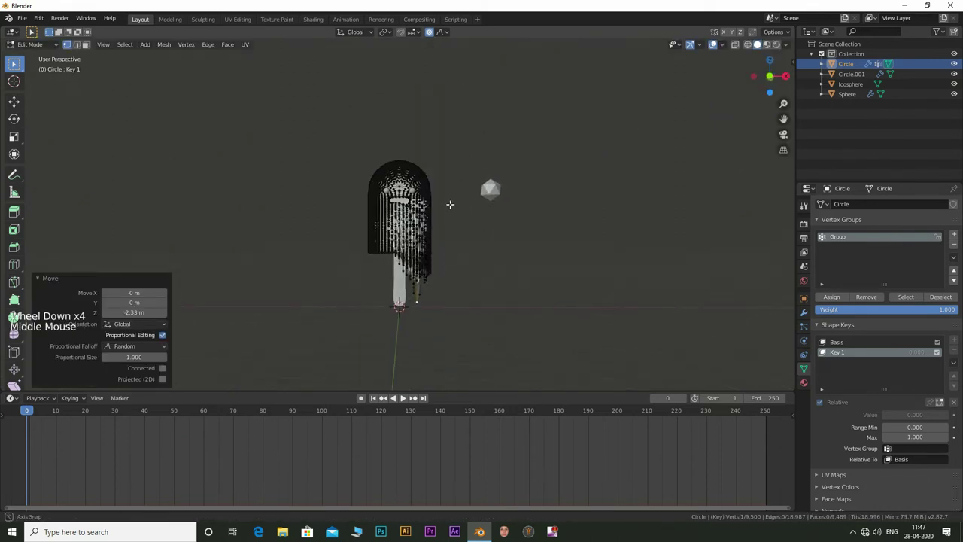
{"action": "scroll", "scroll_direction": "up", "scroll_amount": 3}
{"action": "key", "text": "Tab"}
{"action": "scroll", "scroll_direction": "up", "scroll_amount": 3}
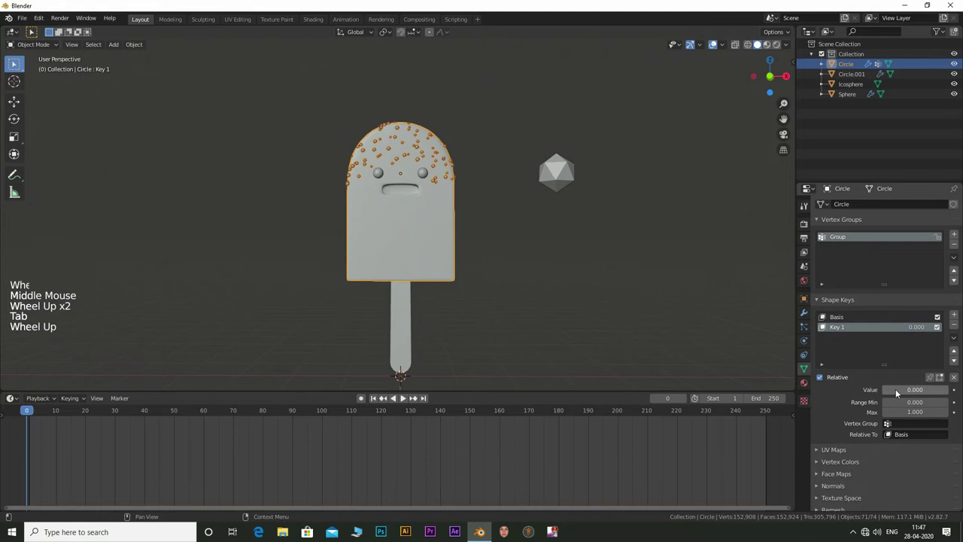
- Hide the spare icosphere object from the viewport
{"action": "left_click", "coordinate": [898, 392]}
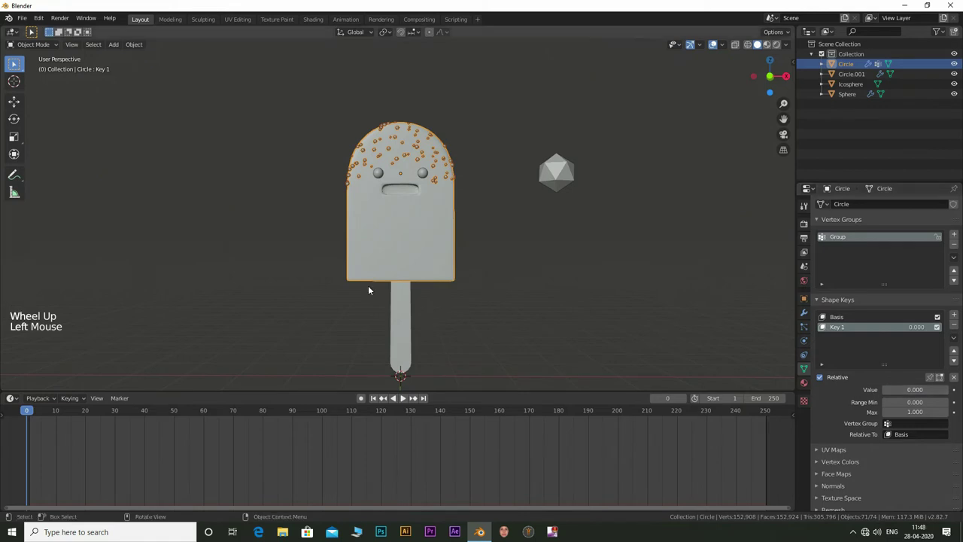
{"action": "scroll", "scroll_direction": "down", "scroll_amount": 3}
{"action": "scroll", "scroll_direction": "down", "scroll_amount": 3}
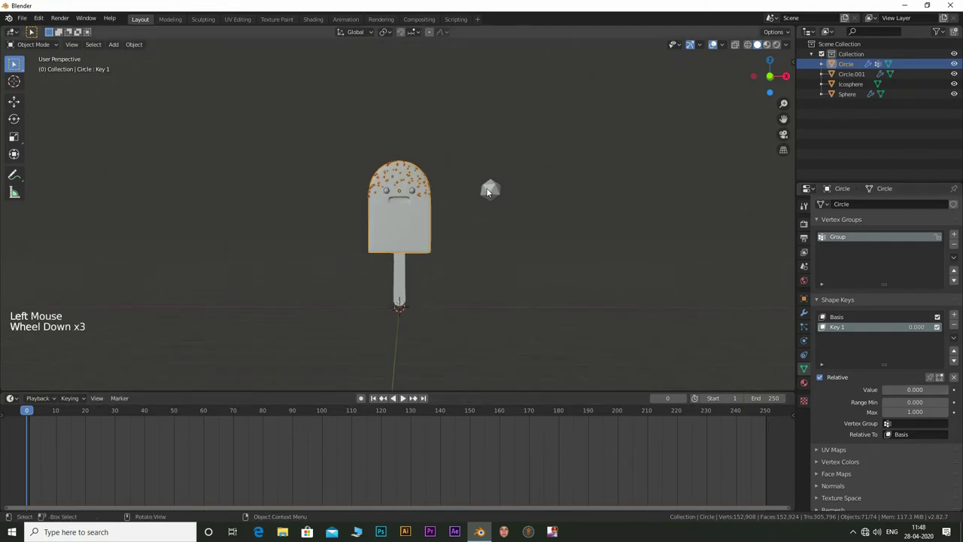
{"action": "left_click", "coordinate": [490, 195]}
{"action": "key", "text": "g"}
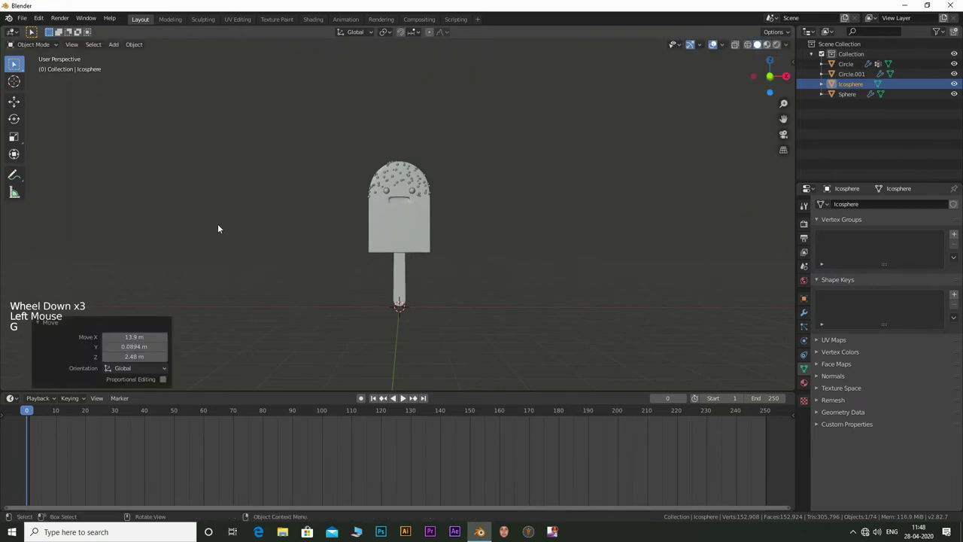
- Orbit around the popsicle and reselect the body with its melt key at 0
{"action": "left_click", "coordinate": [232, 221]}
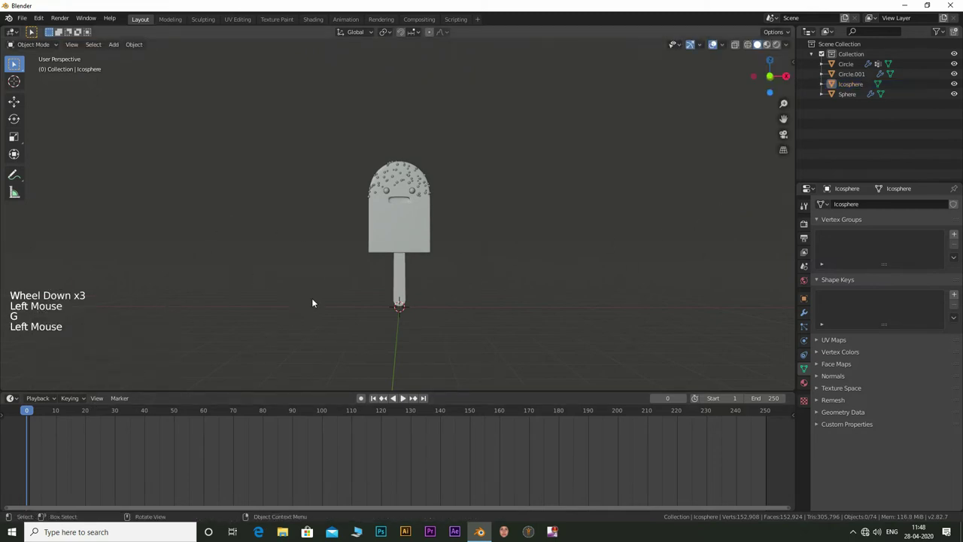
{"action": "scroll", "scroll_direction": "up", "scroll_amount": 3}
{"action": "scroll", "scroll_direction": "down", "scroll_amount": 3}
{"action": "middle_click", "coordinate": [441, 195]}
{"action": "scroll", "scroll_direction": "up", "scroll_amount": 3}
{"action": "scroll", "scroll_direction": "up", "scroll_amount": 3}
{"action": "left_click", "coordinate": [401, 213]}
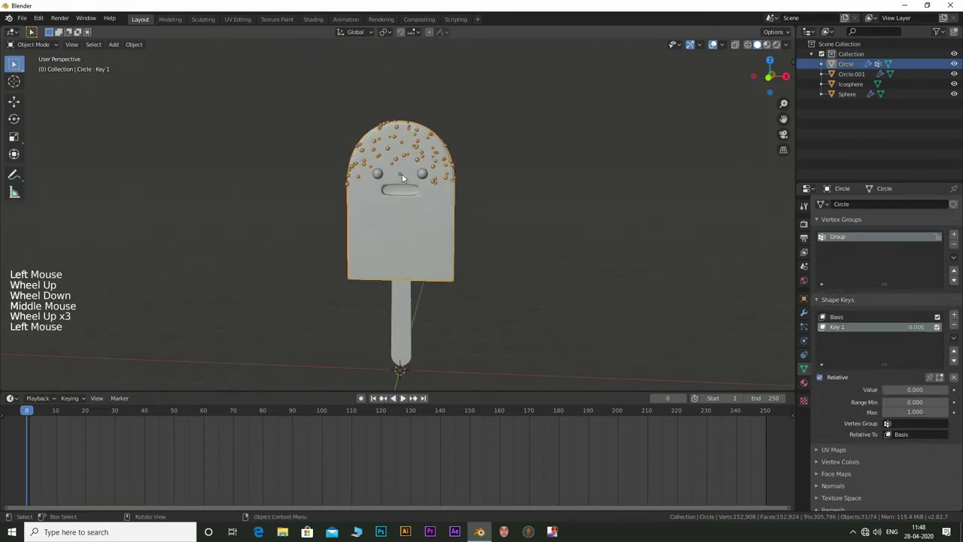
{"action": "left_click", "coordinate": [381, 174]}
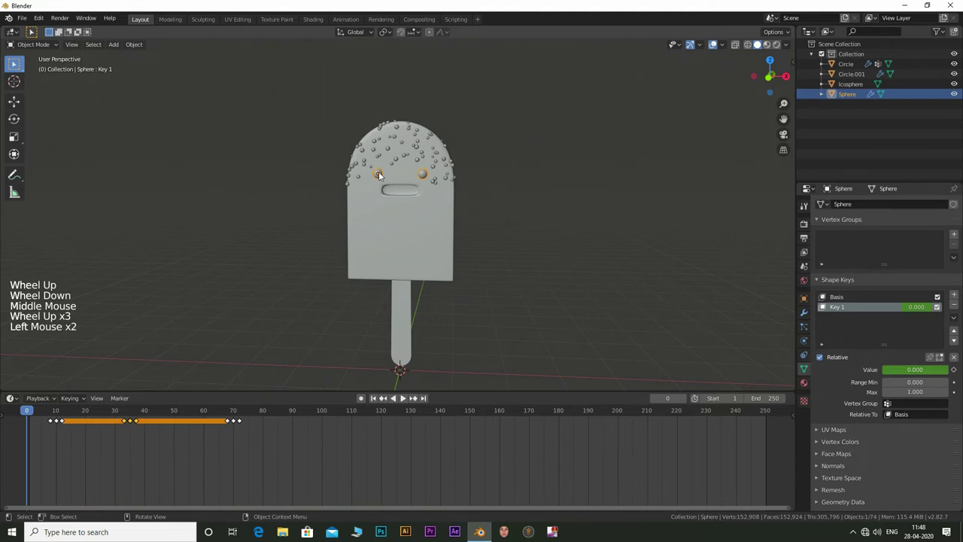
{"action": "left_click", "coordinate": [412, 240]}
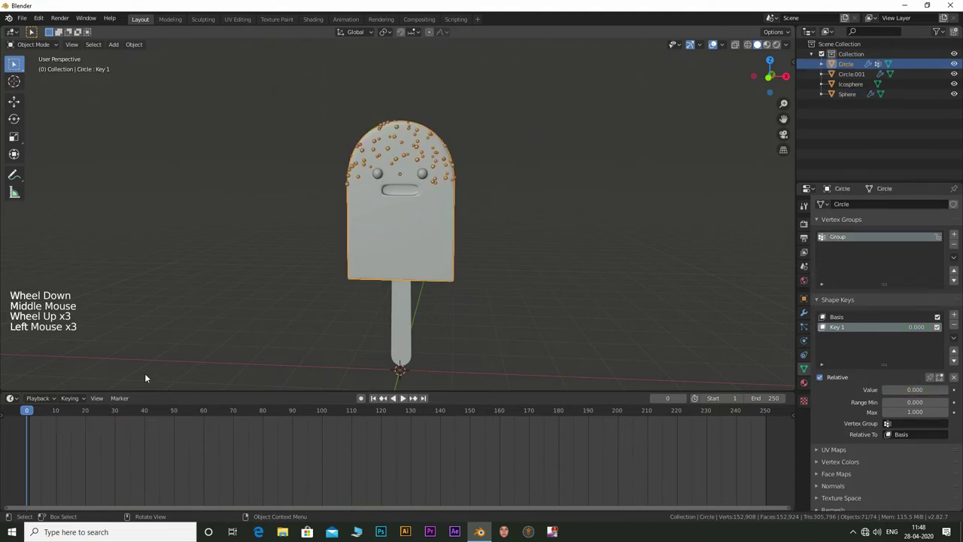
- Keyframe Key 1 at 0 on frame 1 and about 0.69 on frame 80, then return to the start
{"action": "left_click", "coordinate": [27, 415]}
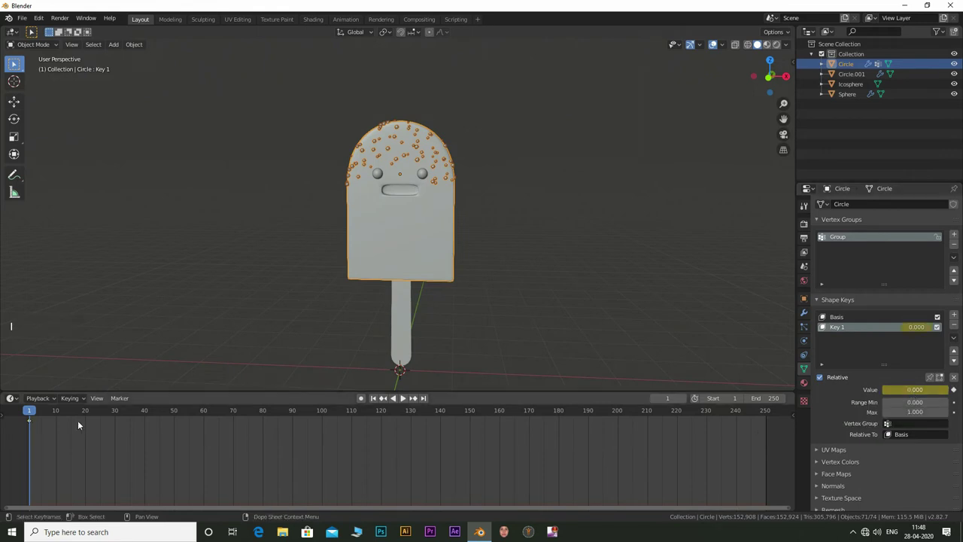
{"action": "left_click", "coordinate": [155, 419]}
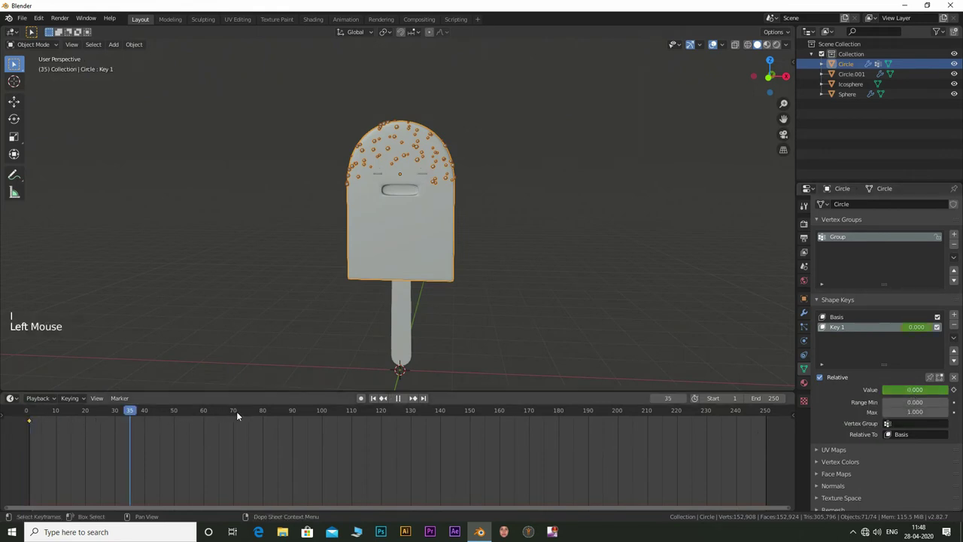
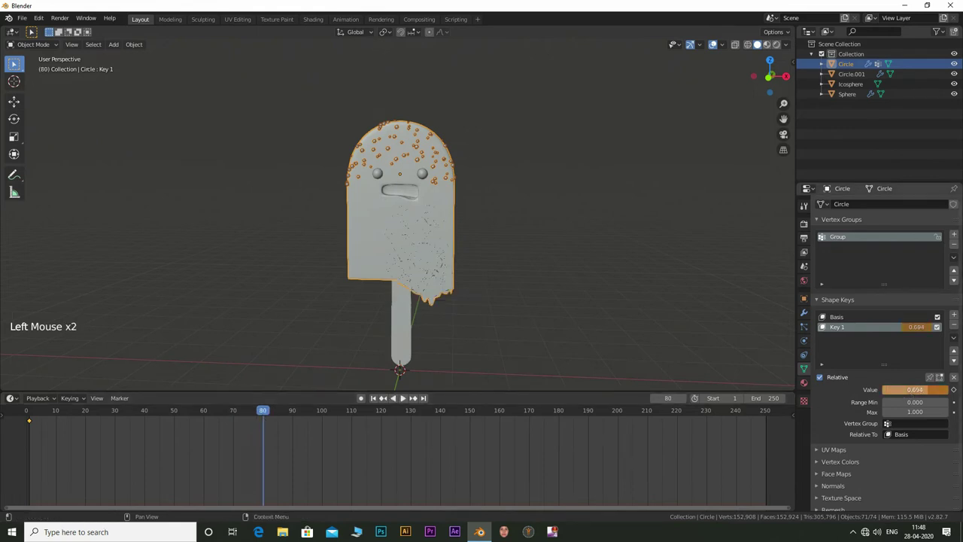
{"action": "key", "text": "i"}
{"action": "left_click", "coordinate": [45, 426]}
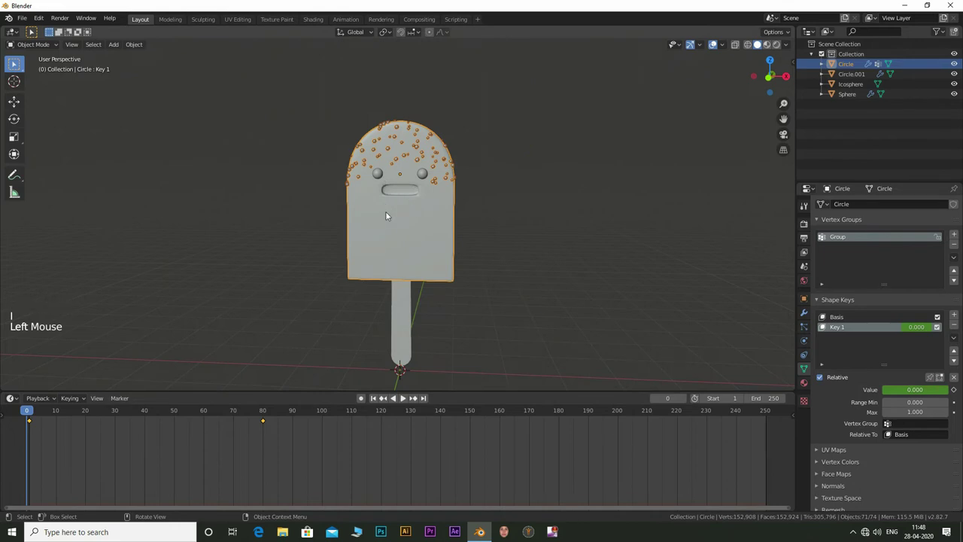
- Parent the eye spheres to the popsicle body, keeping transforms
{"action": "left_click", "coordinate": [382, 177]}
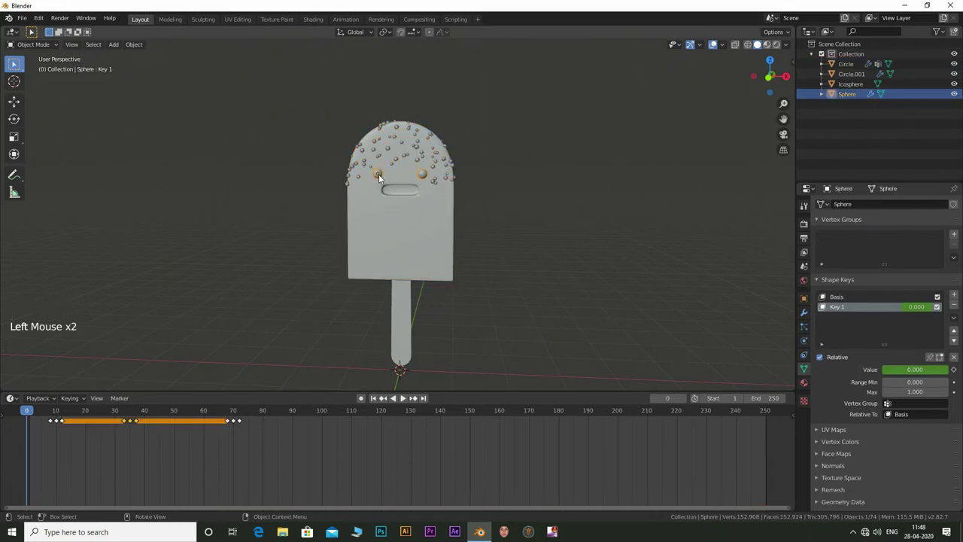
{"action": "left_click", "coordinate": [425, 226]}
{"action": "right_click", "coordinate": [427, 225]}
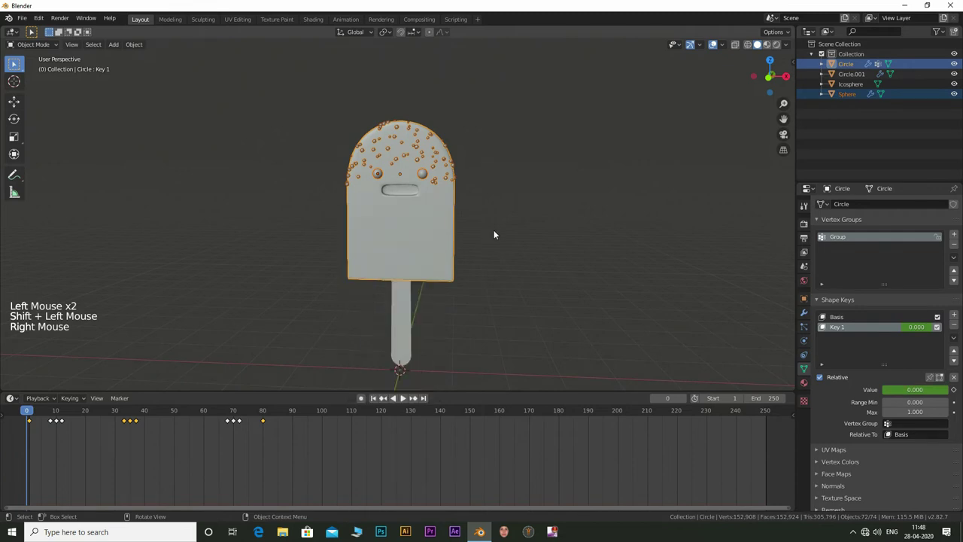
{"action": "key", "text": "ctrl+p"}
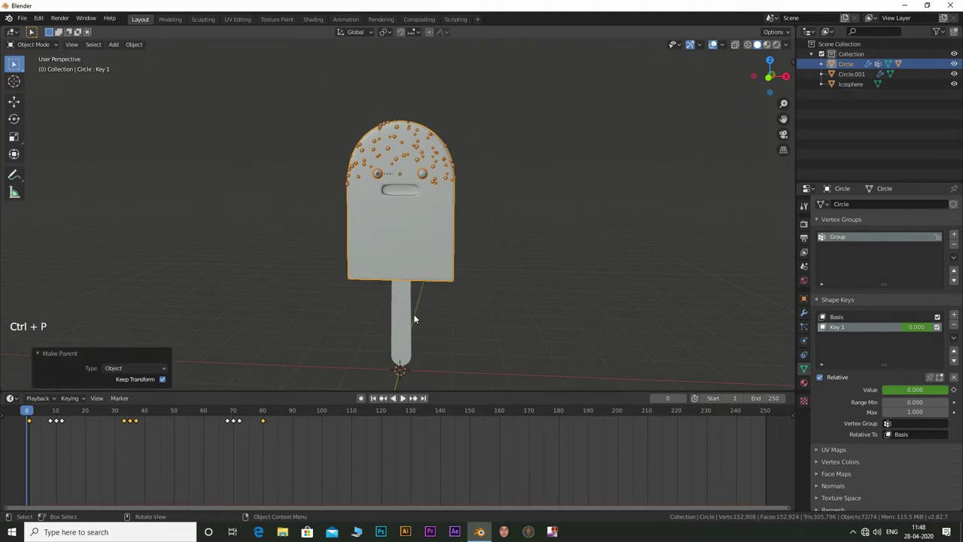
- Parent the body to the stick with Keep Transform and view the popsicle from the front
{"action": "left_click", "coordinate": [401, 323]}
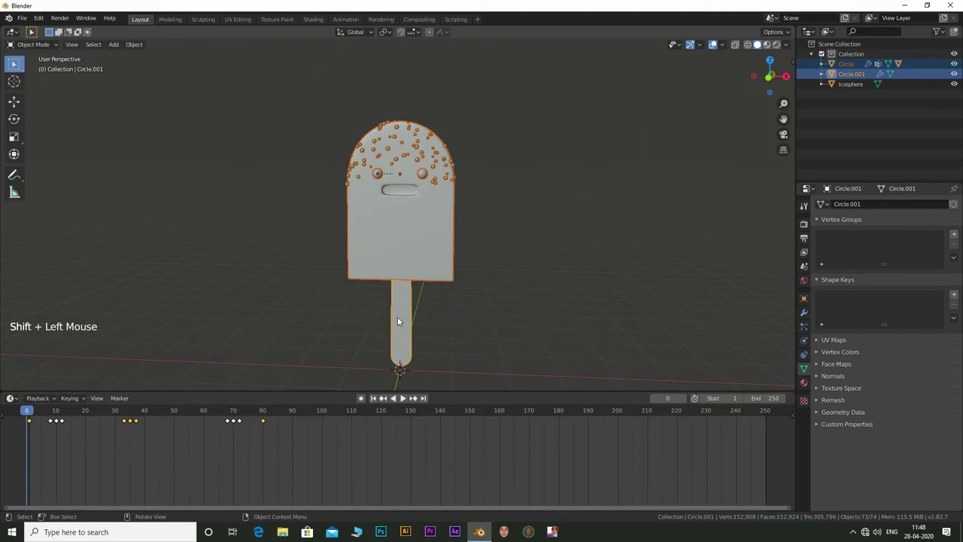
{"action": "key", "text": "ctrl+p"}
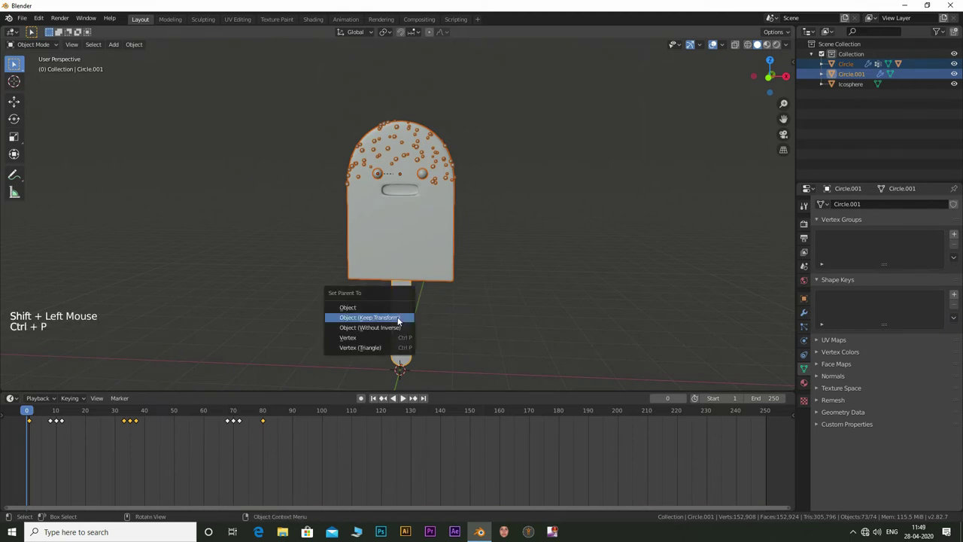
{"action": "key", "text": "KP_1"}
{"action": "scroll", "scroll_direction": "down", "scroll_amount": 3}
{"action": "key", "text": "shift+Left"}
- Keyframe the stick's rotation upright at the start, tilted at frame 15 and the other way at frame 30
{"action": "left_click", "coordinate": [51, 421]}
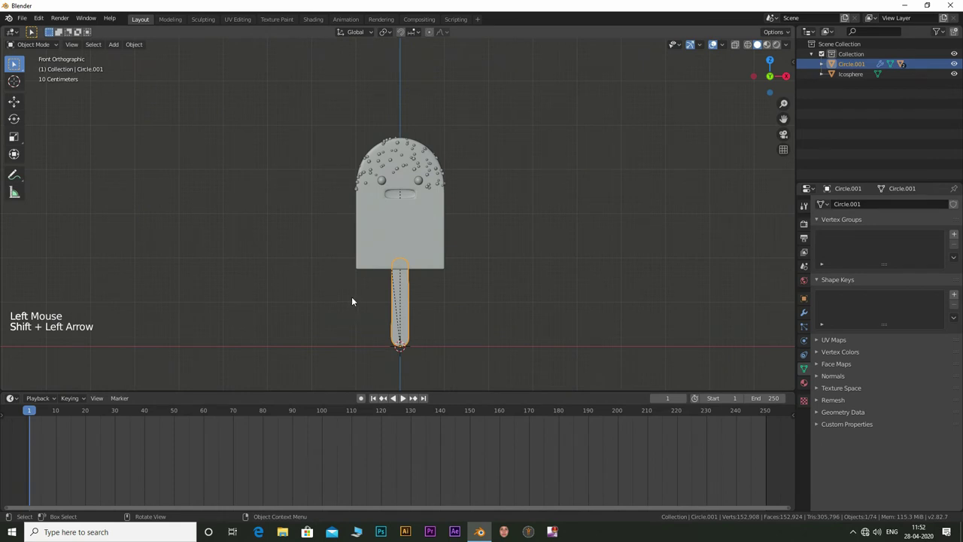
{"action": "key", "text": "i"}
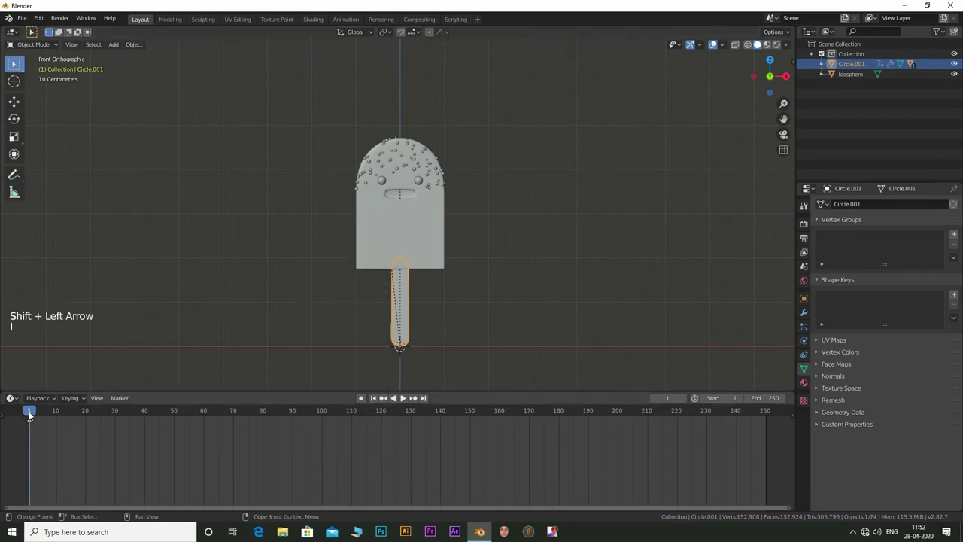
{"action": "left_click", "coordinate": [73, 414]}
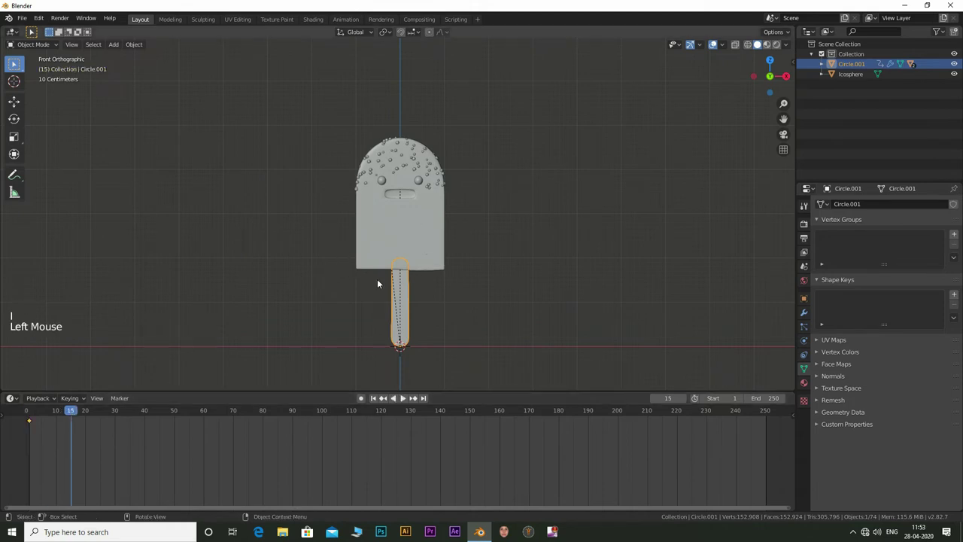
{"action": "key", "text": "r"}
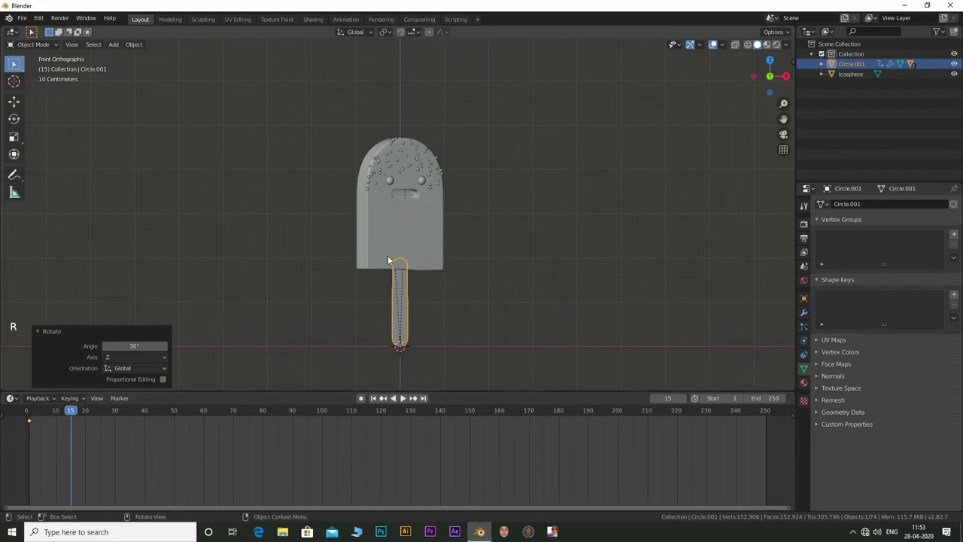
{"action": "key", "text": "i"}
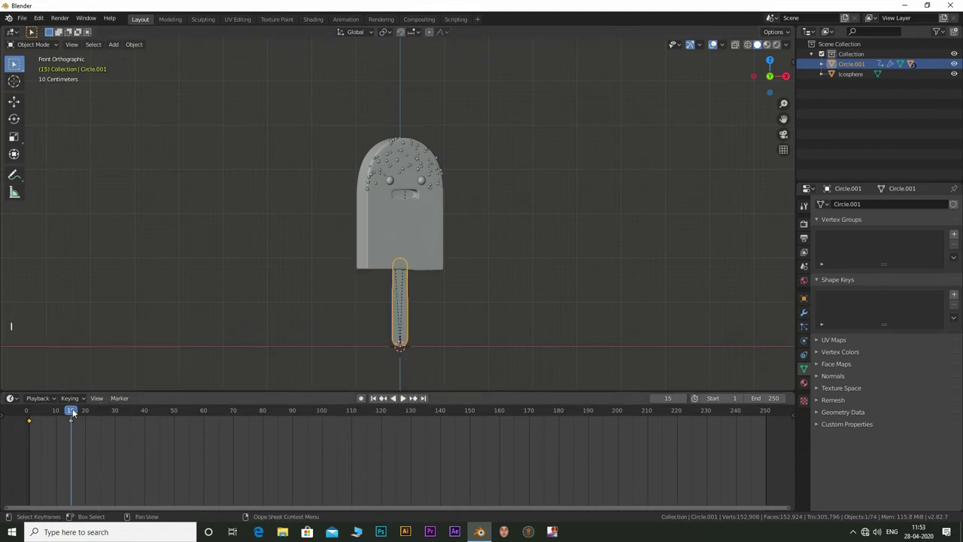
{"action": "left_click", "coordinate": [115, 412]}
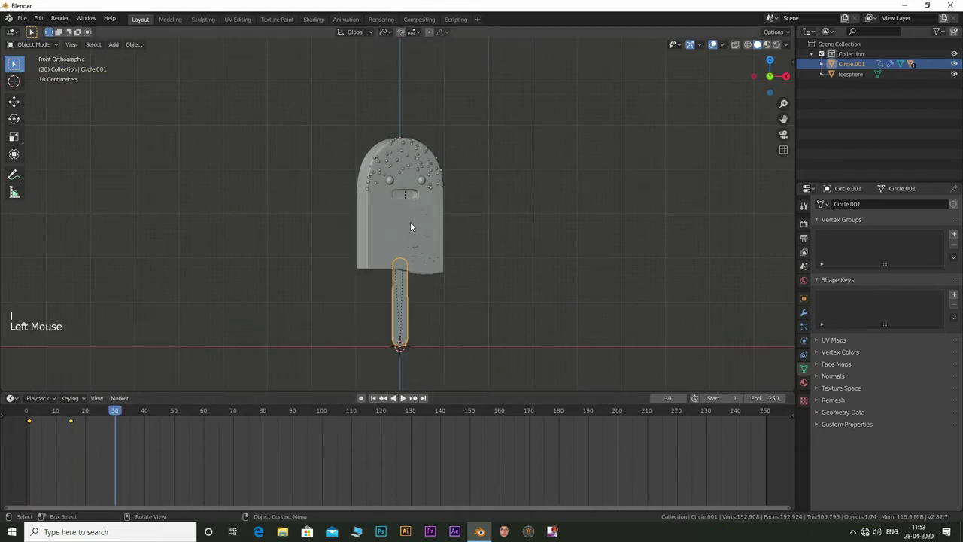
{"action": "key", "text": "r"}
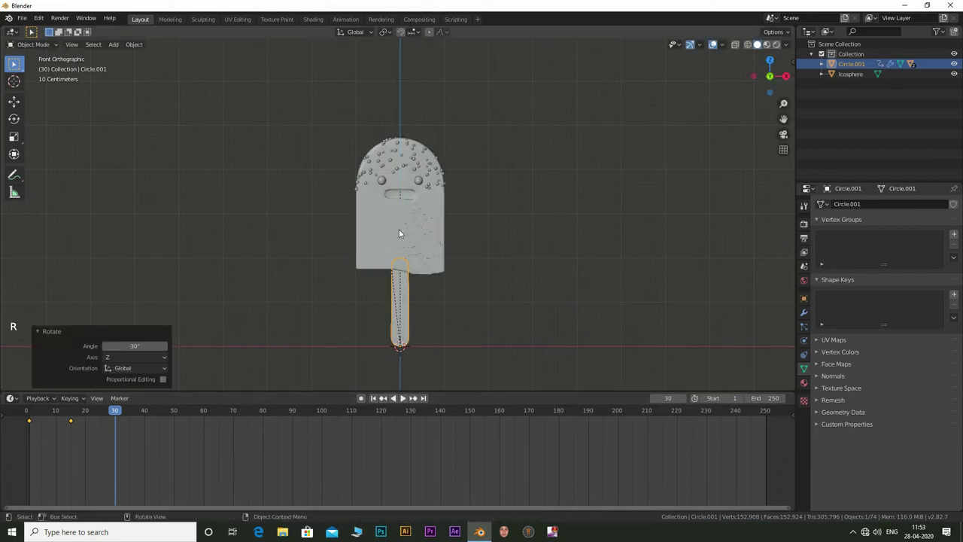
{"action": "key", "text": "i"}
- Add a further tilt keyframe, preview the sway and end the animation at frame 80
{"action": "left_click", "coordinate": [152, 413]}
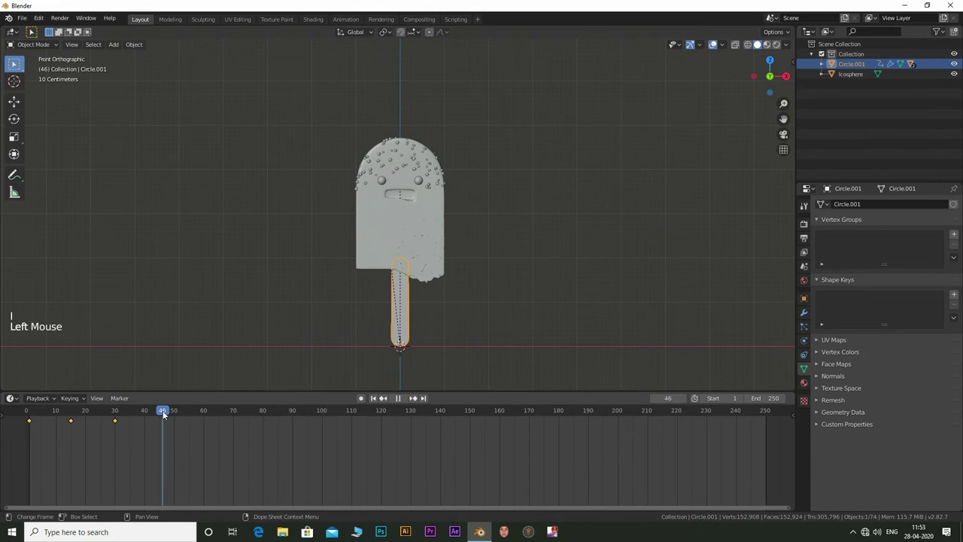
{"action": "key", "text": "r"}
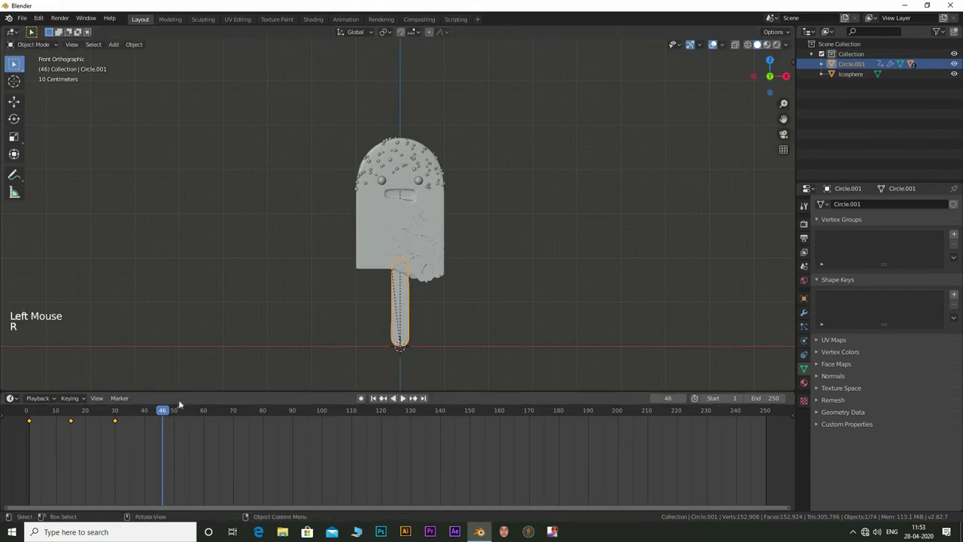
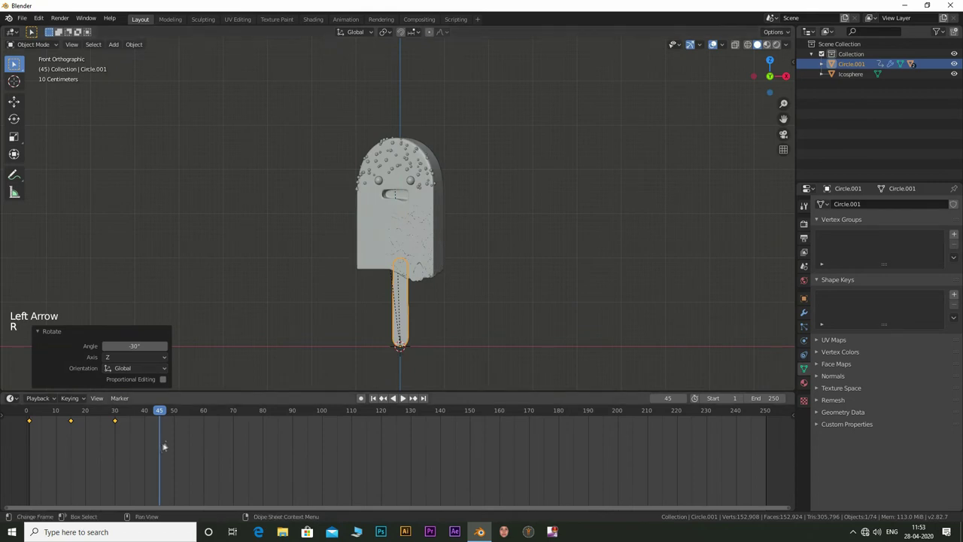
{"action": "key", "text": "i"}
{"action": "left_click", "coordinate": [161, 414]}
{"action": "left_click", "coordinate": [63, 429]}
{"action": "key", "text": "ctrl+c"}
{"action": "left_click", "coordinate": [189, 413]}
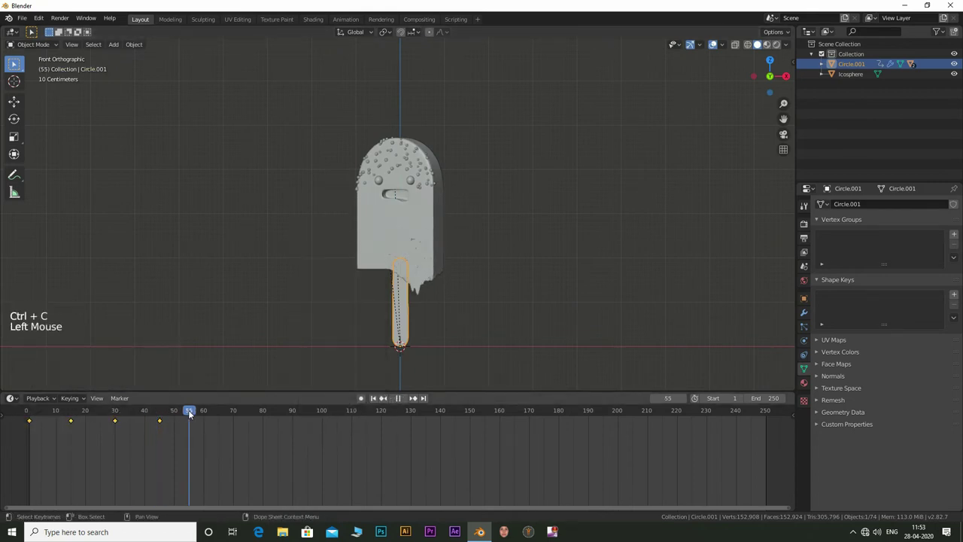
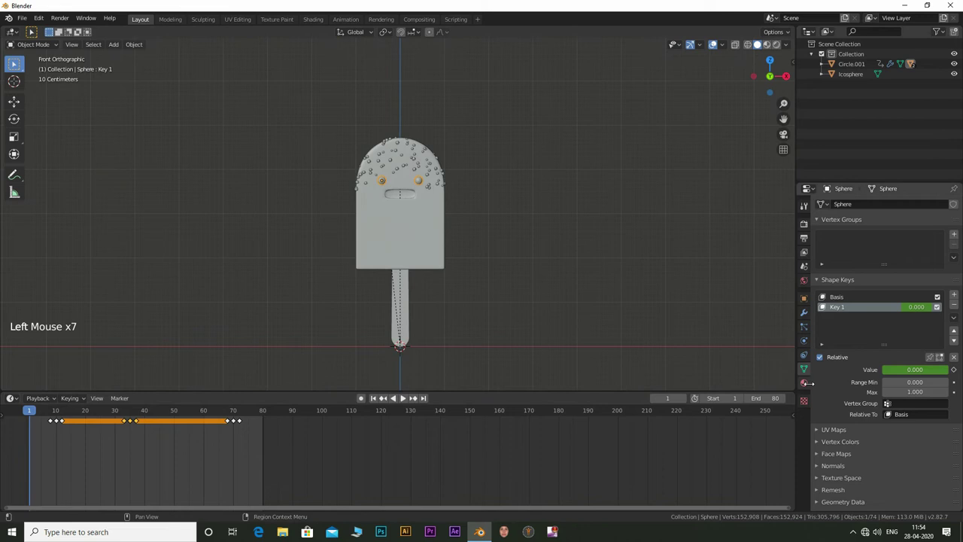
- Set the eye sphere's material base colour to black with roughness 0.2
{"action": "left_click", "coordinate": [810, 387]}
{"action": "left_click", "coordinate": [903, 248]}
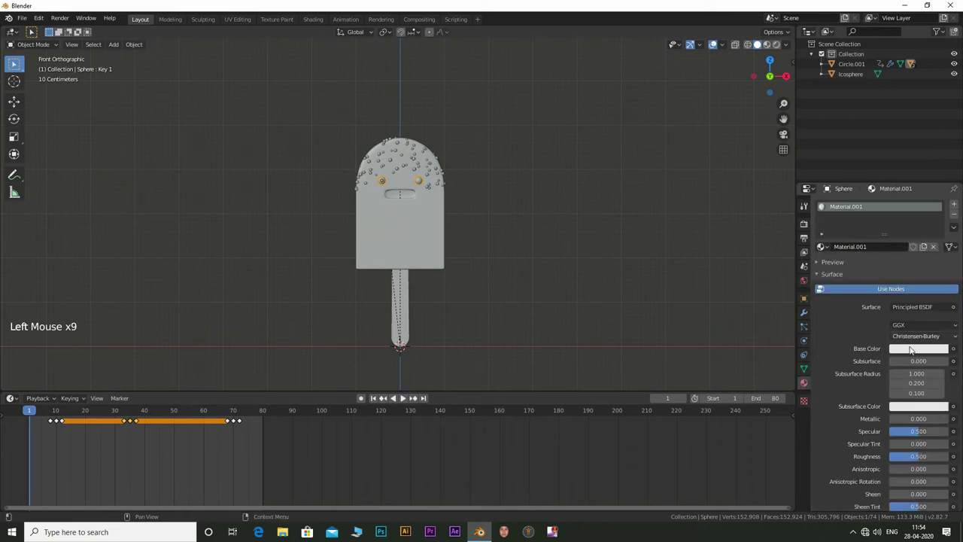
{"action": "left_click", "coordinate": [404, 396]}
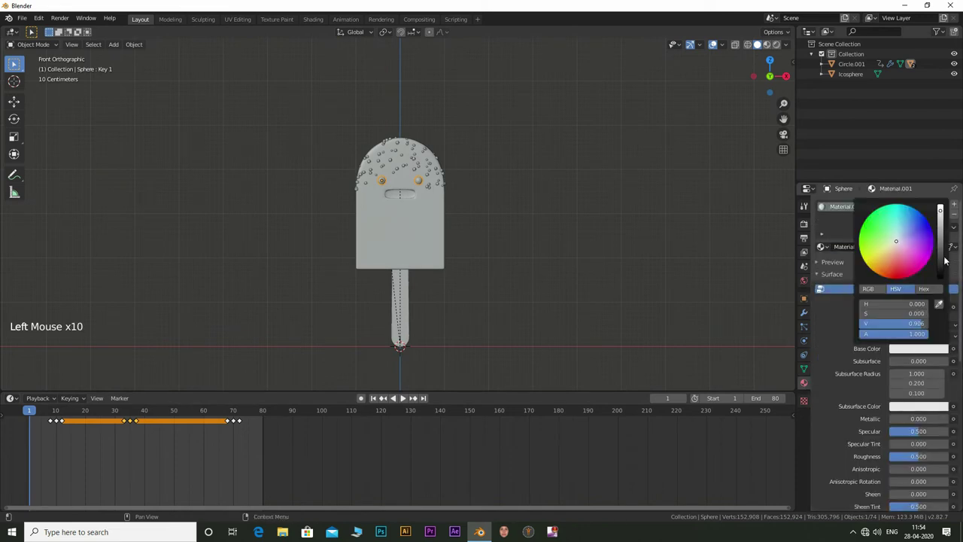
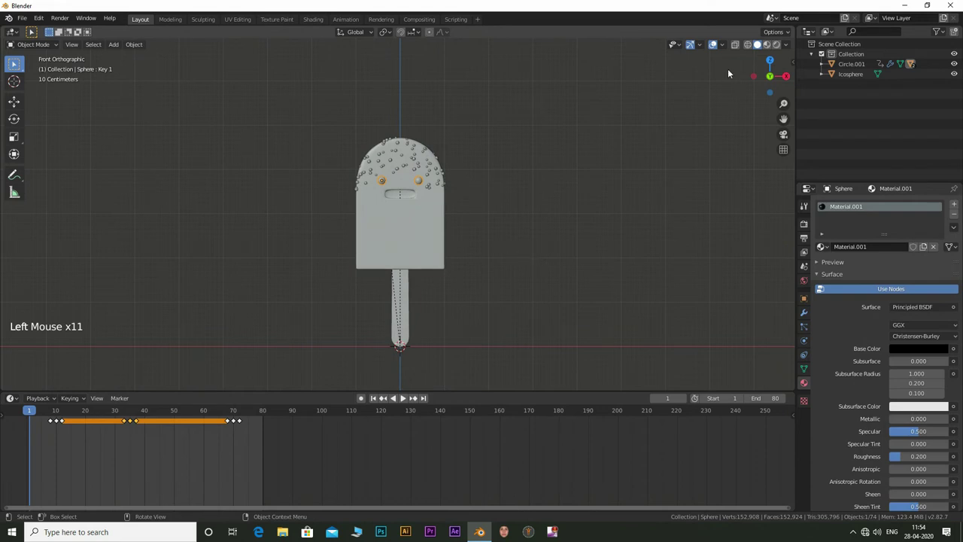
- Give the body a new brown material (HSV 0.095, 1, 0.467) with roughness 0.6
{"action": "left_click", "coordinate": [521, 134]}
{"action": "left_click", "coordinate": [359, 215]}
{"action": "left_click", "coordinate": [431, 233]}
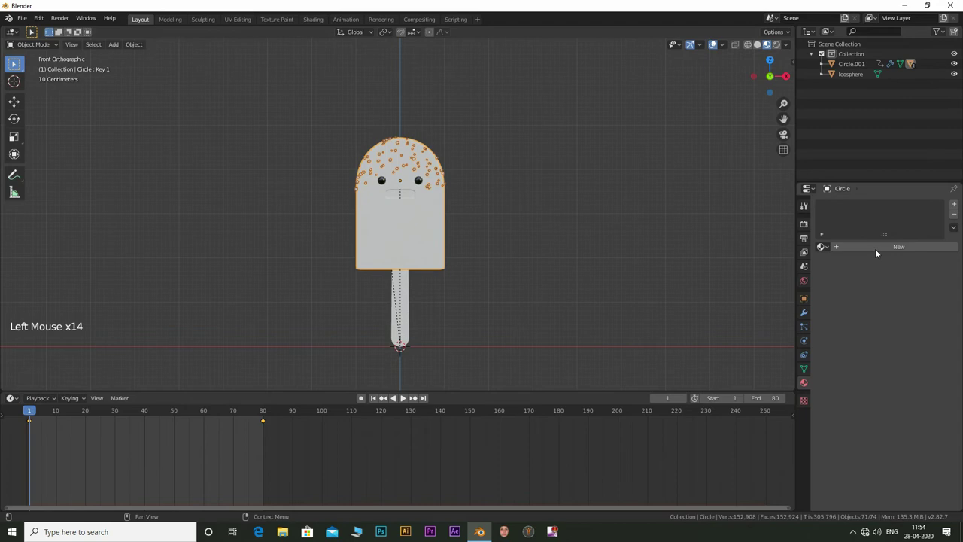
{"action": "left_click", "coordinate": [879, 252]}
{"action": "left_click", "coordinate": [907, 352]}
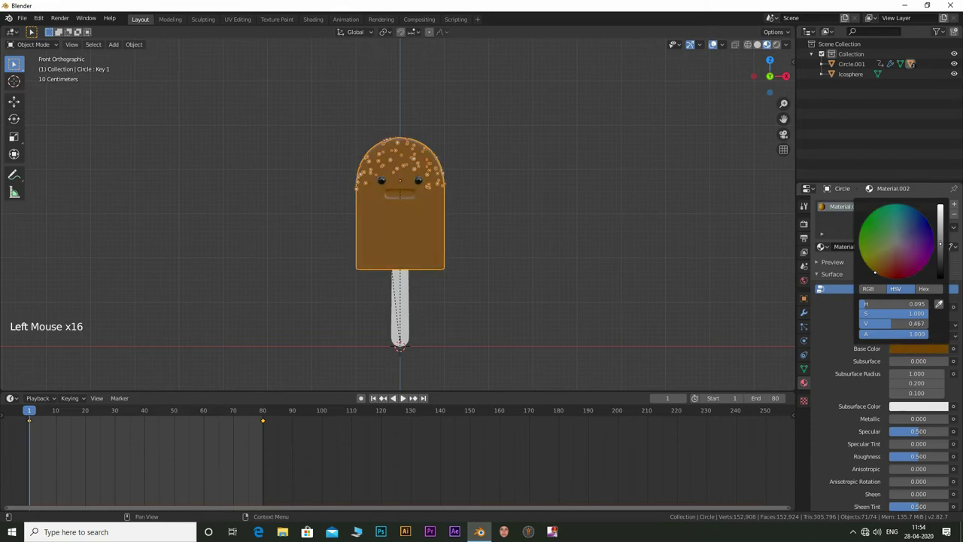
{"action": "left_click", "coordinate": [940, 381]}
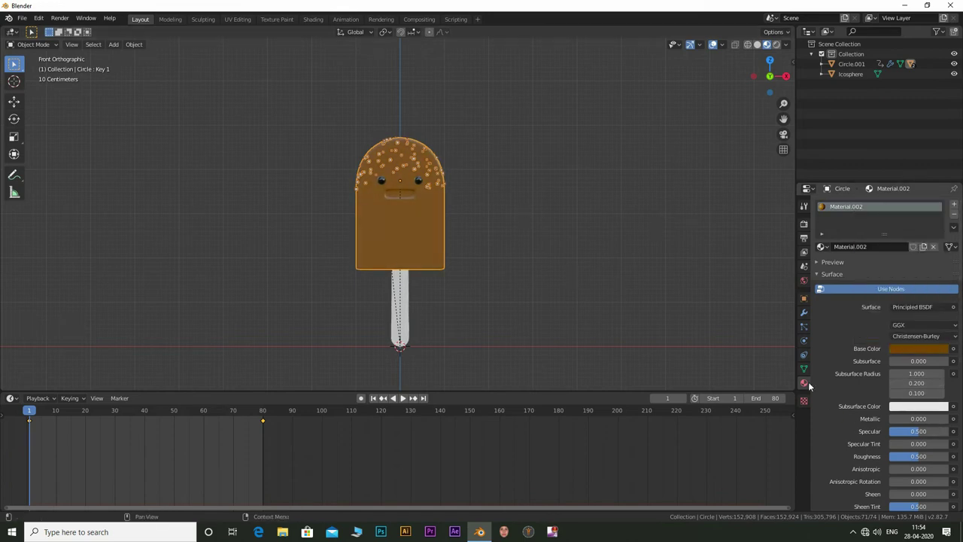
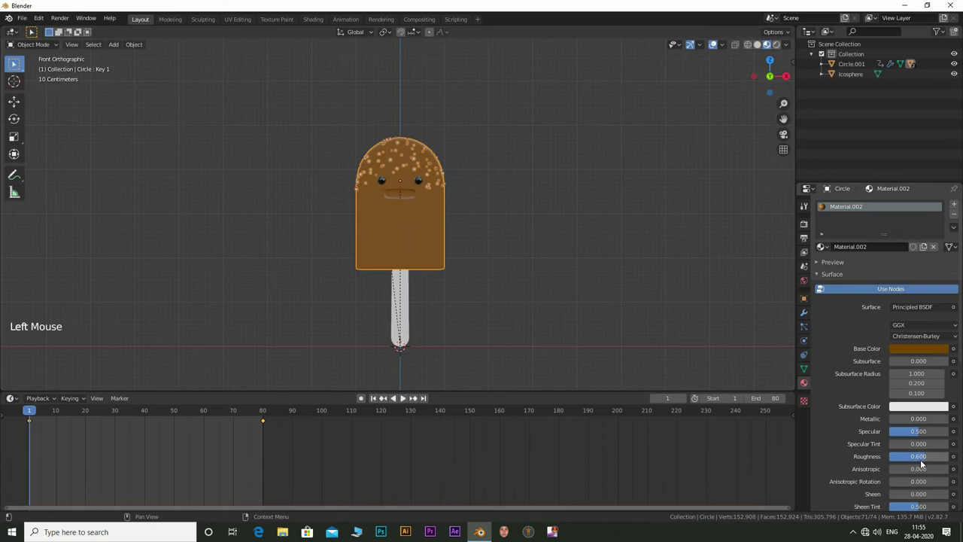
{"action": "left_click", "coordinate": [583, 270]}
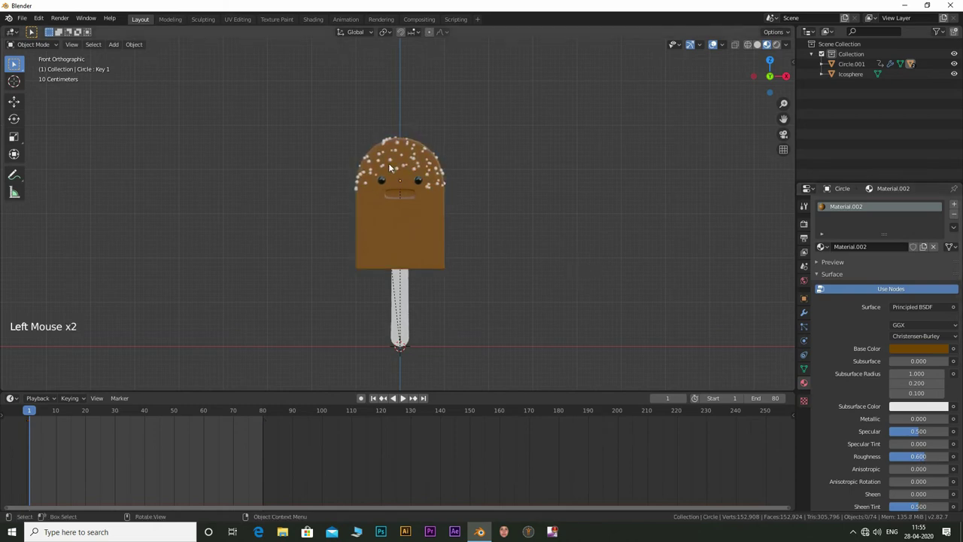
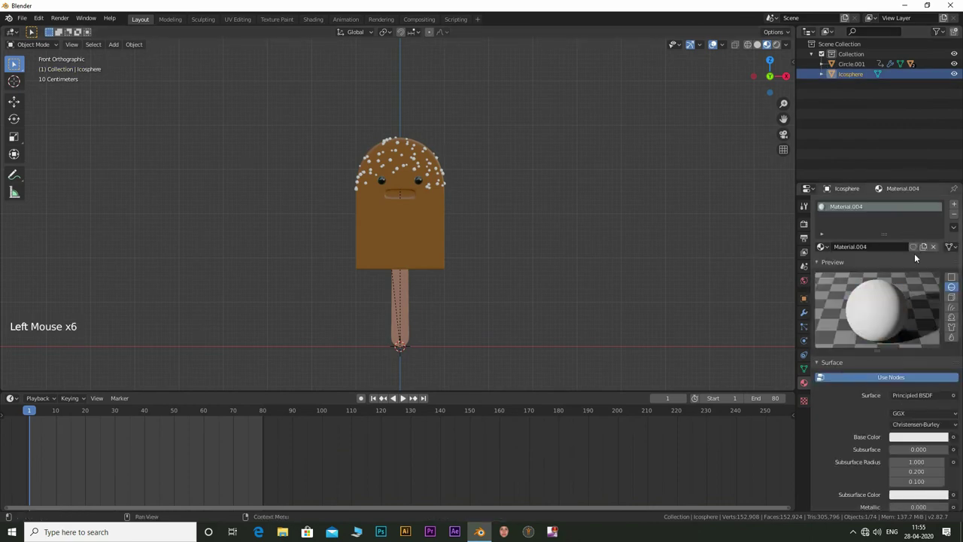
- Colour the chips dark brown and select the body to edit its mesh
{"action": "left_click", "coordinate": [916, 439]}
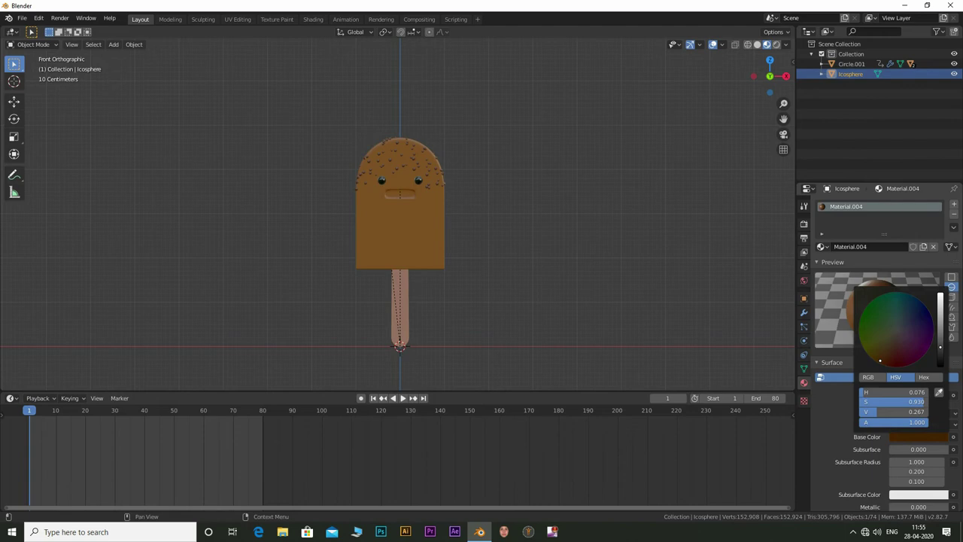
{"action": "left_click", "coordinate": [389, 187]}
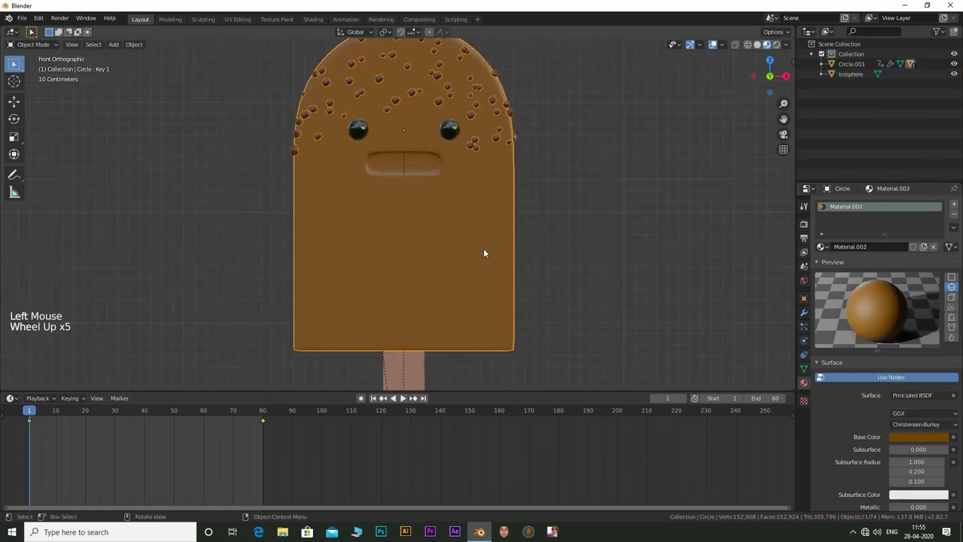